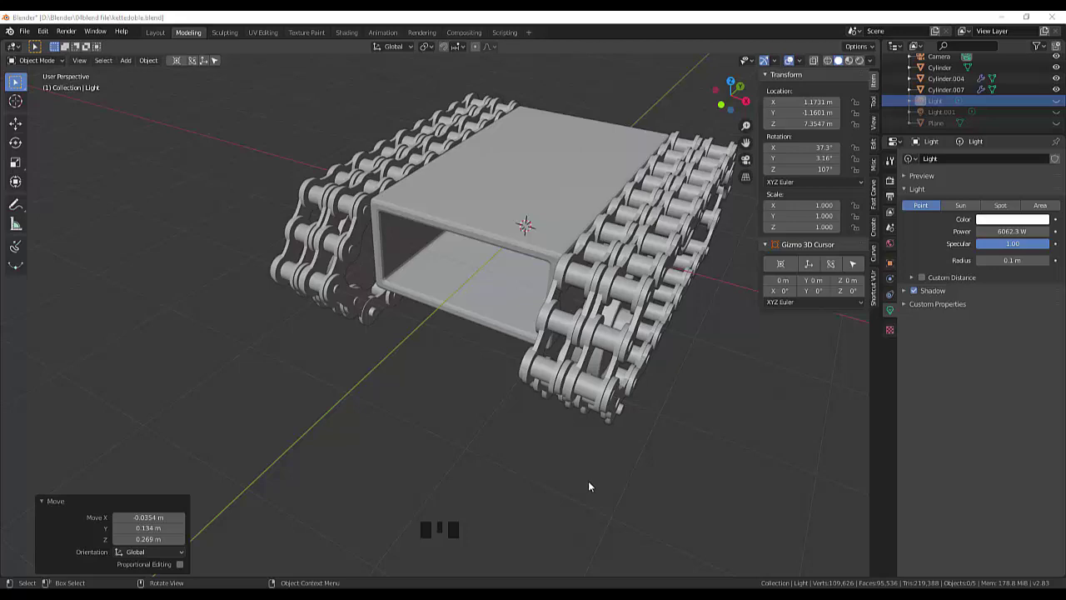
Orbit and zoom around the tracked chassis to frame its centre.
{"action": "left_click_drag", "start_coordinate": [599, 453], "coordinate": [615, 452]}
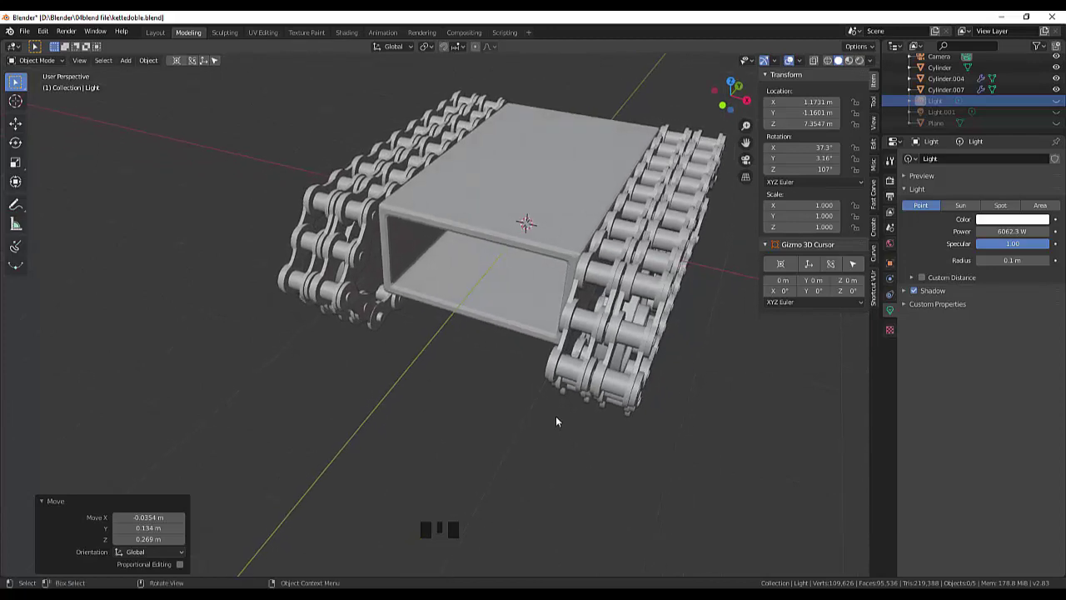
{"action": "scroll", "scroll_direction": "up", "scroll_amount": 3}
{"action": "scroll", "scroll_direction": "down", "scroll_amount": 3}
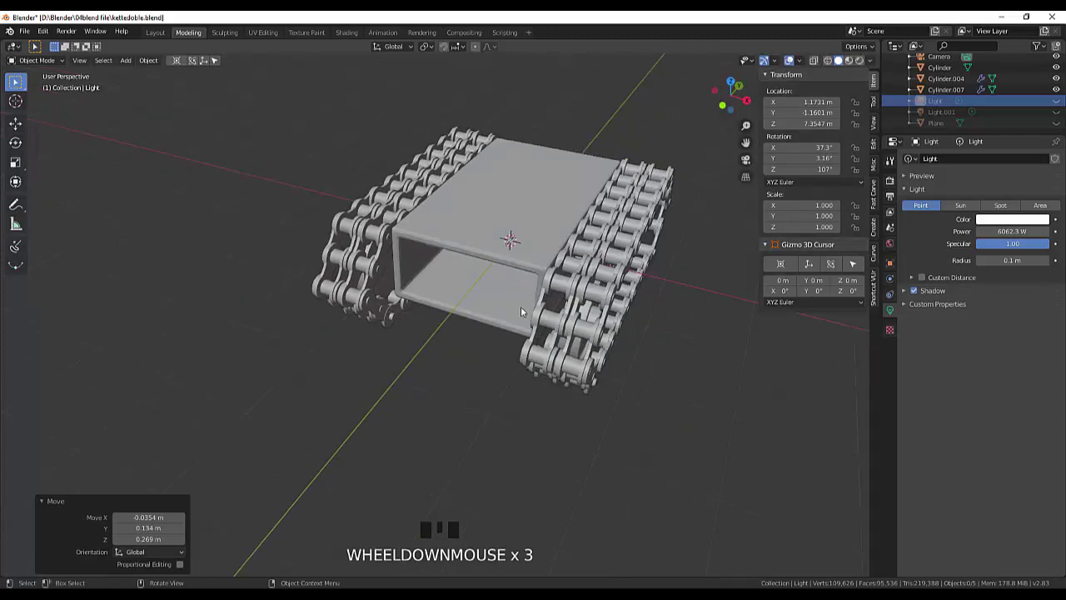
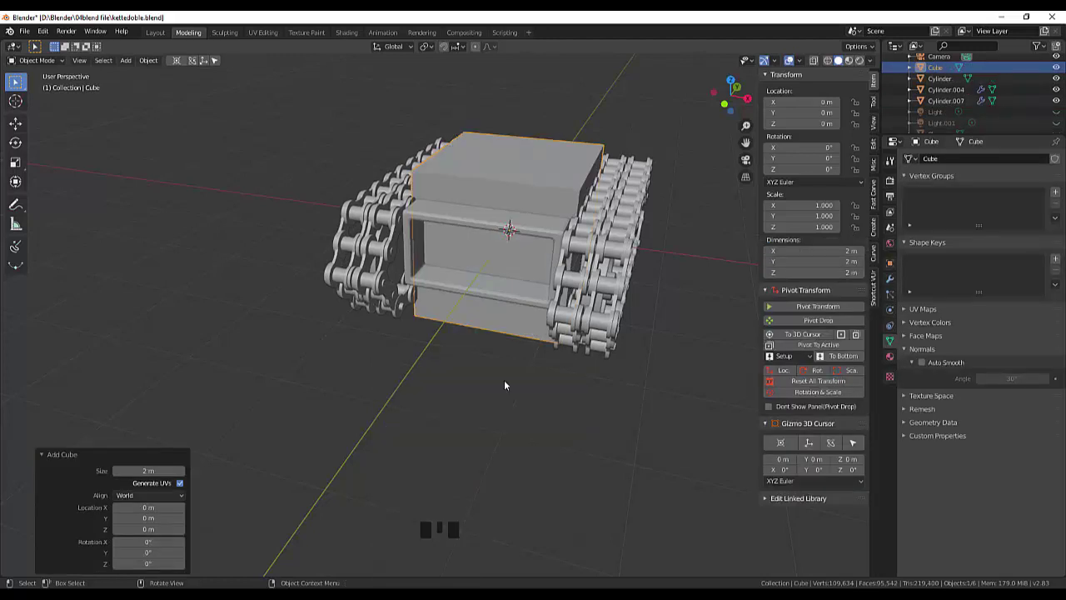
Shrink the new cube from the side view to fit inside the chassis frame.
{"action": "key", "text": "KP_3"}
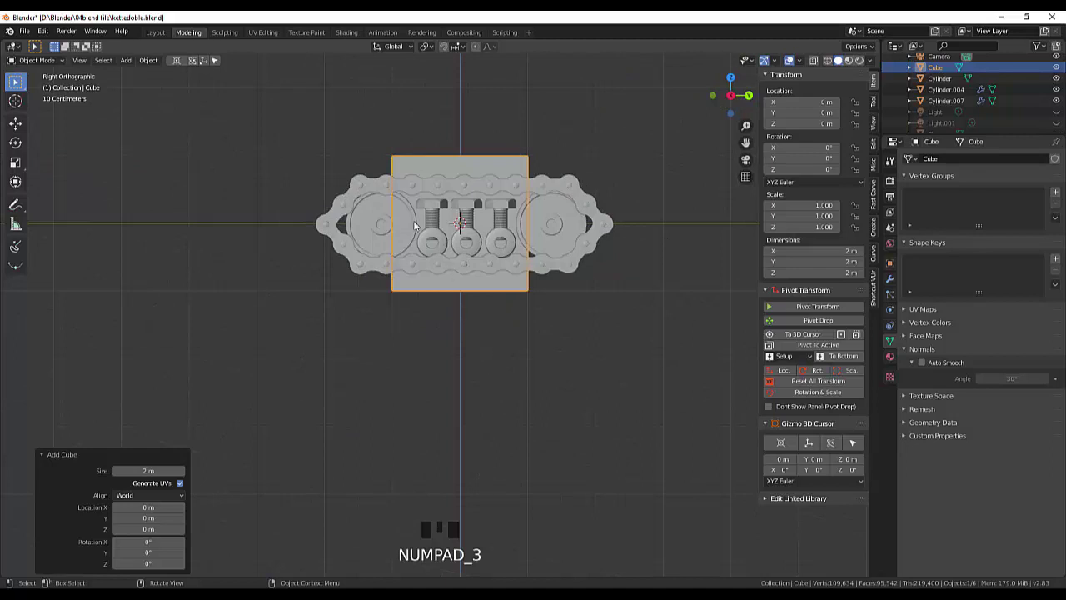
{"action": "key", "text": "s"}
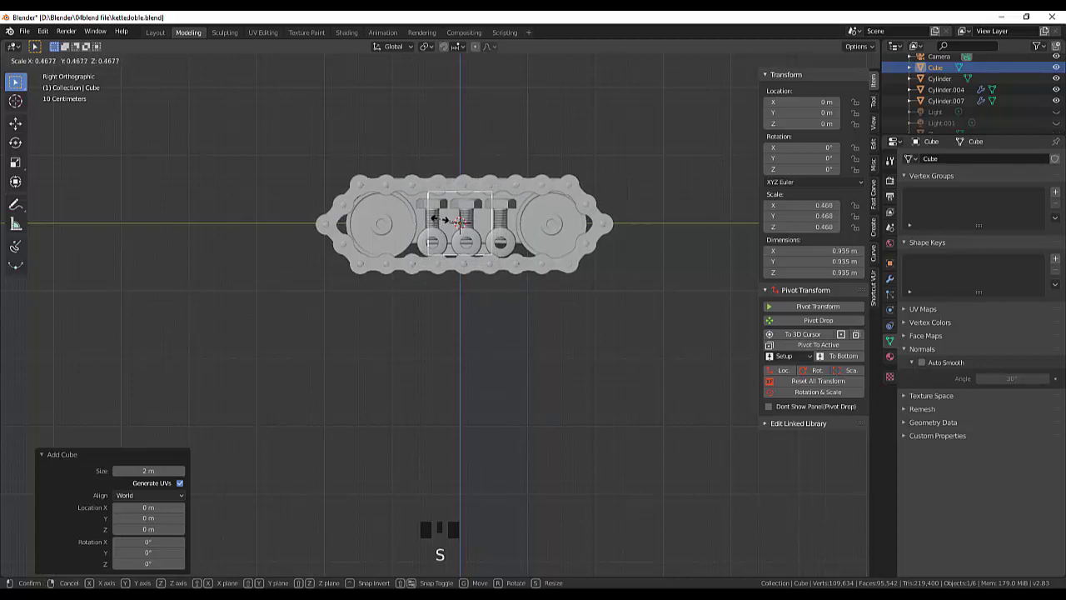
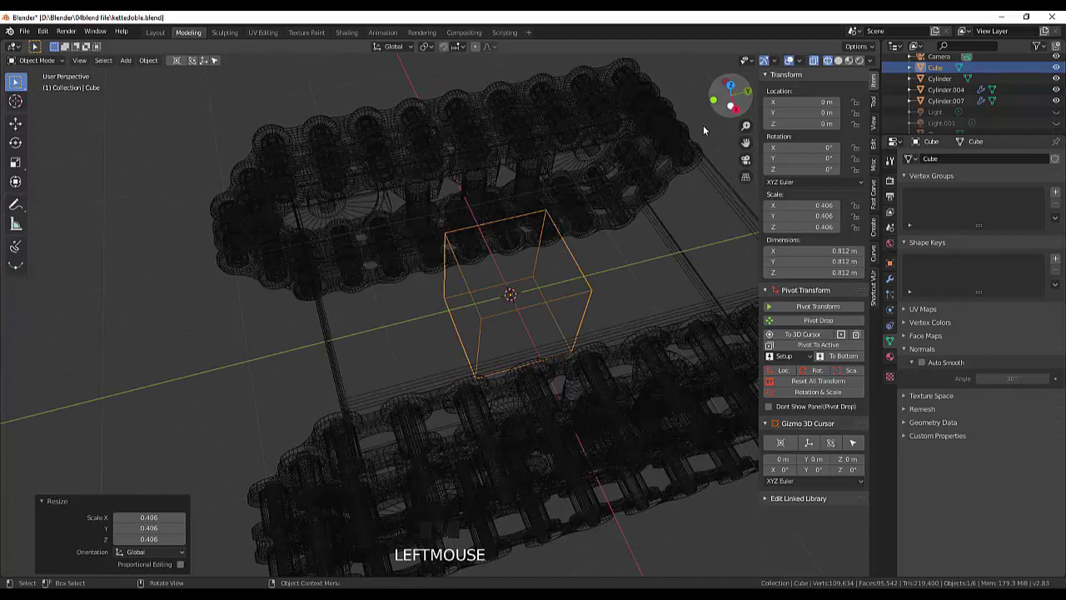
{"action": "left_click_drag", "start_coordinate": [660, 127], "coordinate": [822, 62]}
{"action": "left_click_drag", "start_coordinate": [822, 63], "coordinate": [642, 117]}
{"action": "left_click_drag", "start_coordinate": [643, 116], "coordinate": [620, 191]}
Raise the cube slightly and stretch it along X to about 1.87 m between the tracks.
{"action": "key", "text": "KP_3"}
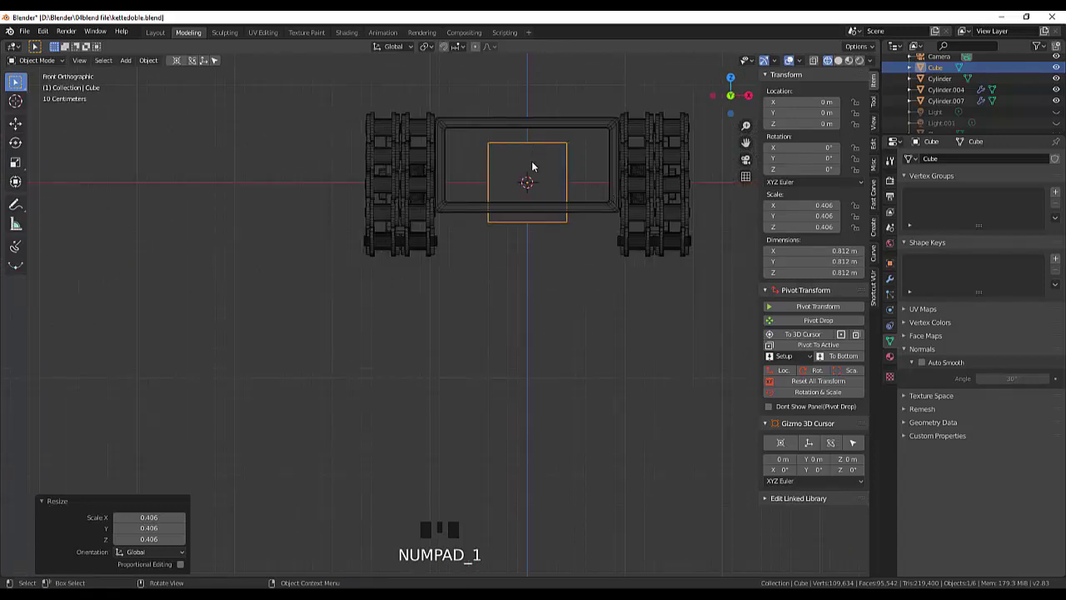
{"action": "key", "text": "g"}
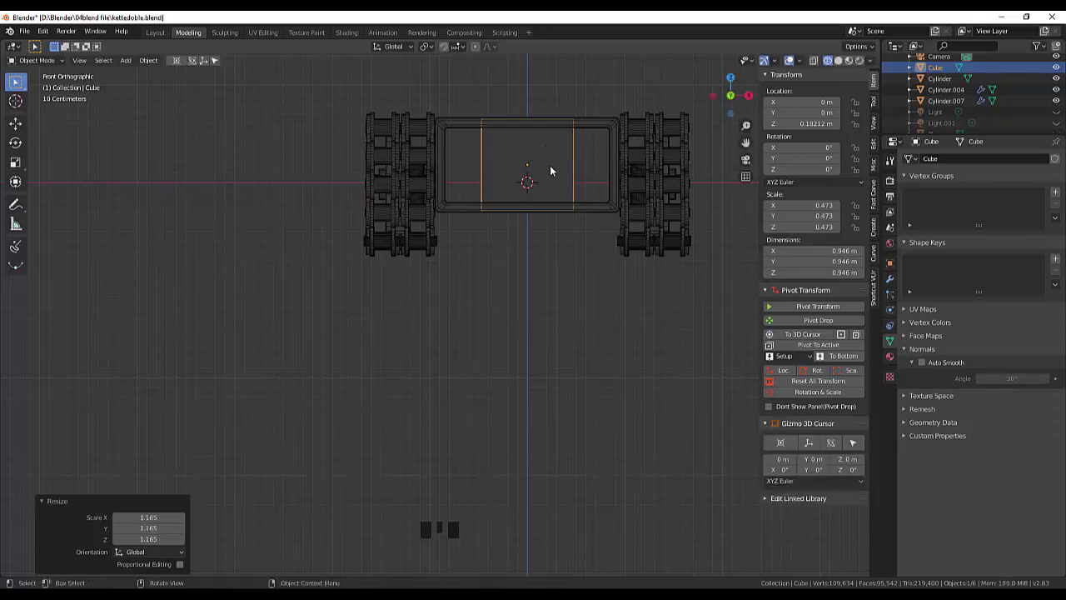
{"action": "left_click", "coordinate": [556, 169]}
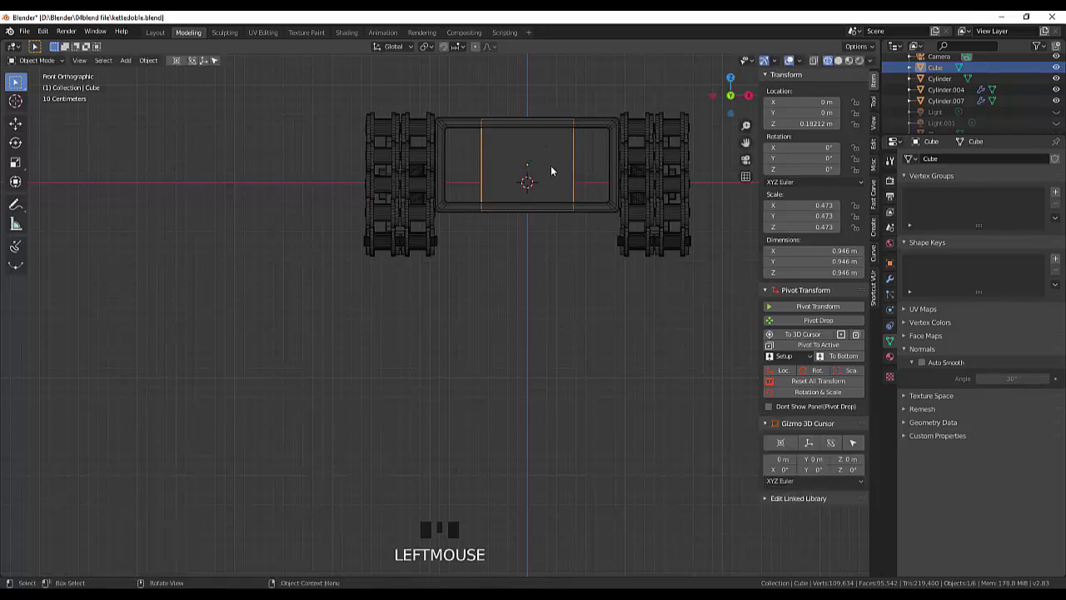
{"action": "key", "text": "s"}
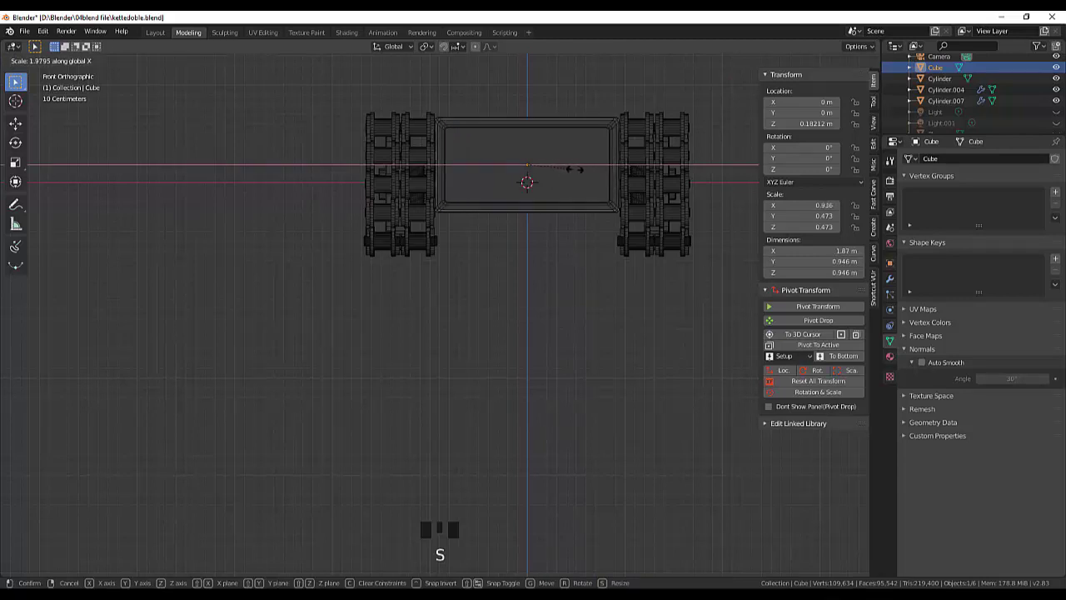
{"action": "left_click_drag", "start_coordinate": [584, 173], "coordinate": [529, 346]}
Flatten the cube along Y into a thin panel about 5 cm deep.
{"action": "left_click", "coordinate": [529, 347]}
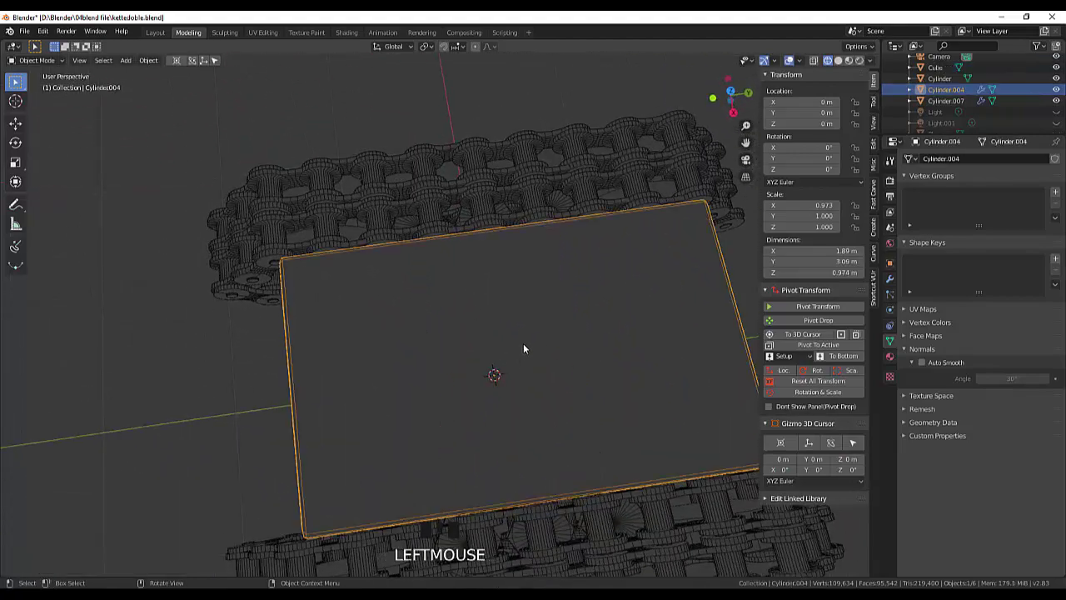
{"action": "left_click_drag", "start_coordinate": [620, 263], "coordinate": [581, 179]}
{"action": "left_click", "coordinate": [581, 179]}
{"action": "left_click_drag", "start_coordinate": [573, 192], "coordinate": [562, 319]}
{"action": "key", "text": "s"}
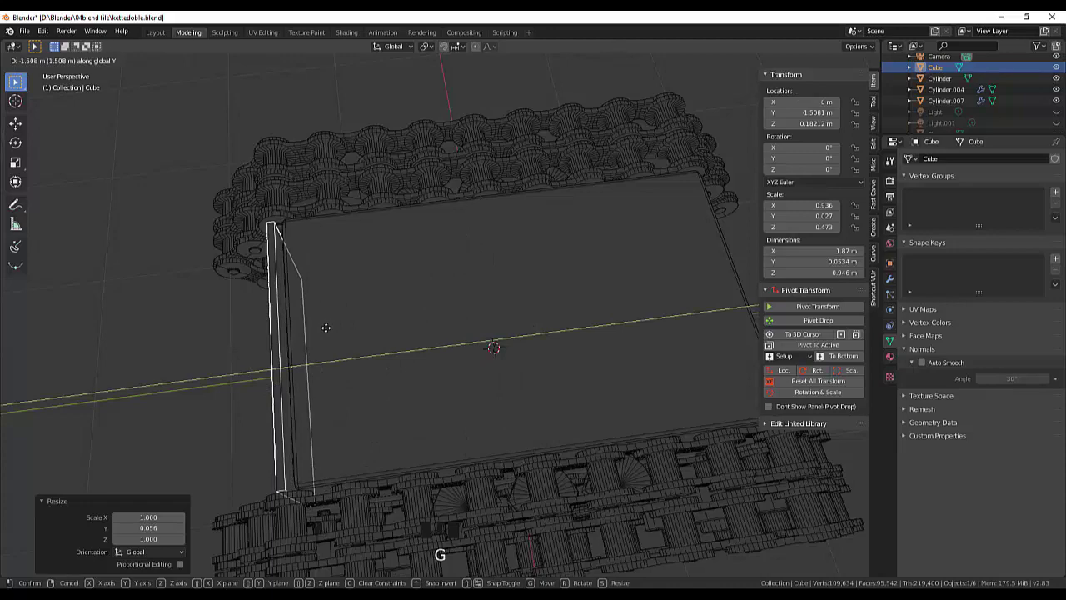
Move the panel along Y onto the front edge of the chassis.
{"action": "left_click_drag", "start_coordinate": [380, 328], "coordinate": [840, 66]}
{"action": "left_click_drag", "start_coordinate": [841, 67], "coordinate": [617, 170]}
{"action": "left_click_drag", "start_coordinate": [617, 169], "coordinate": [636, 59]}
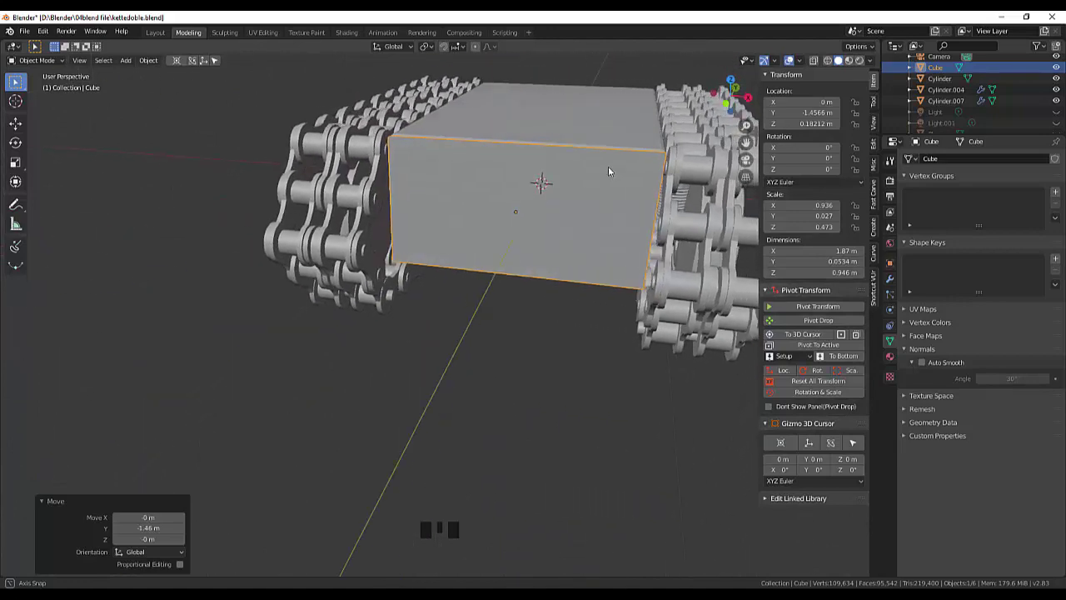
{"action": "left_click", "coordinate": [502, 272]}
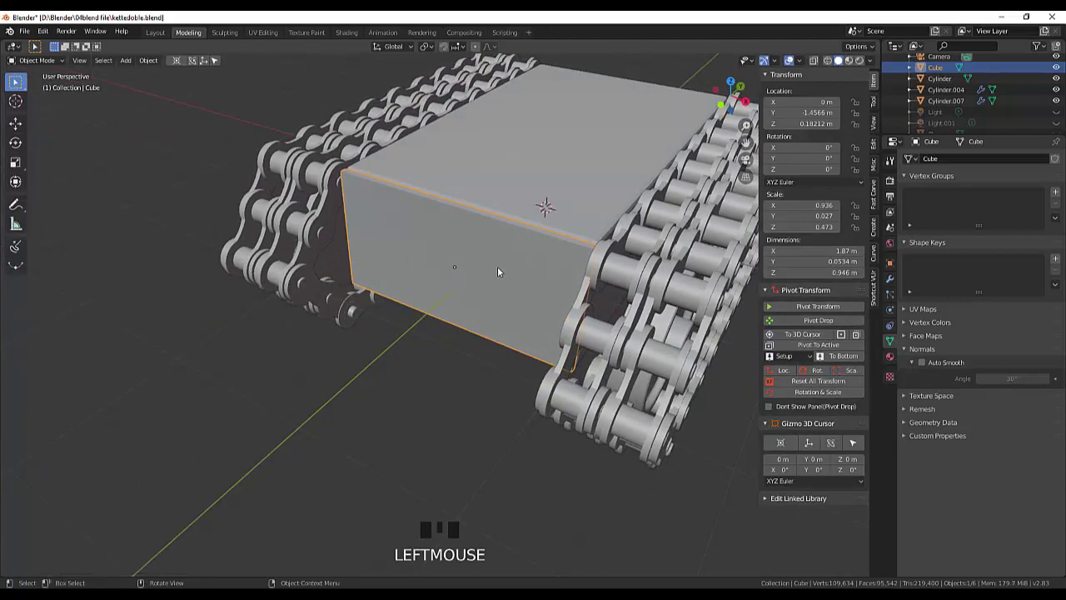
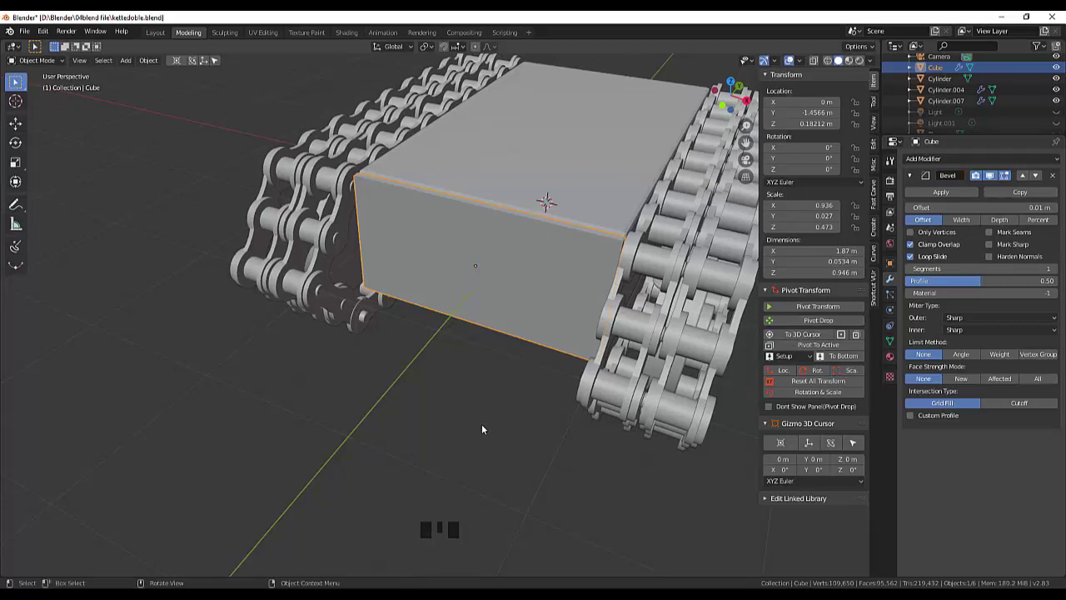
Apply the panel's location and scale so they read zero and one.
{"action": "left_click", "coordinate": [484, 421]}
{"action": "left_click", "coordinate": [536, 296]}
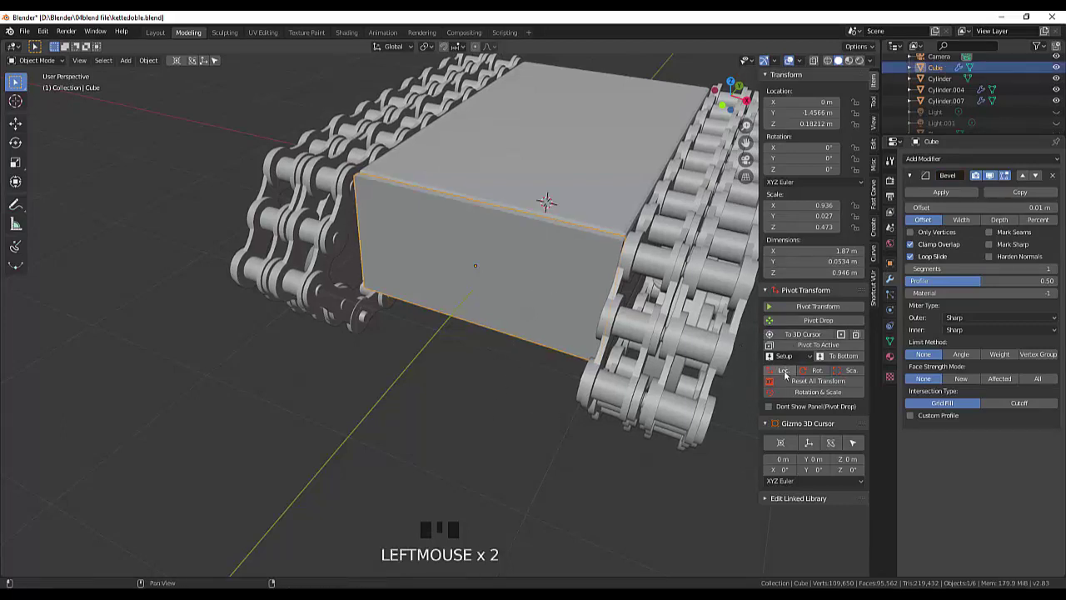
{"action": "left_click_drag", "start_coordinate": [523, 287], "coordinate": [514, 354]}
{"action": "left_click", "coordinate": [514, 354]}
{"action": "left_click_drag", "start_coordinate": [540, 305], "coordinate": [488, 335]}
{"action": "scroll", "scroll_direction": "down", "scroll_amount": 3}
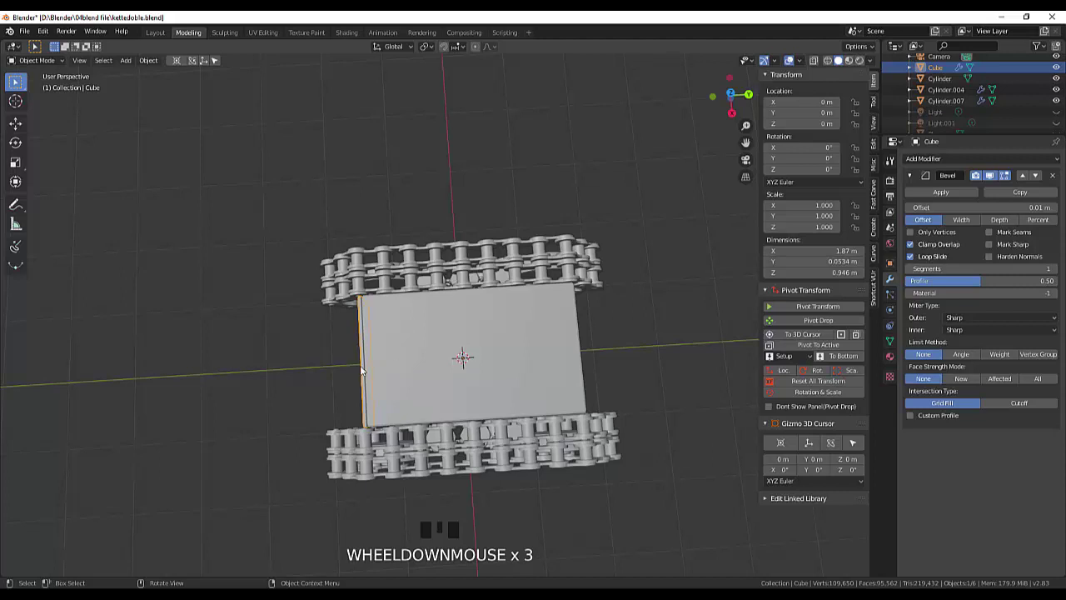
Duplicate the panel and slide the copy along Y to the rear of the chassis.
{"action": "key", "text": "shift+d"}
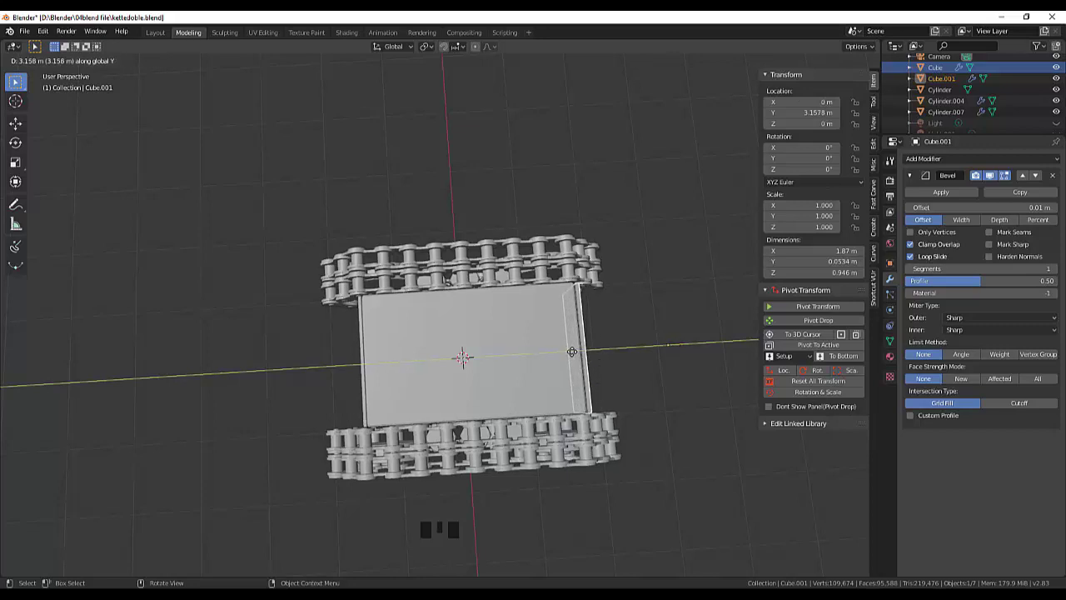
{"action": "left_click_drag", "start_coordinate": [655, 362], "coordinate": [718, 320]}
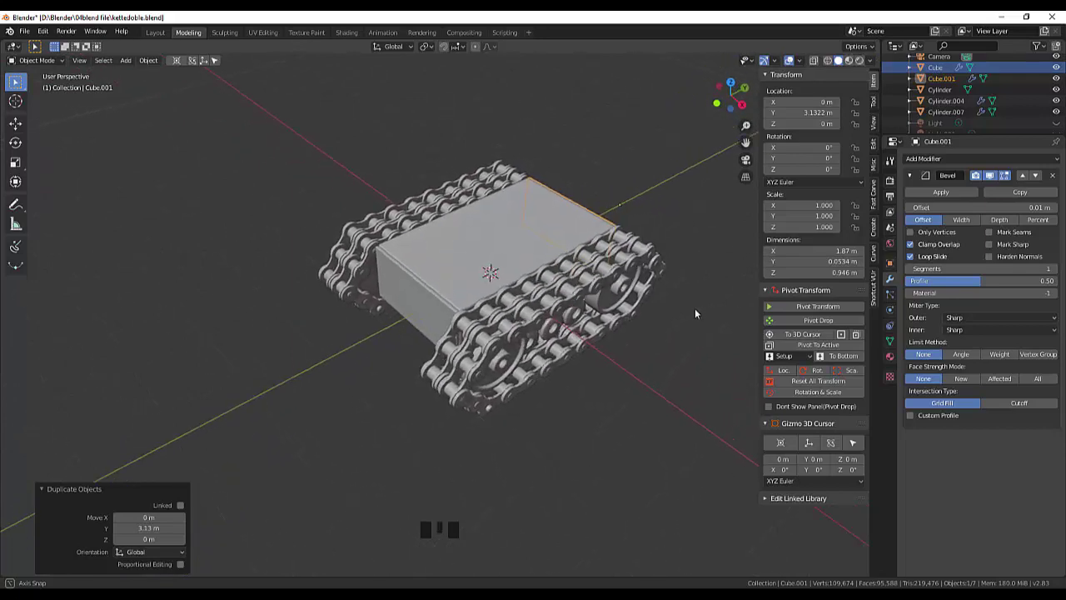
{"action": "scroll", "scroll_direction": "up", "scroll_amount": 3}
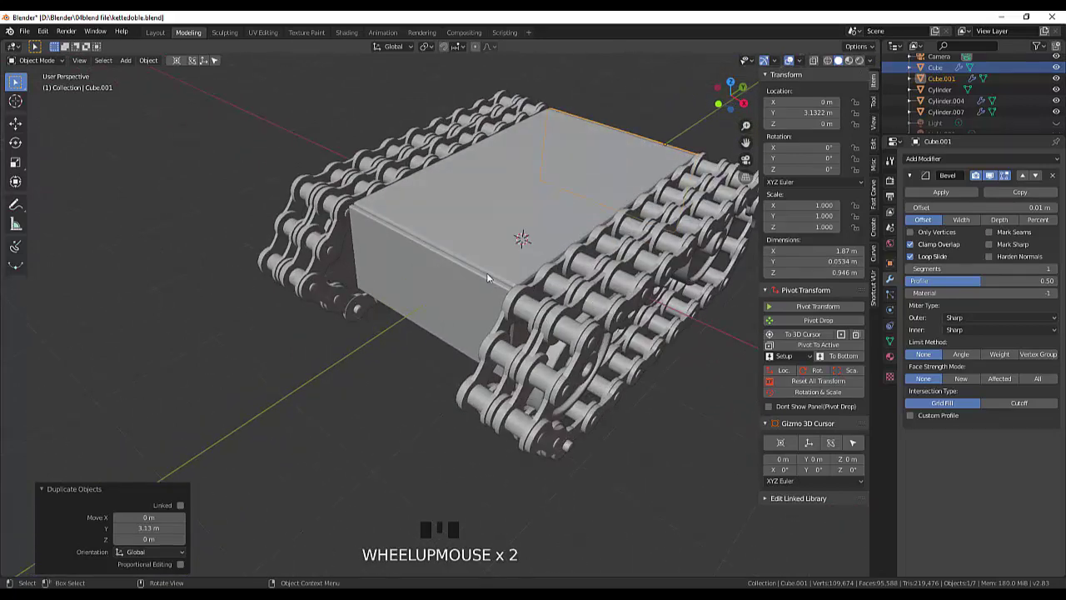
{"action": "left_click", "coordinate": [656, 398]}
Orbit and zoom around the chassis to view the side of the tracks.
{"action": "left_click_drag", "start_coordinate": [662, 352], "coordinate": [646, 344]}
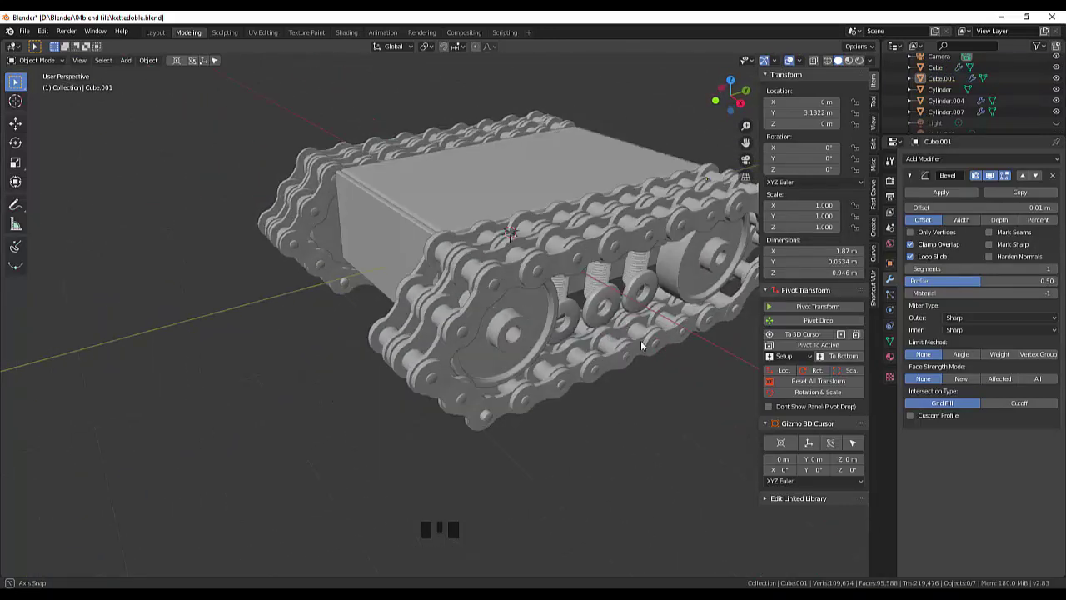
{"action": "scroll", "scroll_direction": "down", "scroll_amount": 3}
{"action": "left_click_drag", "start_coordinate": [614, 331], "coordinate": [574, 391]}
{"action": "scroll", "scroll_direction": "up", "scroll_amount": 3}
{"action": "scroll", "scroll_direction": "down", "scroll_amount": 3}
{"action": "scroll", "scroll_direction": "down", "scroll_amount": 3}
{"action": "scroll", "scroll_direction": "down", "scroll_amount": 3}
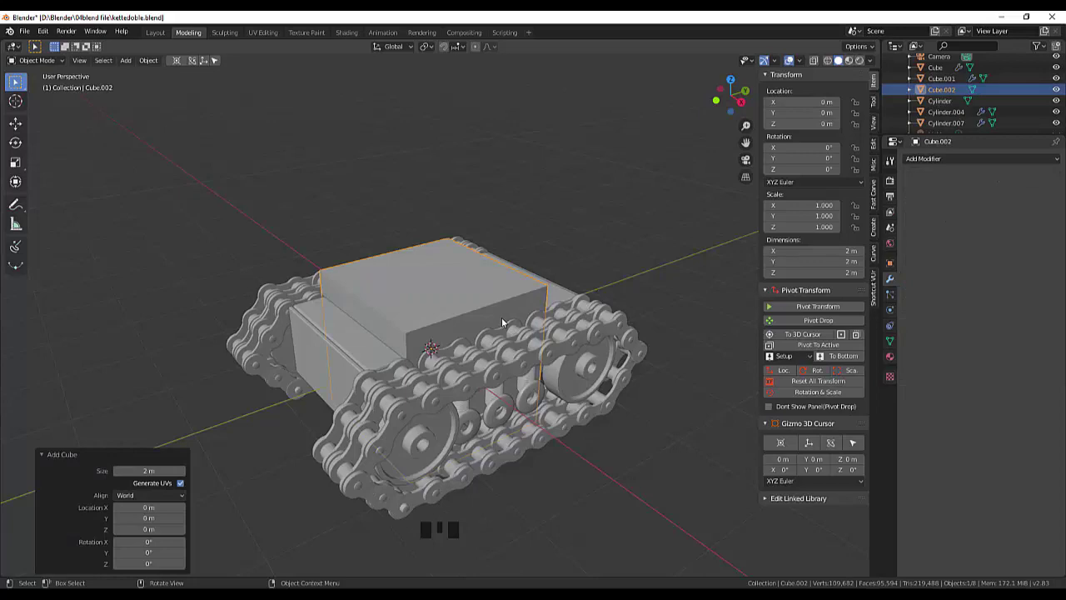
Lift the new cube above the chassis and shrink it to about 1.58 m.
{"action": "left_click_drag", "start_coordinate": [491, 281], "coordinate": [464, 324]}
{"action": "left_click", "coordinate": [465, 324]}
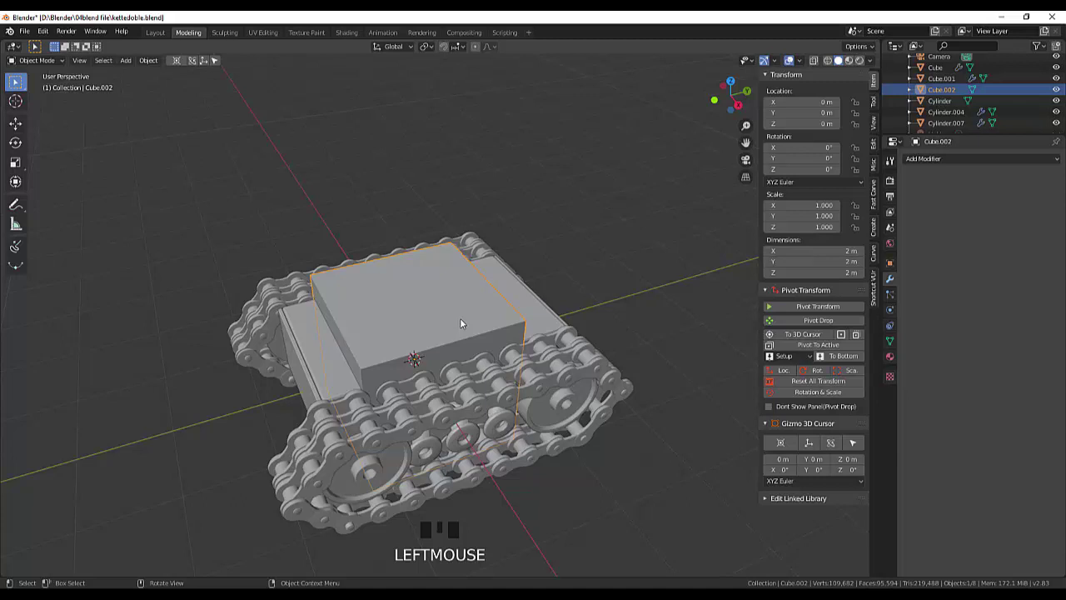
{"action": "key", "text": "g"}
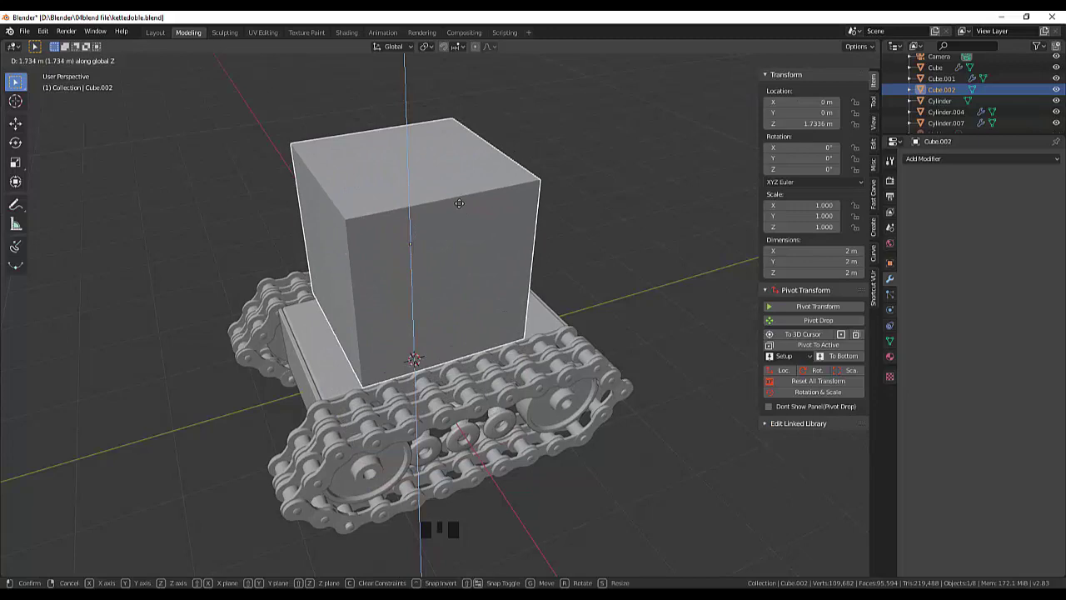
{"action": "left_click_drag", "start_coordinate": [569, 204], "coordinate": [600, 188]}
{"action": "key", "text": "s"}
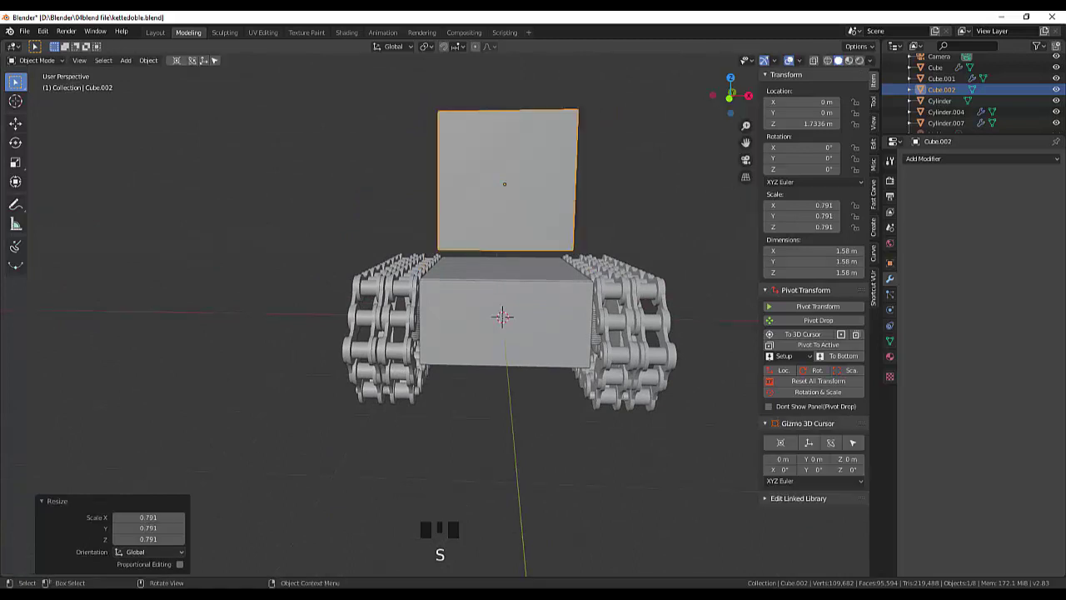
{"action": "key", "text": "KP_3"}
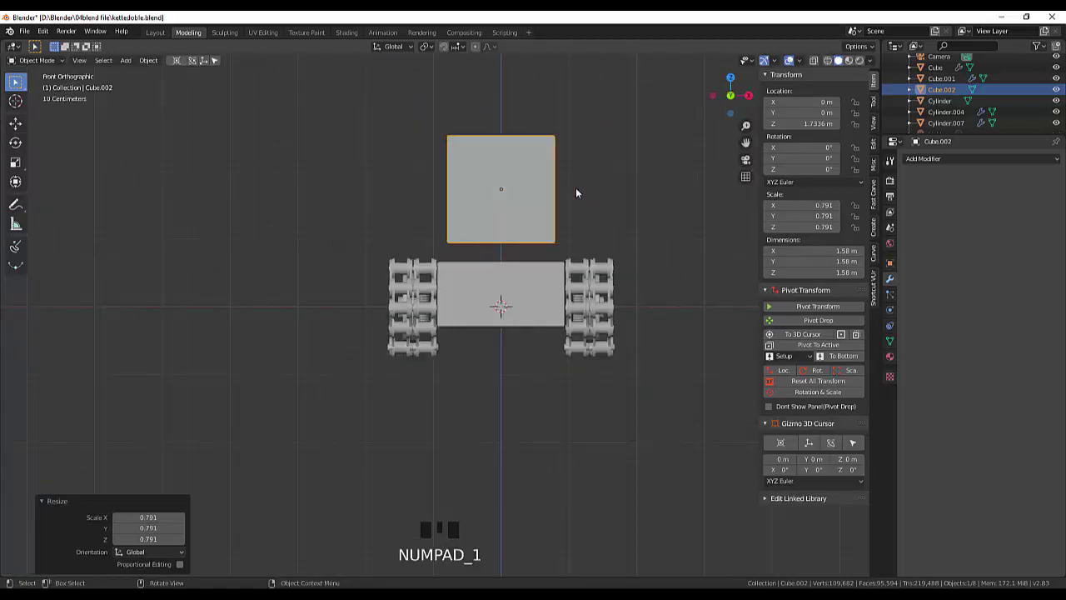
Lower the cab cube so it sits on top of the tank body.
{"action": "left_click", "coordinate": [508, 209]}
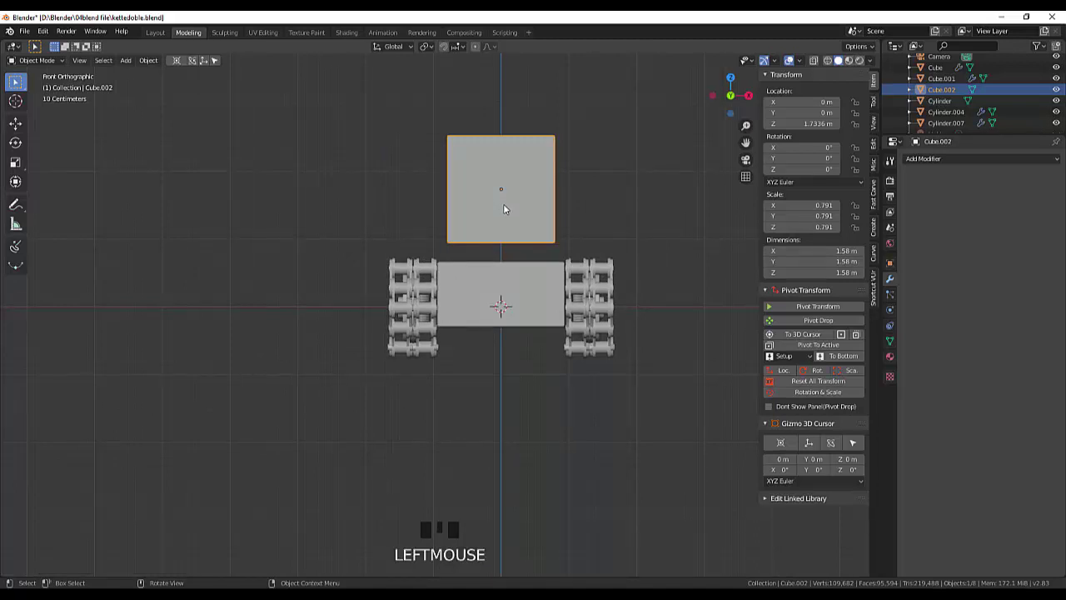
{"action": "key", "text": "g"}
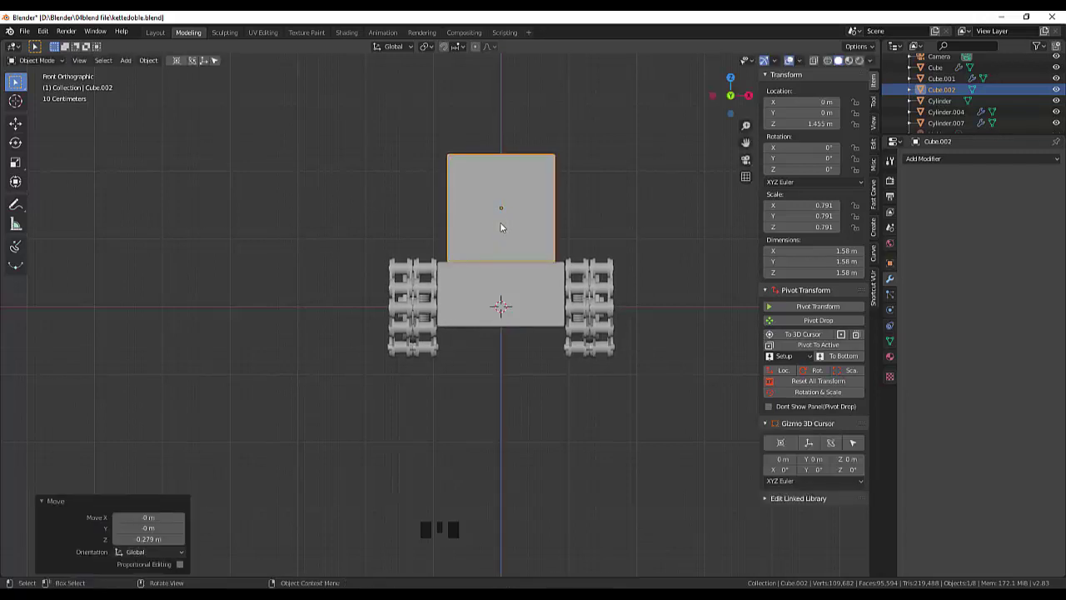
{"action": "left_click_drag", "start_coordinate": [583, 198], "coordinate": [469, 203]}
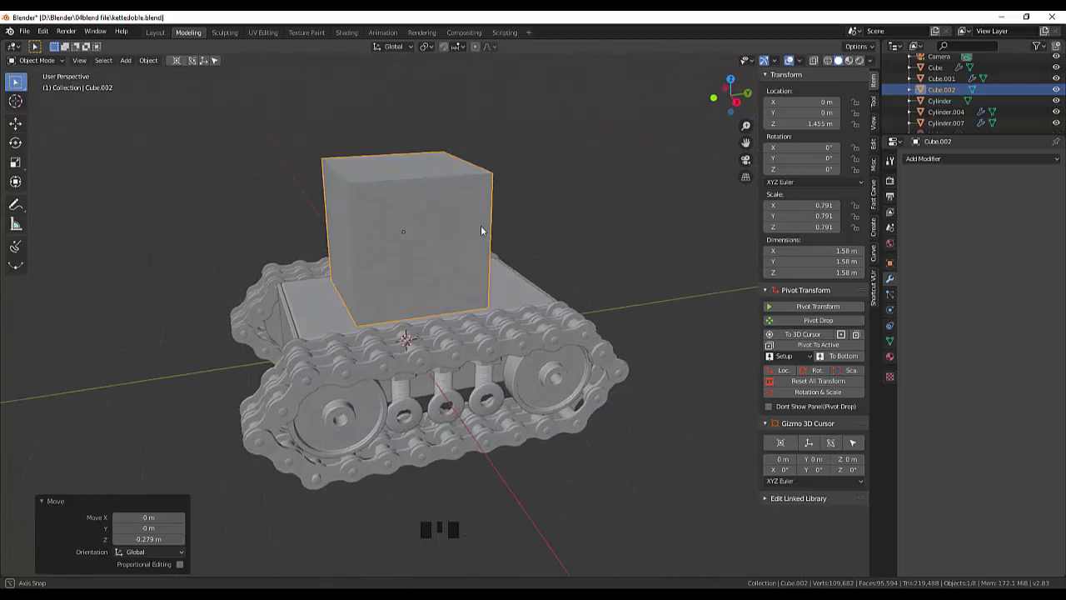
{"action": "left_click_drag", "start_coordinate": [525, 266], "coordinate": [419, 302]}
{"action": "left_click", "coordinate": [419, 301]}
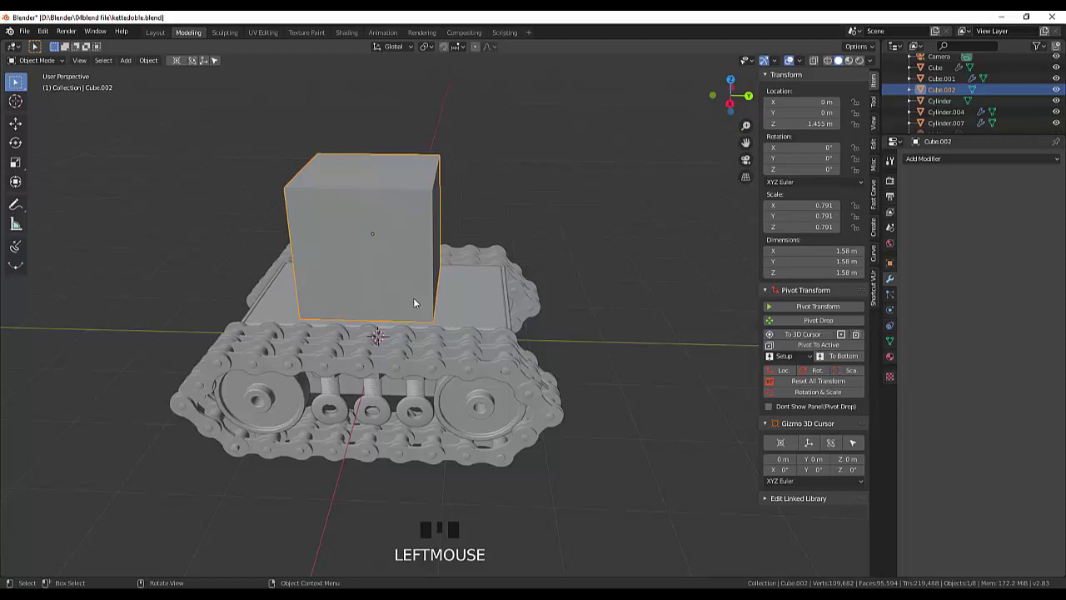
Slide the cab cube along Y toward the rear of the tank.
{"action": "key", "text": "KP_3"}
{"action": "left_click", "coordinate": [418, 220]}
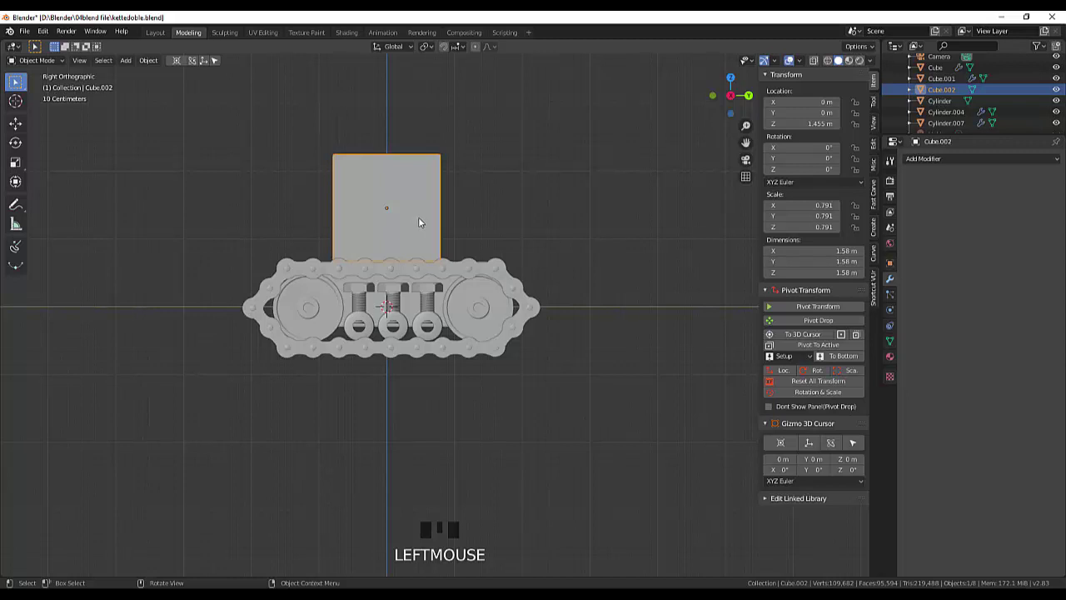
{"action": "key", "text": "g"}
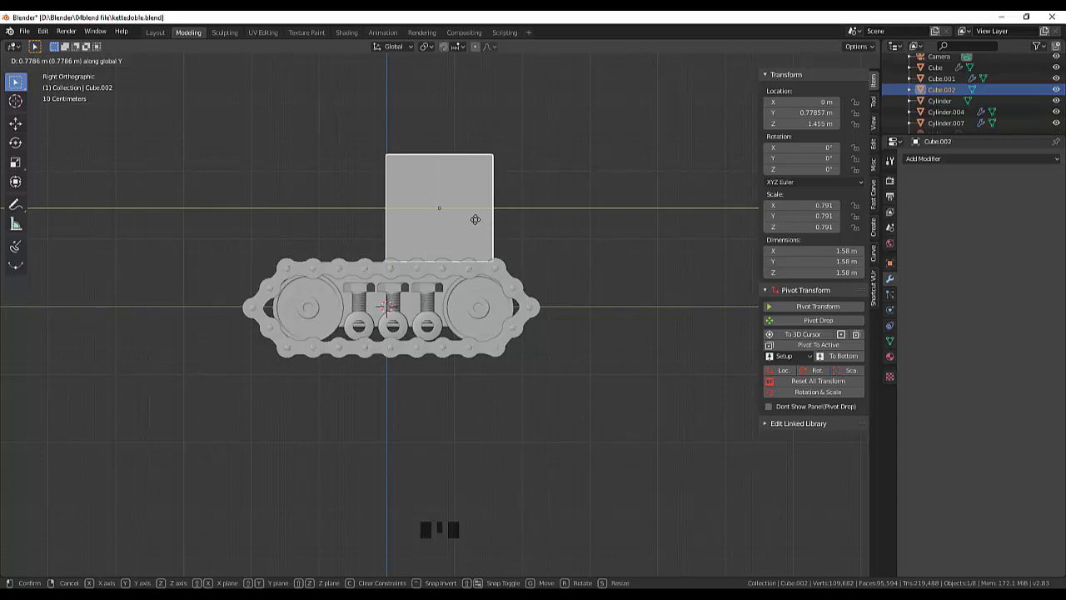
{"action": "left_click_drag", "start_coordinate": [556, 225], "coordinate": [523, 263]}
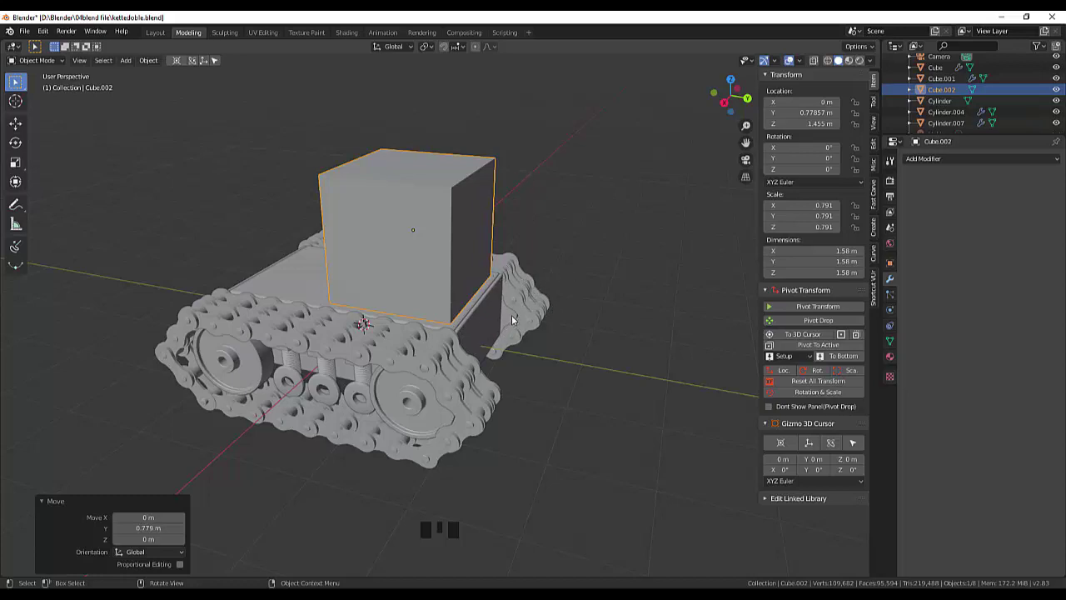
{"action": "left_click_drag", "start_coordinate": [519, 325], "coordinate": [644, 358]}
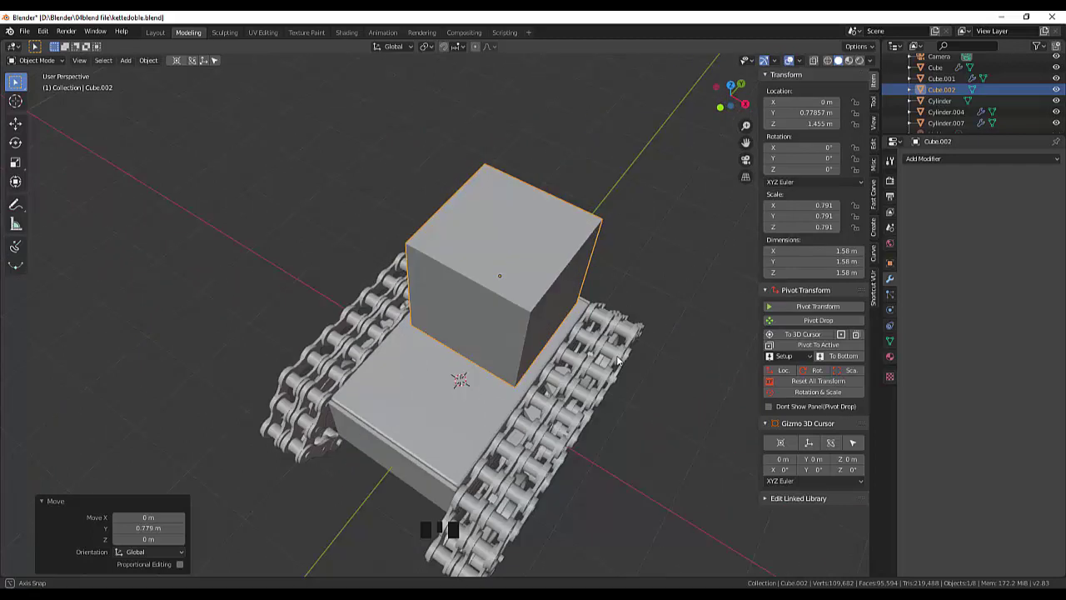
{"action": "left_click", "coordinate": [530, 263]}
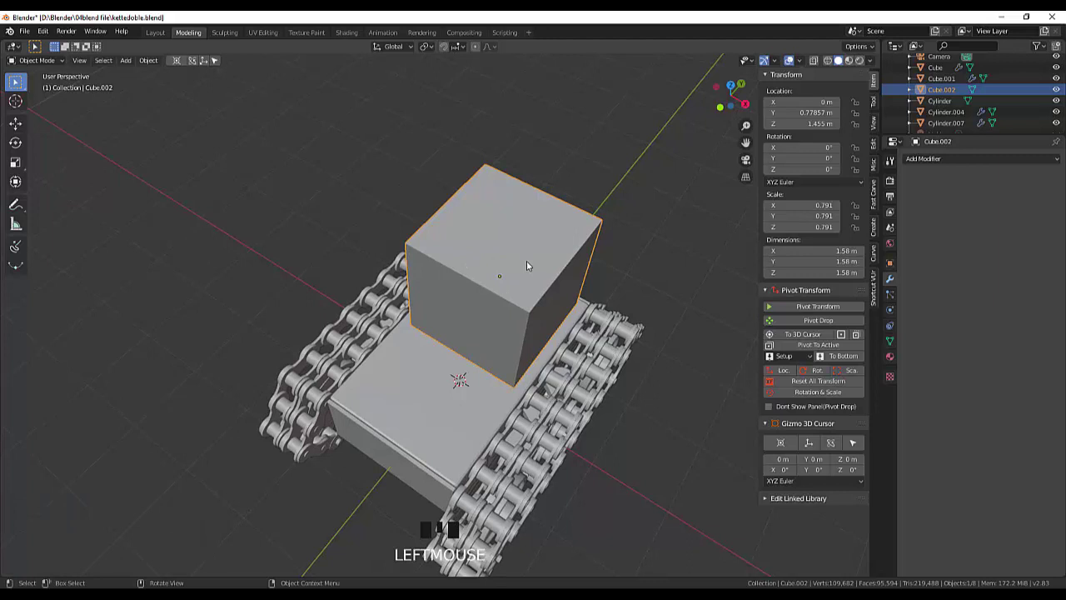
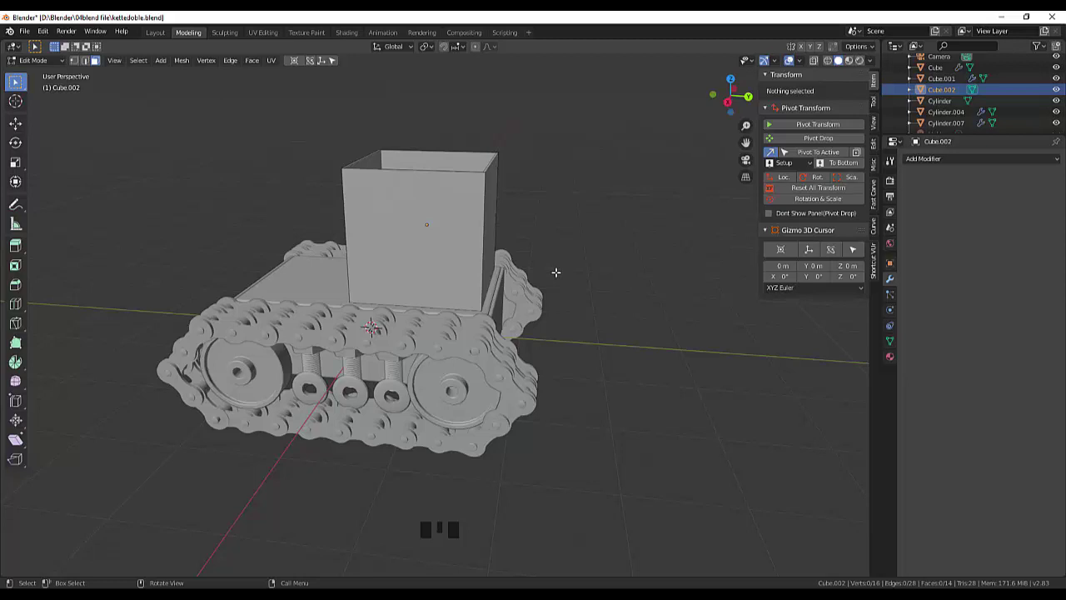
Switch to the right orthographic view of the cab side.
{"action": "key", "text": "KP_3"}
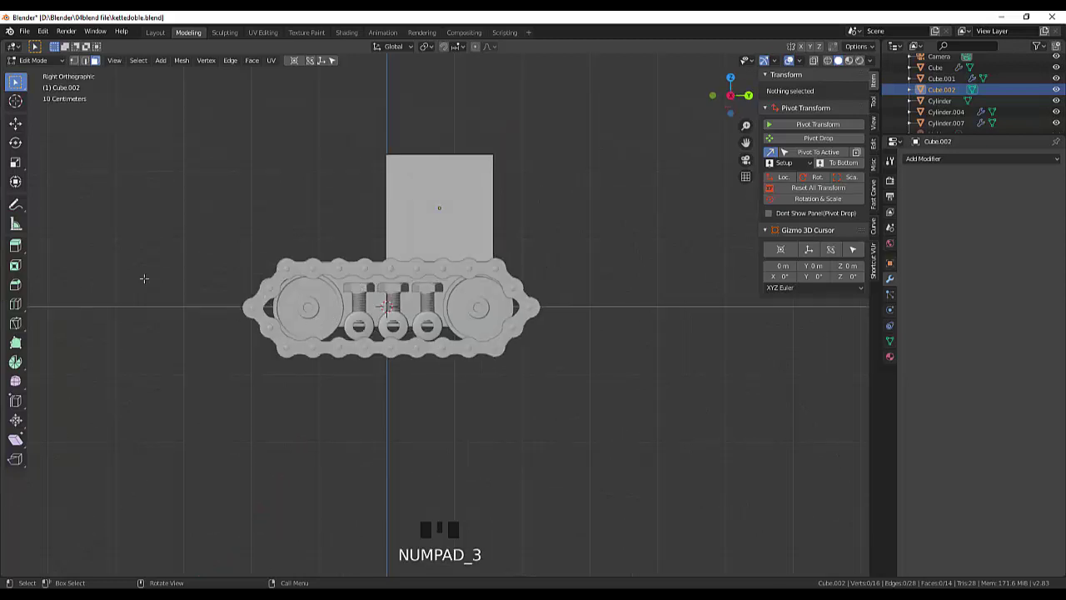
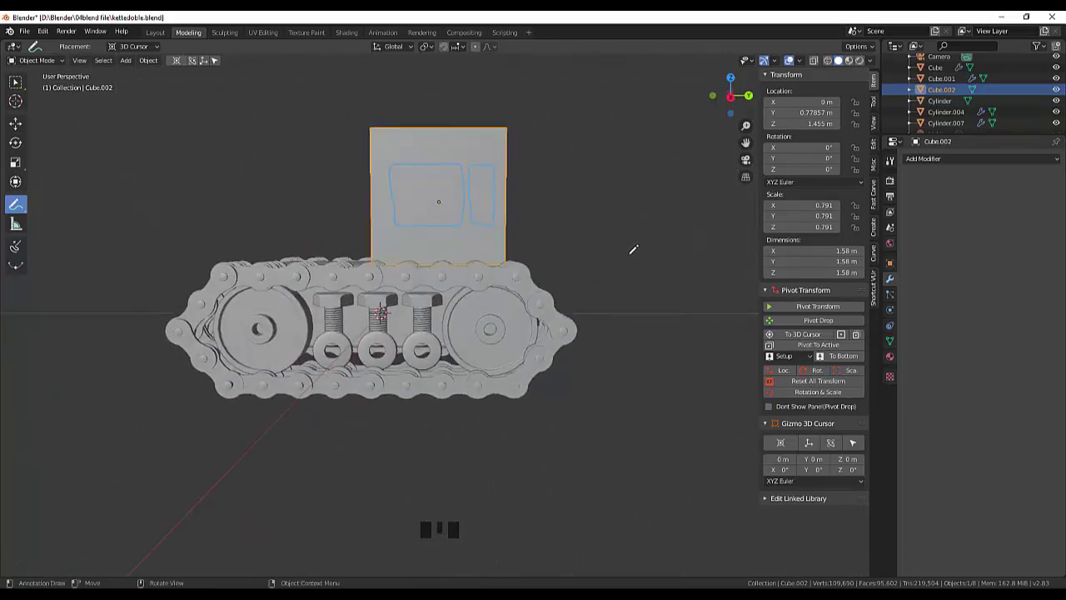
Return to the side view and orbit around the tank.
{"action": "key", "text": "KP_3"}
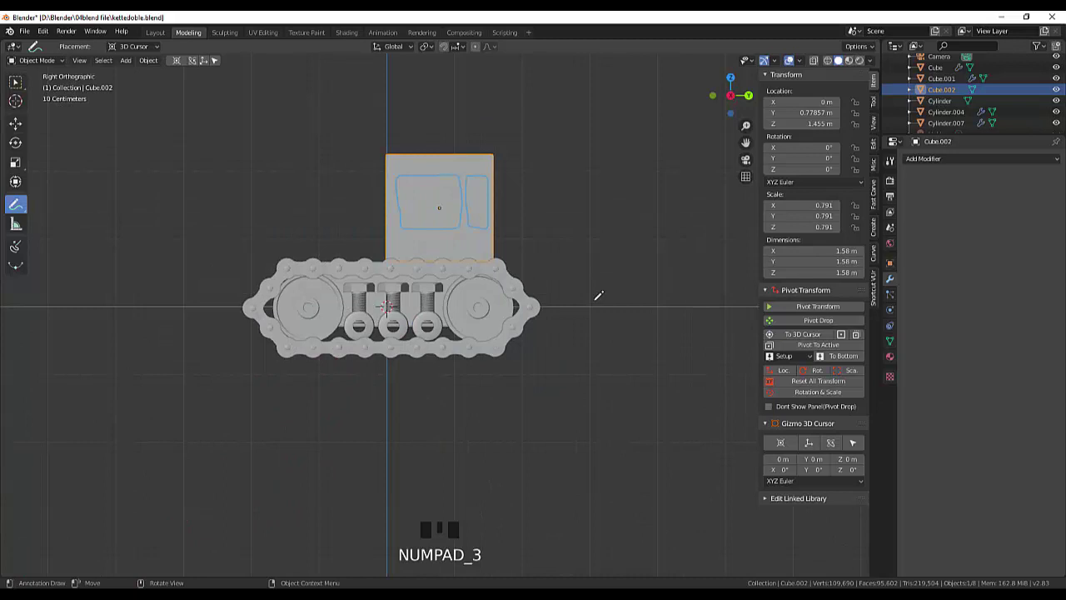
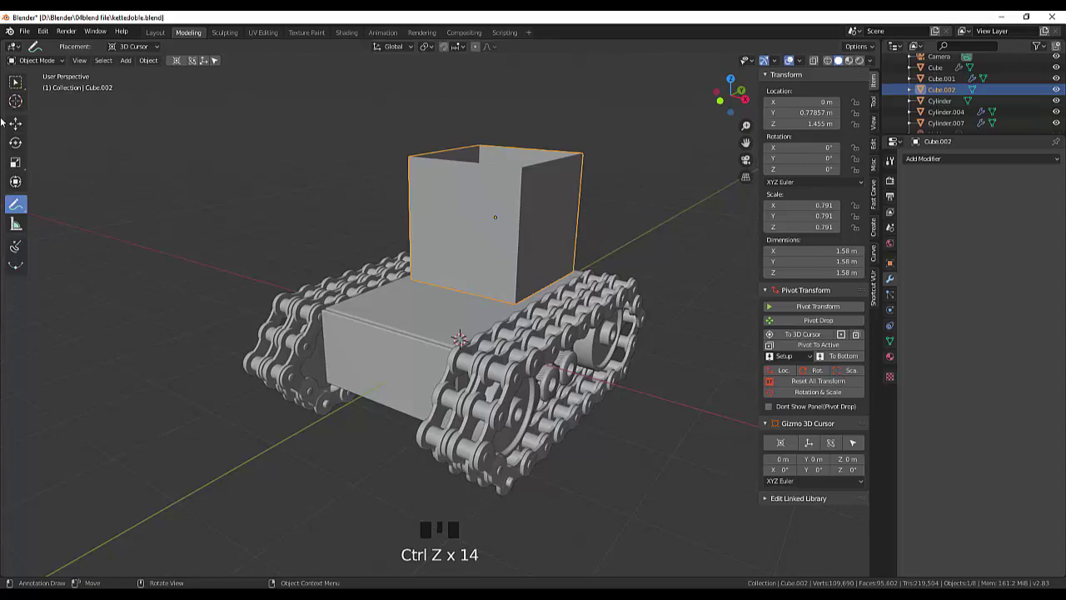
{"action": "left_click_drag", "start_coordinate": [18, 87], "coordinate": [348, 380]}
Add a new cube and shrink it to about 0.95 m inside the cab box.
{"action": "key", "text": "shift+a"}
{"action": "left_click_drag", "start_coordinate": [630, 303], "coordinate": [582, 294]}
{"action": "key", "text": "KP_3"}
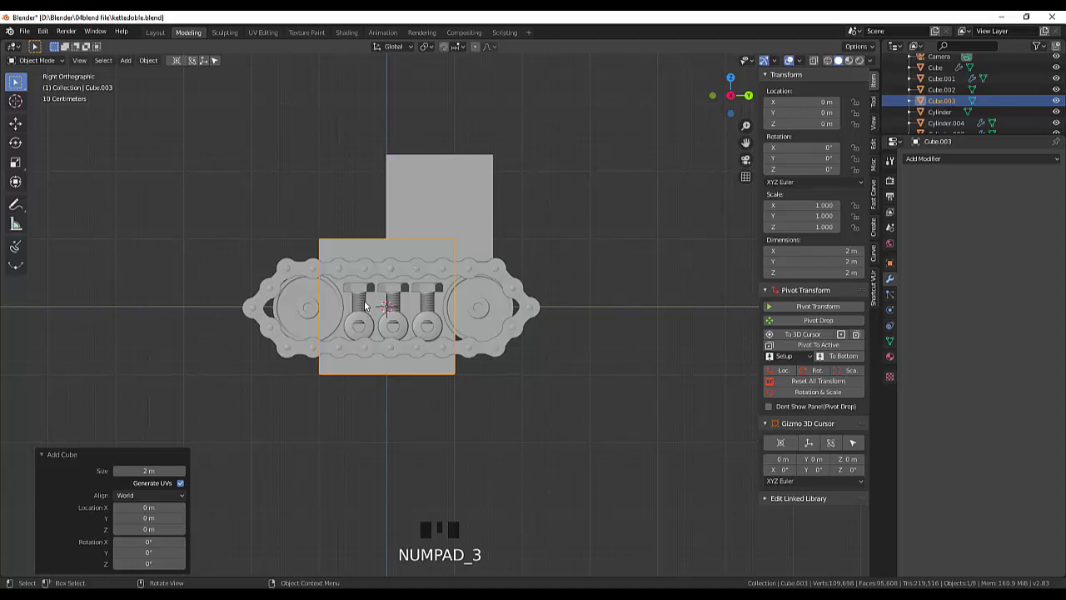
{"action": "key", "text": "s"}
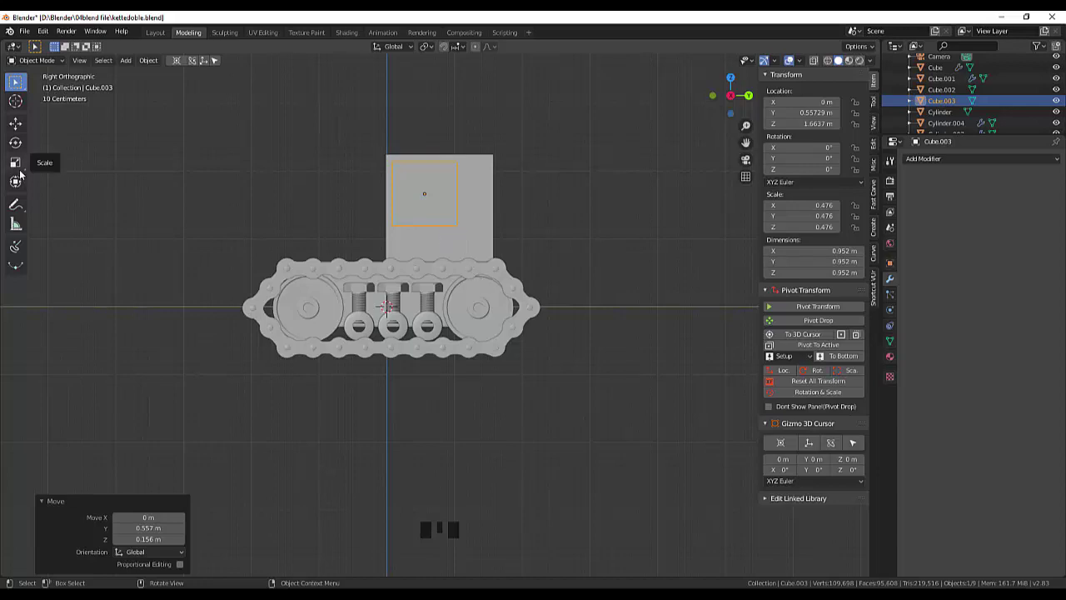
Stretch the small cube along X to 2.23 m through both cab walls.
{"action": "left_click_drag", "start_coordinate": [421, 143], "coordinate": [479, 235]}
{"action": "left_click", "coordinate": [479, 235]}
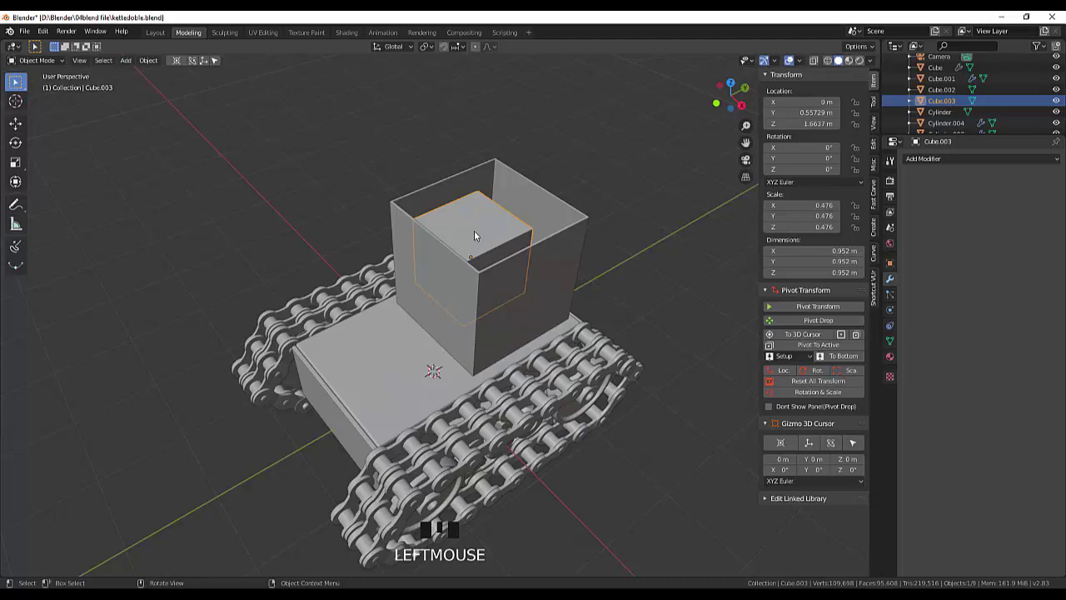
{"action": "key", "text": "s"}
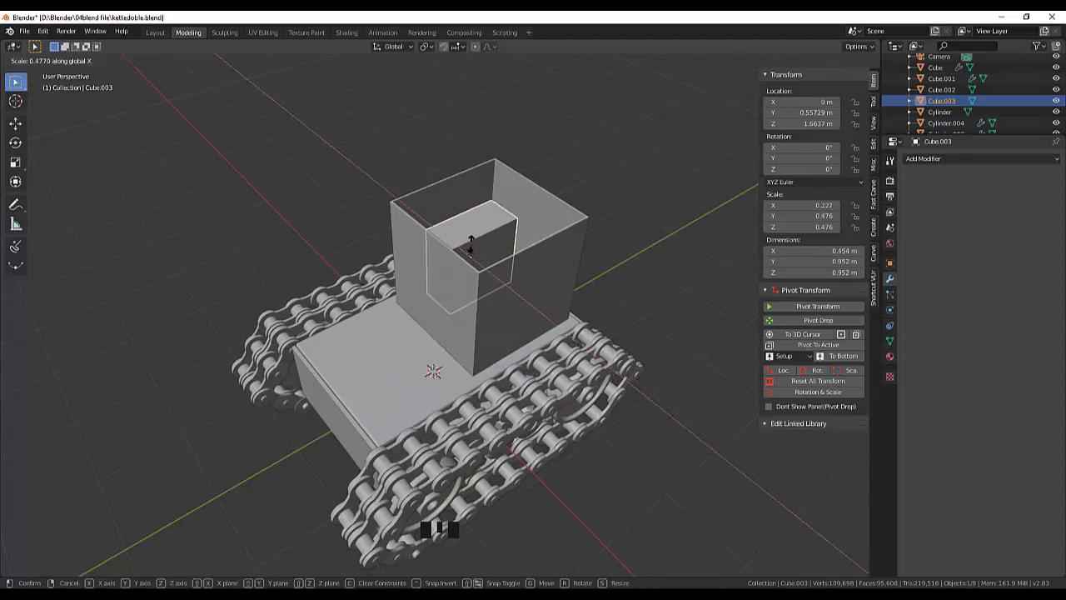
{"action": "left_click_drag", "start_coordinate": [584, 215], "coordinate": [516, 273]}
{"action": "left_click", "coordinate": [516, 272]}
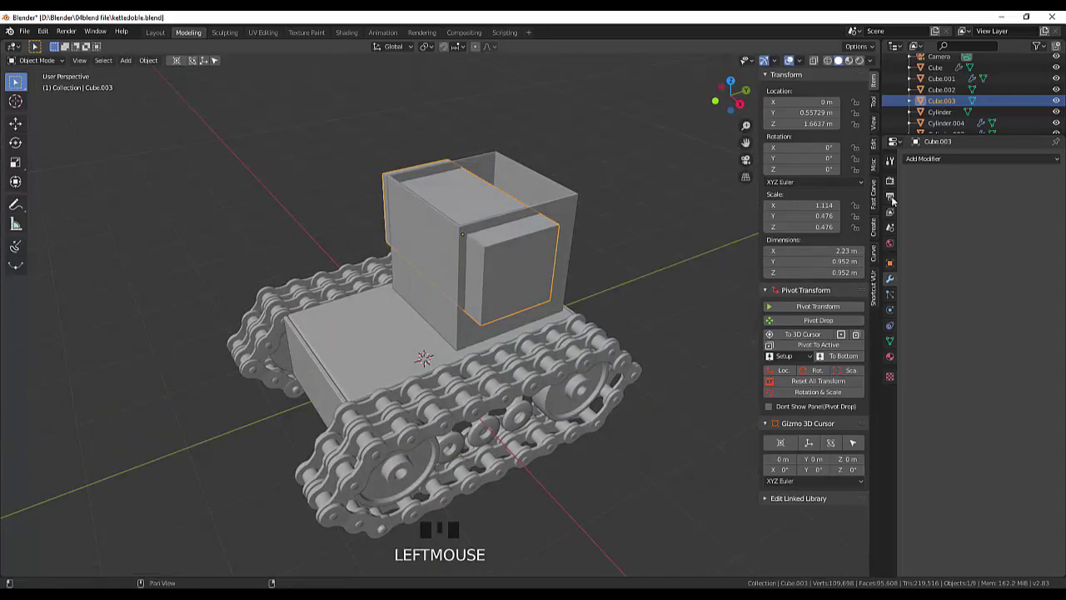
Add a 0.05 m Bevel modifier to the cutter cube and begin a Boolean with it.
{"action": "left_click_drag", "start_coordinate": [786, 383], "coordinate": [678, 214]}
{"action": "left_click_drag", "start_coordinate": [678, 214], "coordinate": [657, 188]}
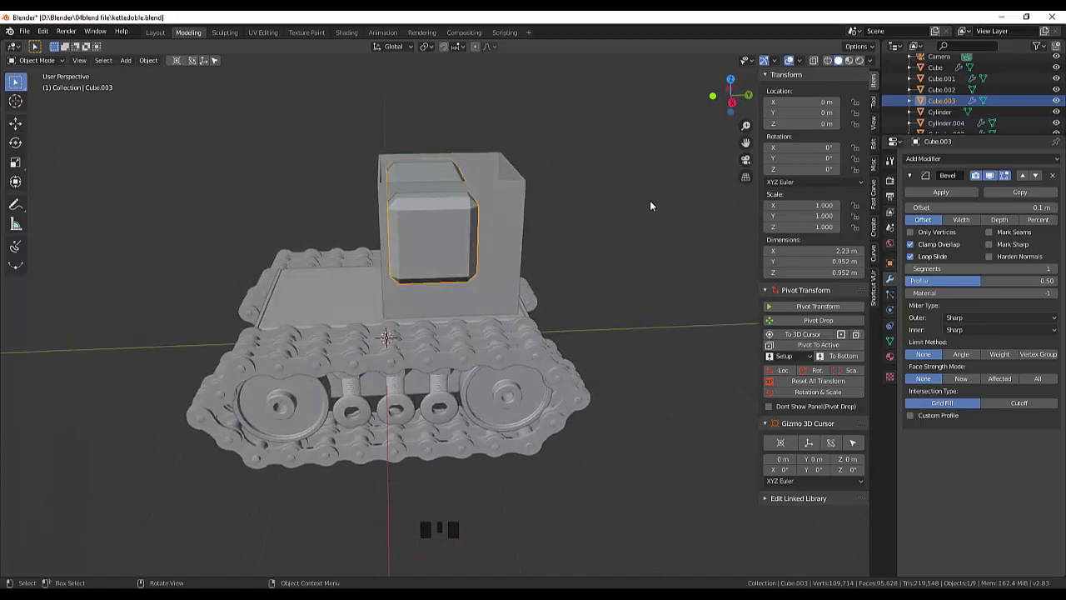
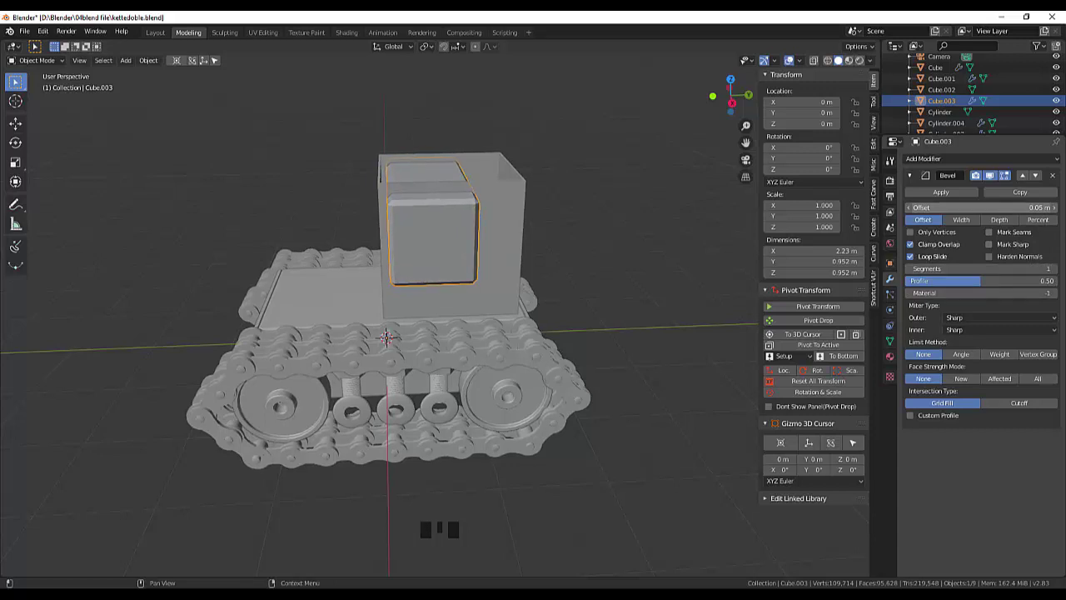
{"action": "left_click", "coordinate": [641, 264]}
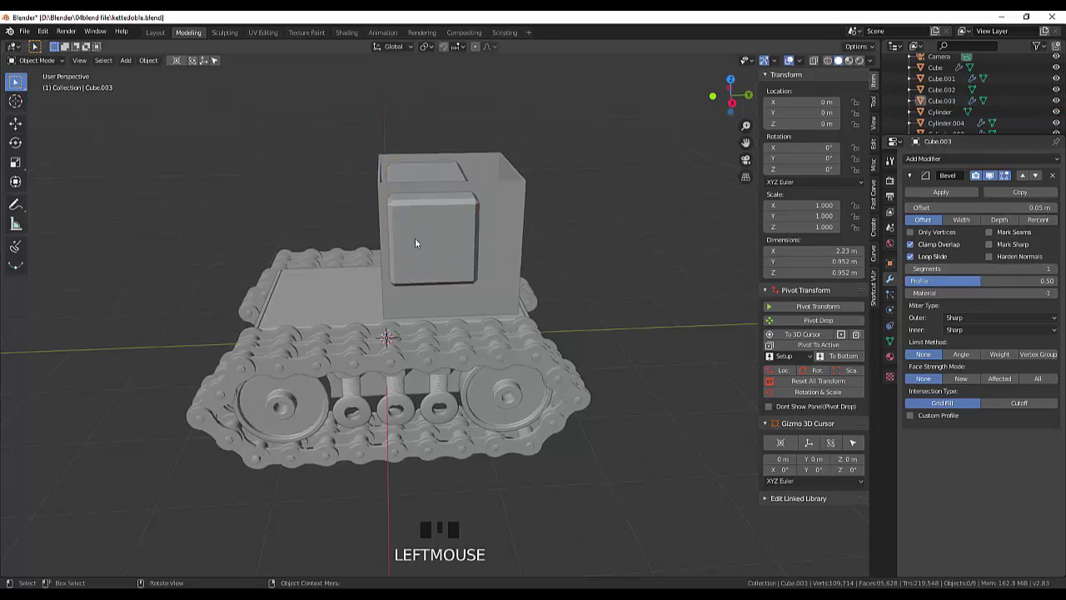
{"action": "left_click", "coordinate": [427, 237]}
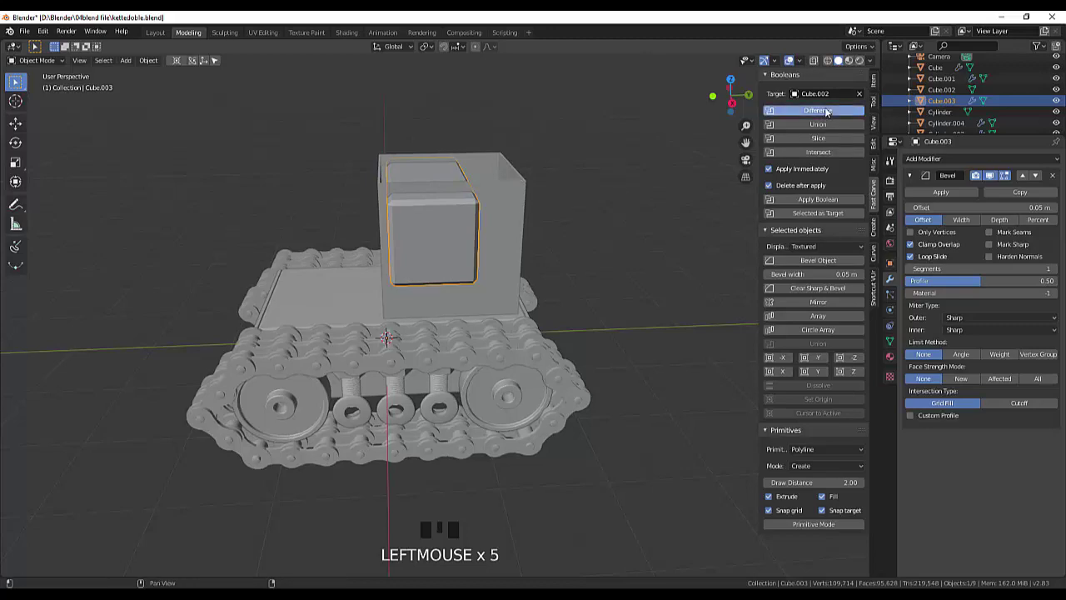
Cut the window opening from the cab and restore the cutter cube, viewed from the side.
{"action": "left_click_drag", "start_coordinate": [659, 159], "coordinate": [639, 203]}
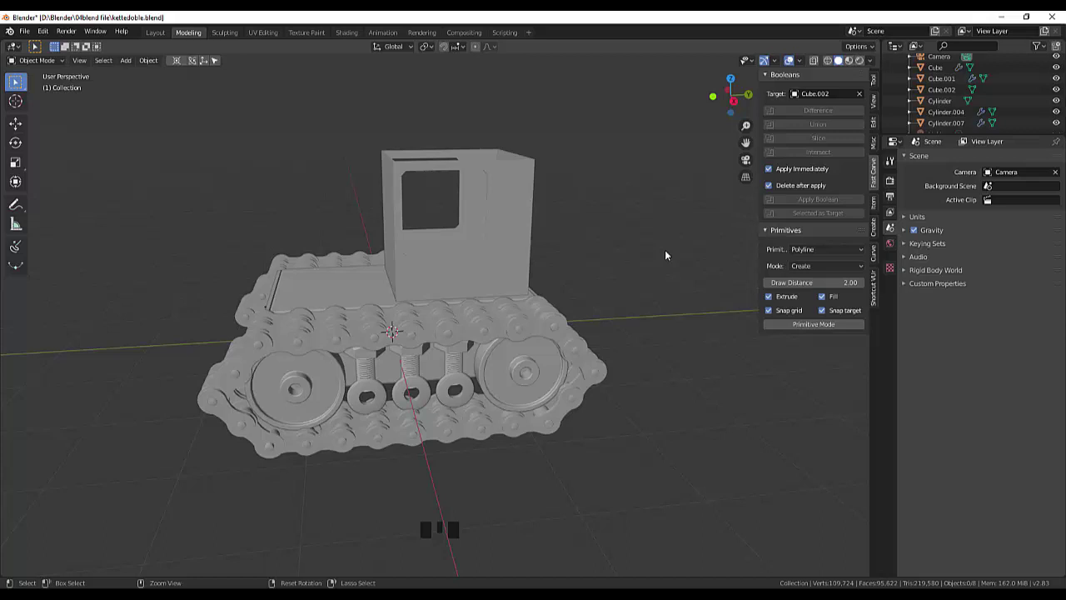
{"action": "left_click", "coordinate": [458, 246]}
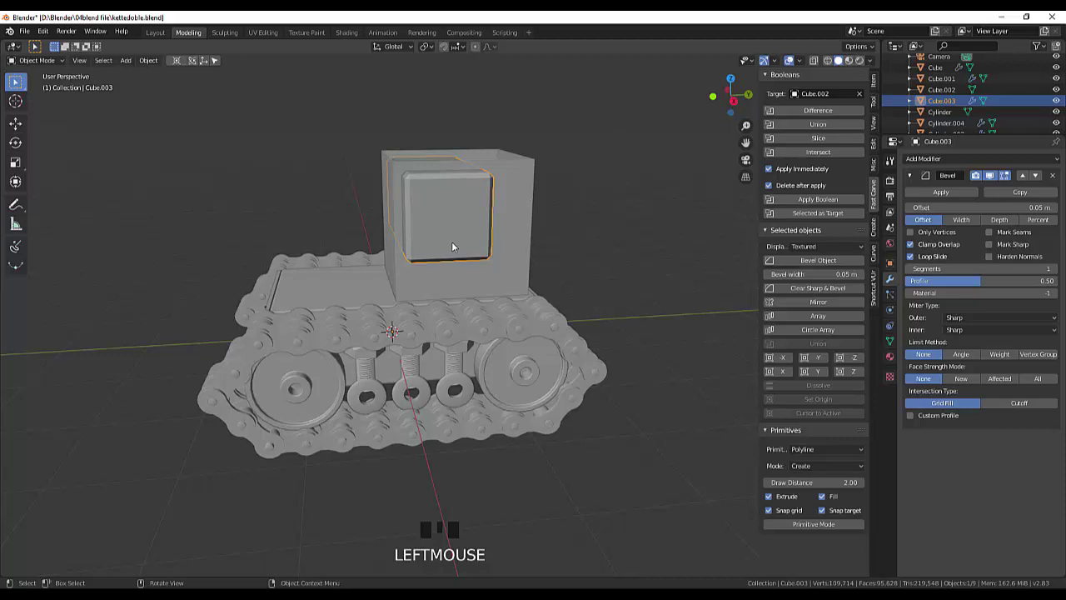
{"action": "key", "text": "KP_3"}
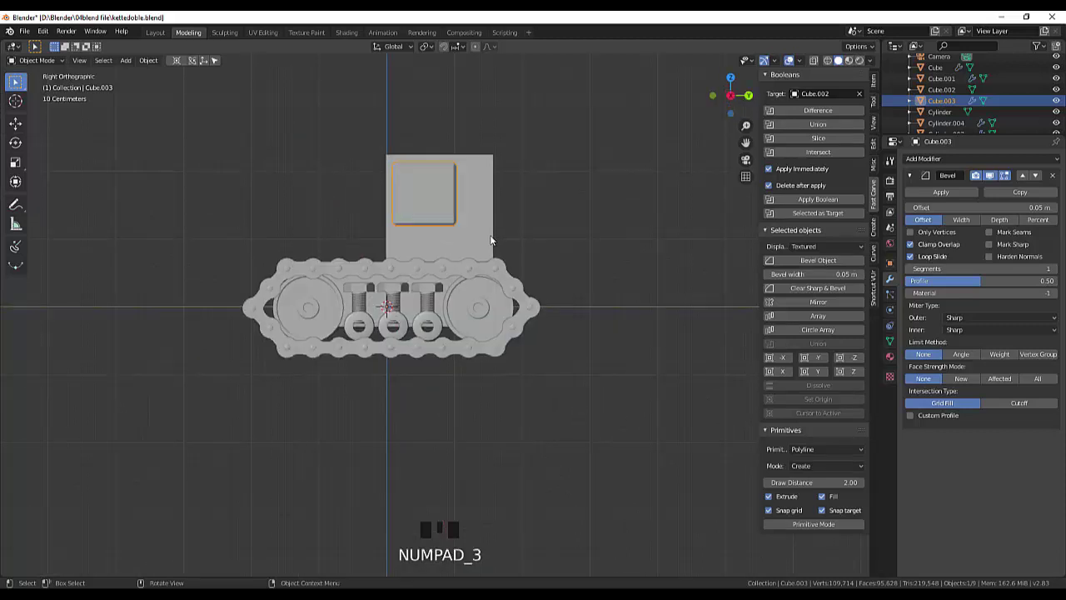
Widen the cab along Y and shift it sideways about 10 cm.
{"action": "left_click", "coordinate": [494, 240]}
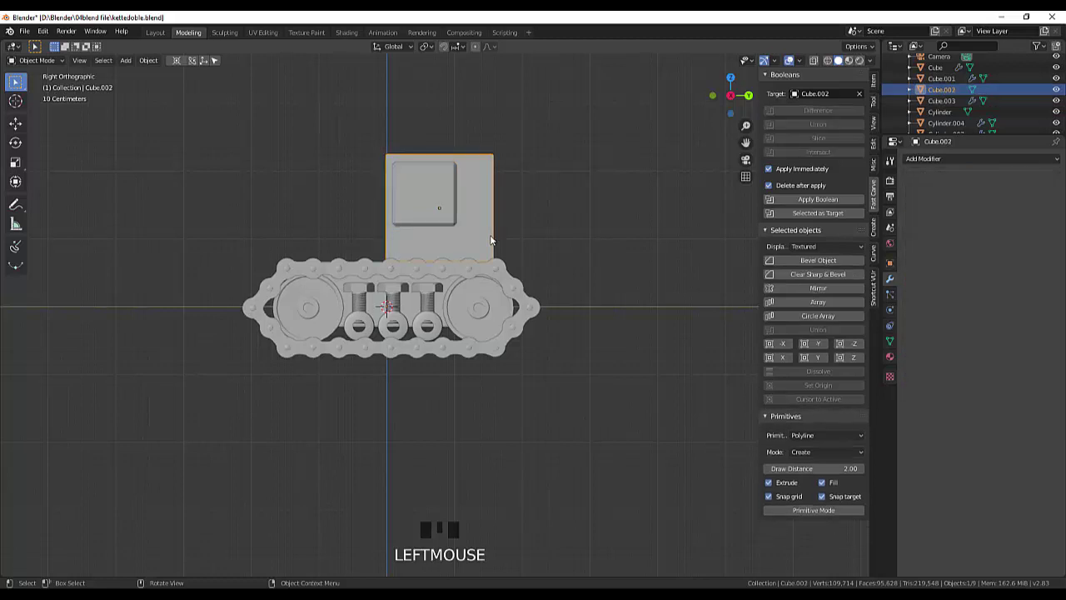
{"action": "key", "text": "s"}
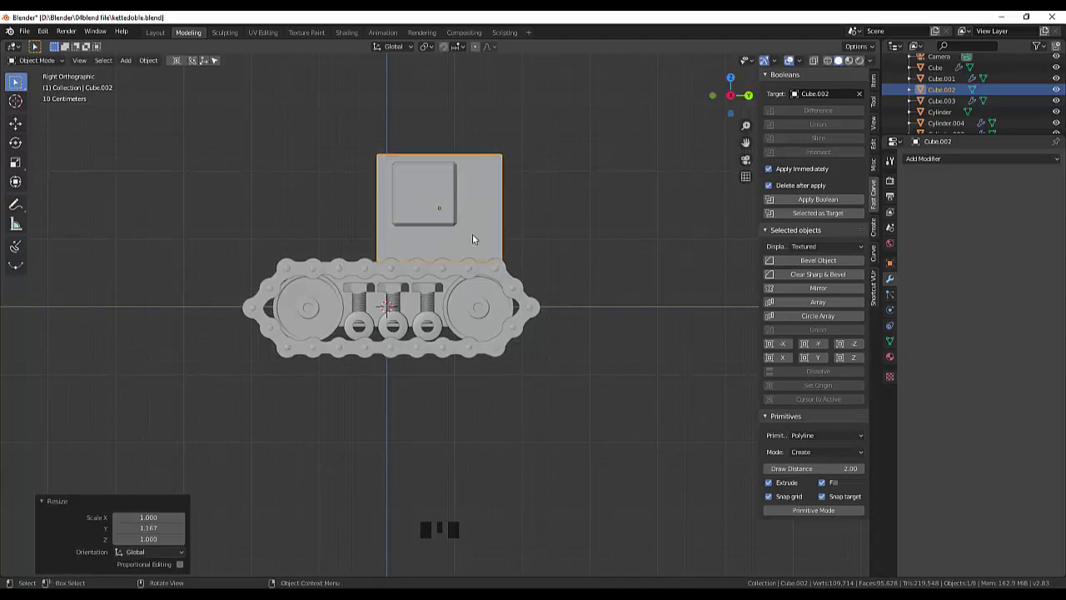
{"action": "left_click", "coordinate": [476, 236]}
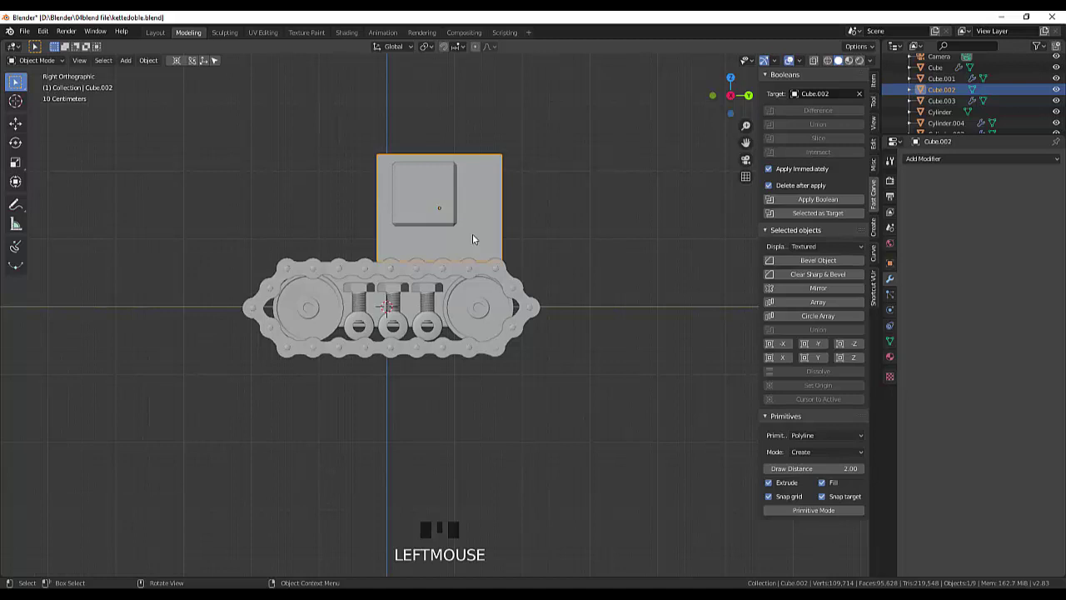
{"action": "key", "text": "g"}
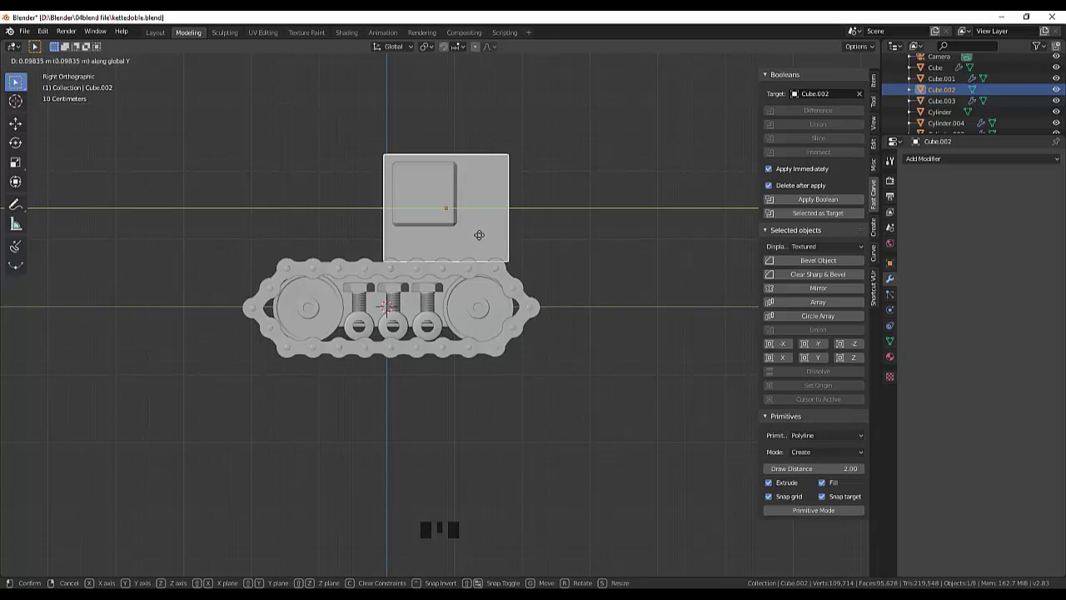
{"action": "left_click", "coordinate": [438, 223]}
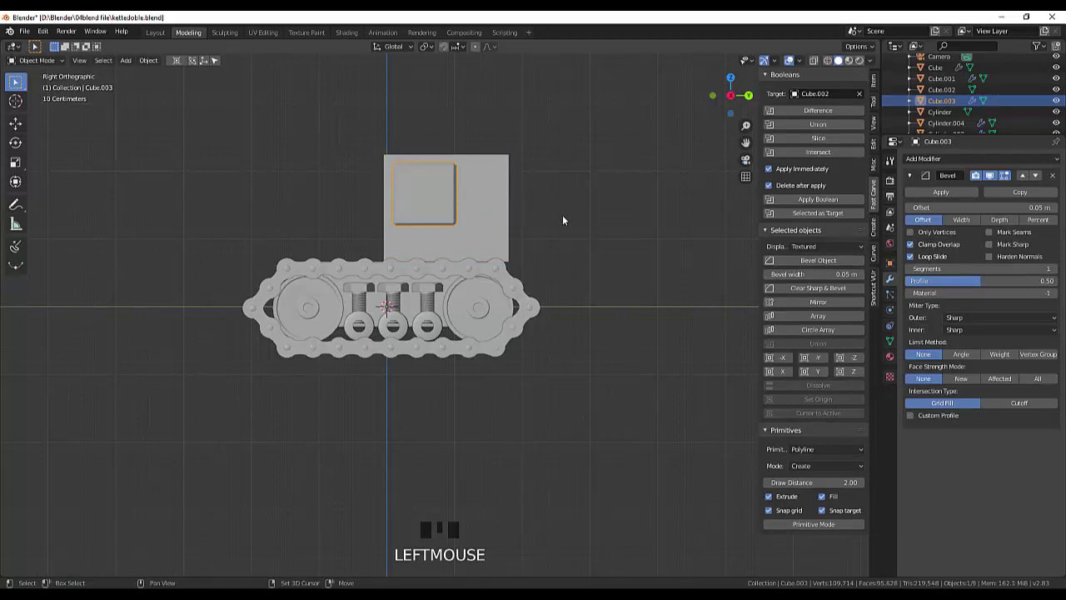
Duplicate the window block, narrow it and place it beside the first window.
{"action": "key", "text": "shift+d"}
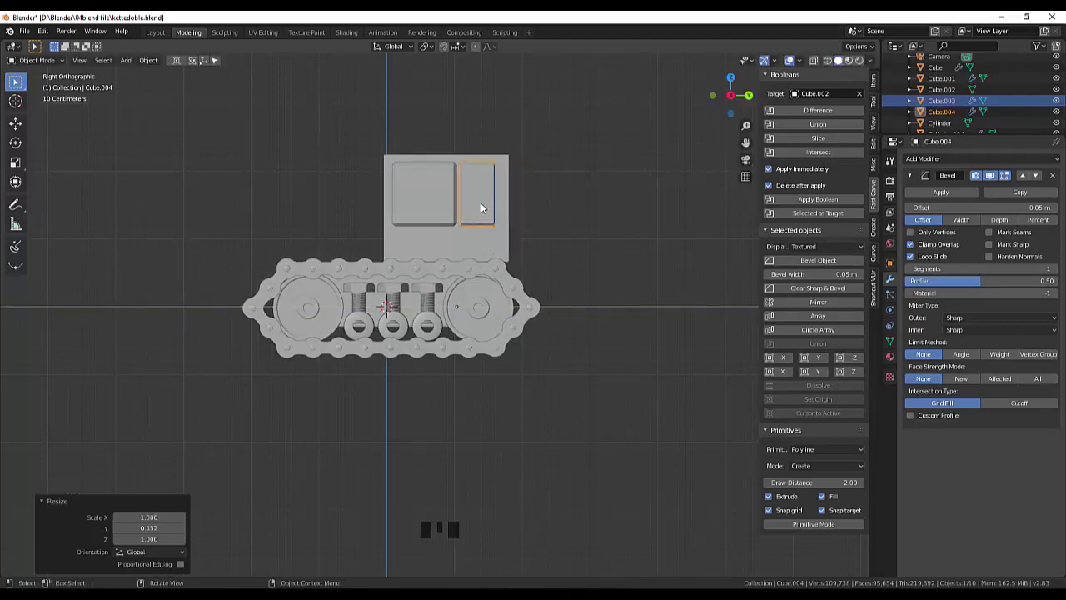
{"action": "left_click", "coordinate": [484, 205]}
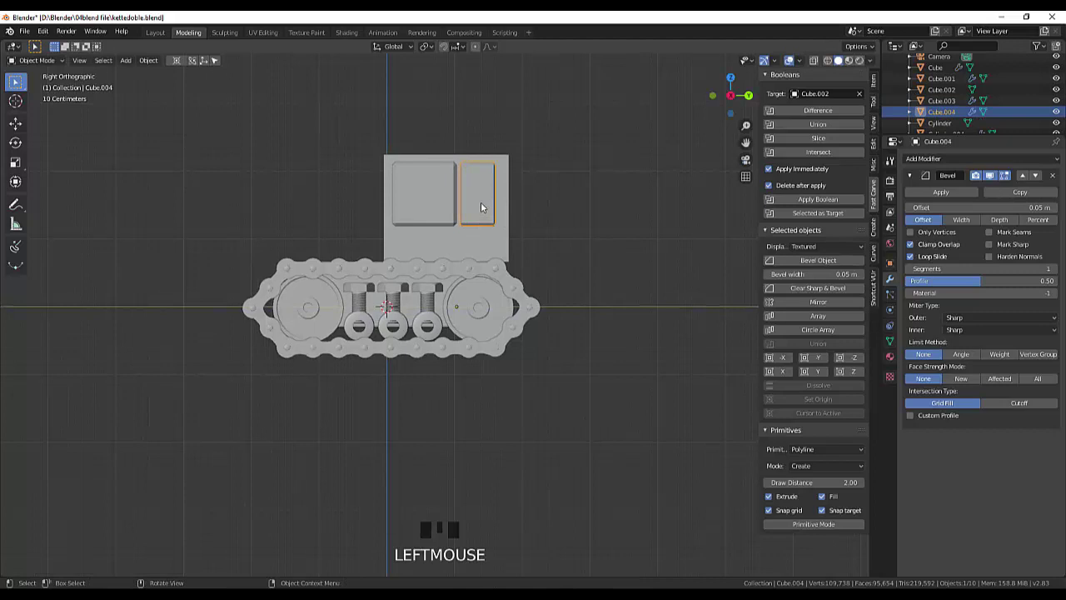
{"action": "key", "text": "g"}
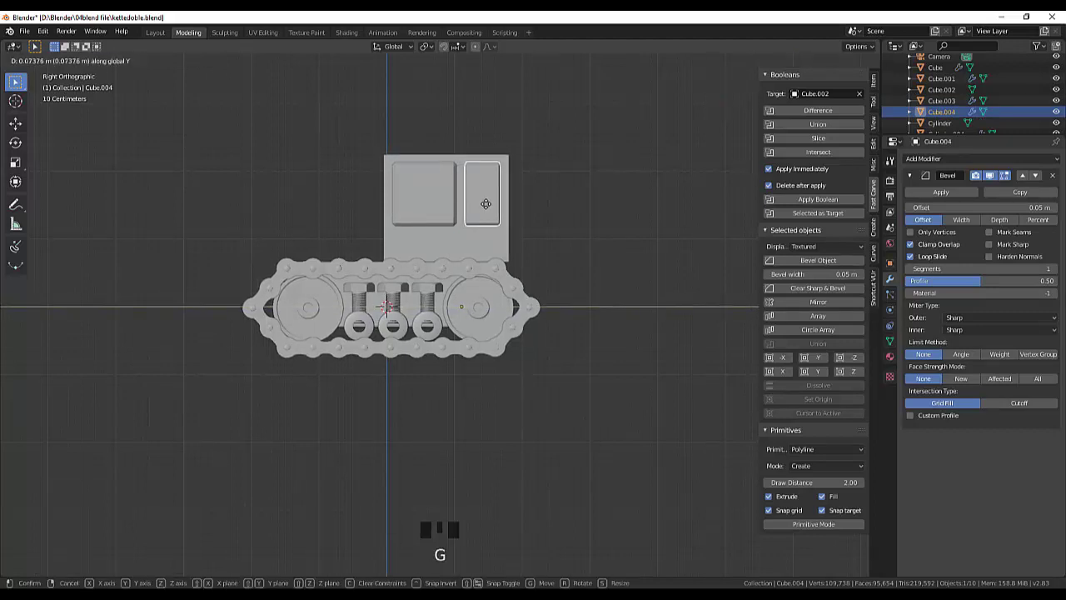
{"action": "left_click_drag", "start_coordinate": [558, 212], "coordinate": [568, 240]}
{"action": "left_click", "coordinate": [567, 241]}
Select both window blocks and join them into one object with Ctrl+J.
{"action": "left_click", "coordinate": [599, 227]}
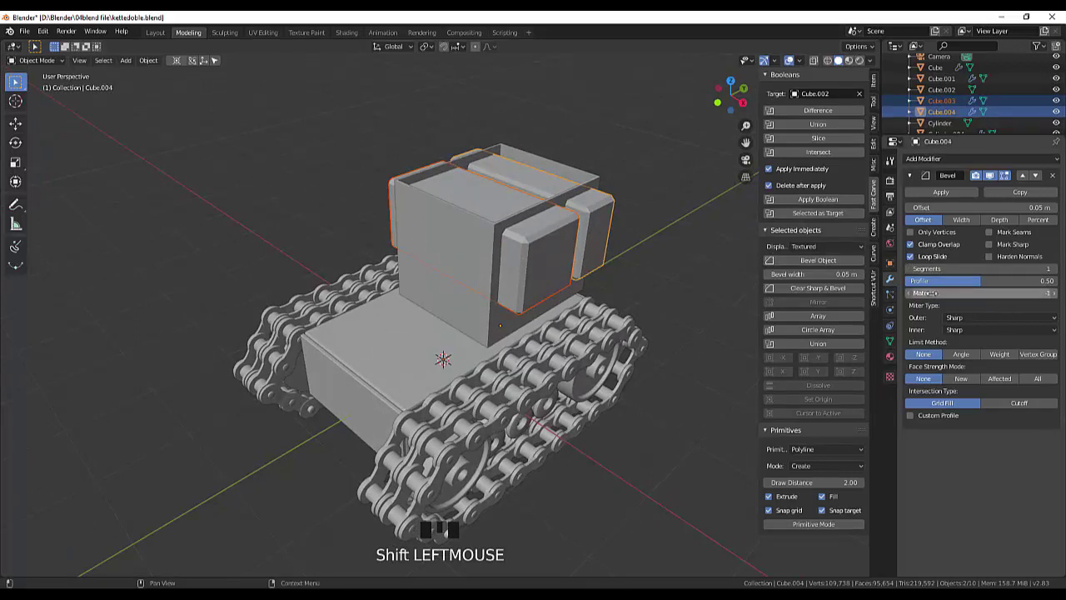
{"action": "left_click", "coordinate": [977, 105]}
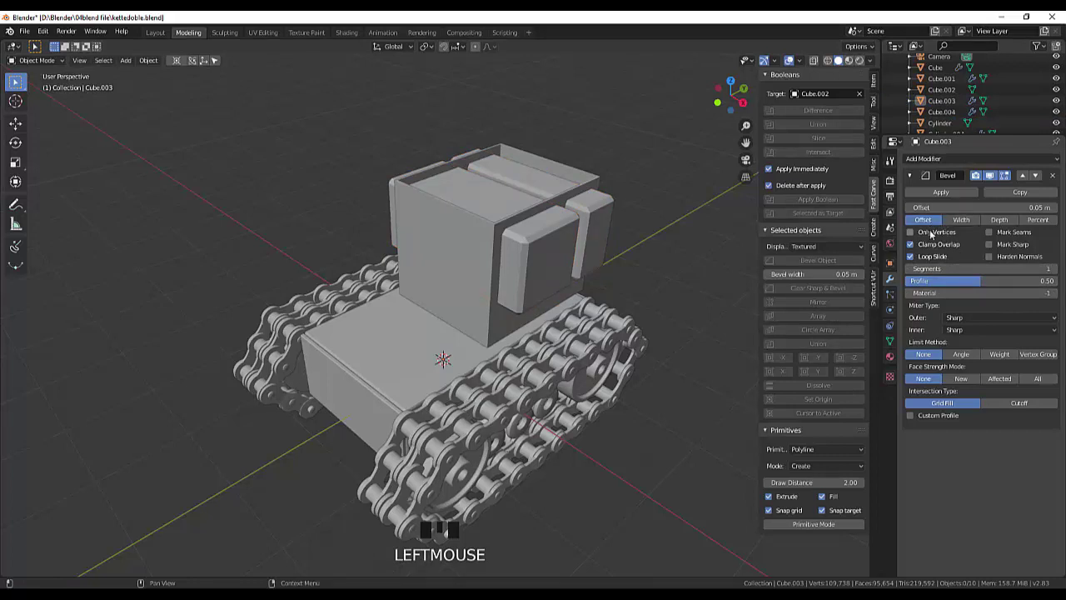
{"action": "left_click", "coordinate": [950, 168]}
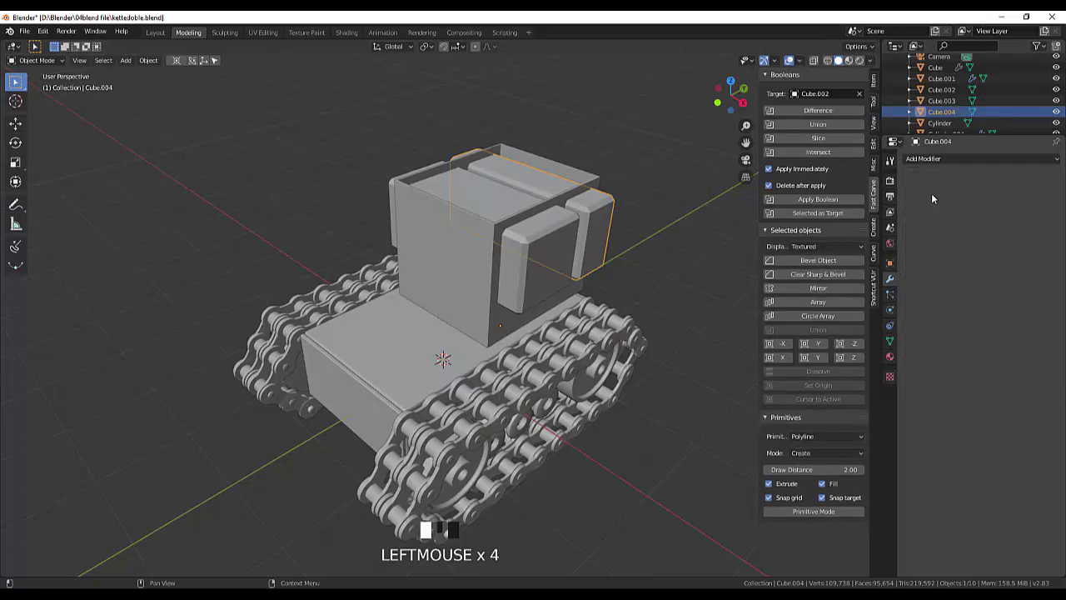
{"action": "left_click", "coordinate": [942, 113]}
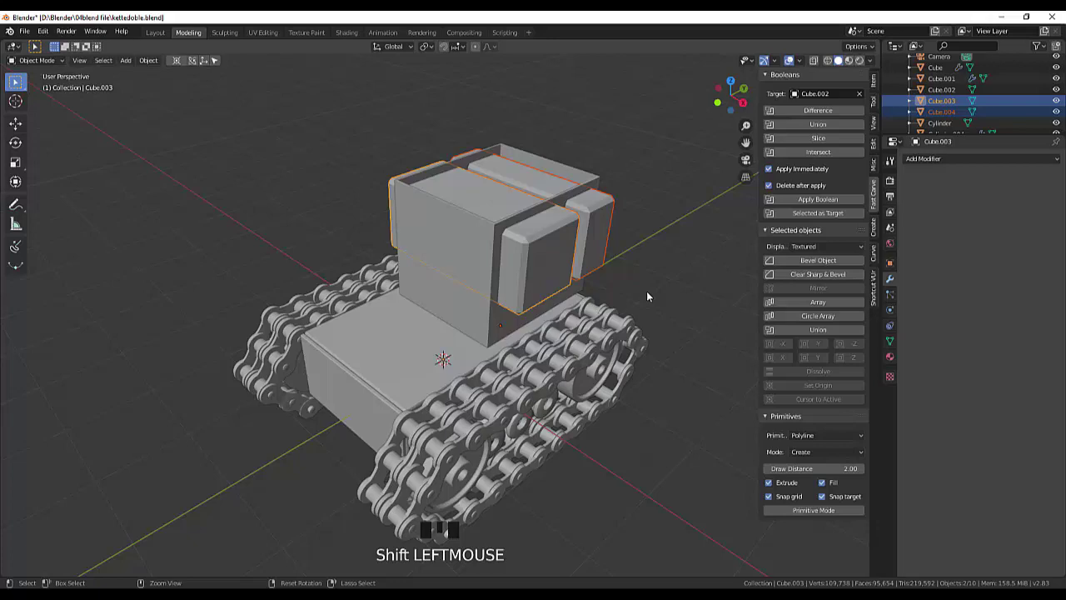
{"action": "key", "text": "ctrl+j"}
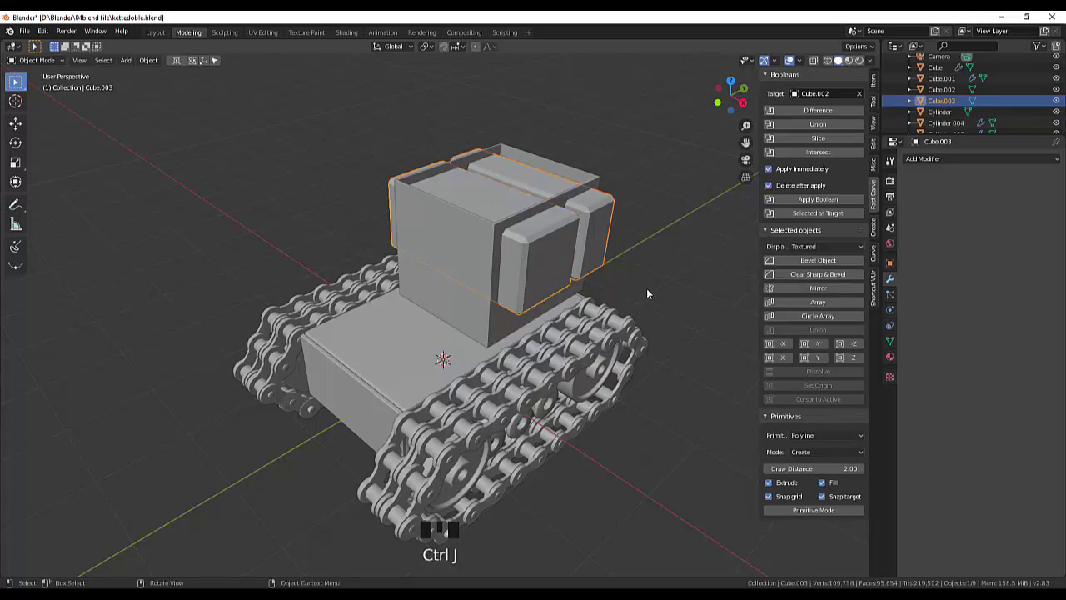
{"action": "left_click_drag", "start_coordinate": [646, 282], "coordinate": [829, 109]}
Subtract the merged window block from the cab with Bool Tool Difference and inspect all sides.
{"action": "left_click", "coordinate": [829, 109]}
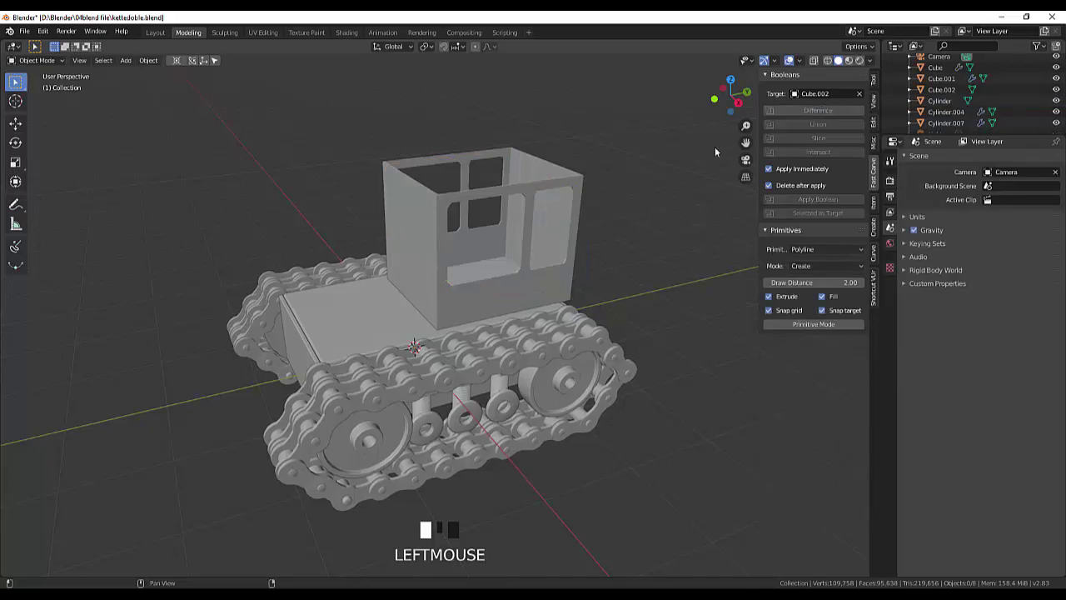
{"action": "left_click_drag", "start_coordinate": [678, 172], "coordinate": [713, 163]}
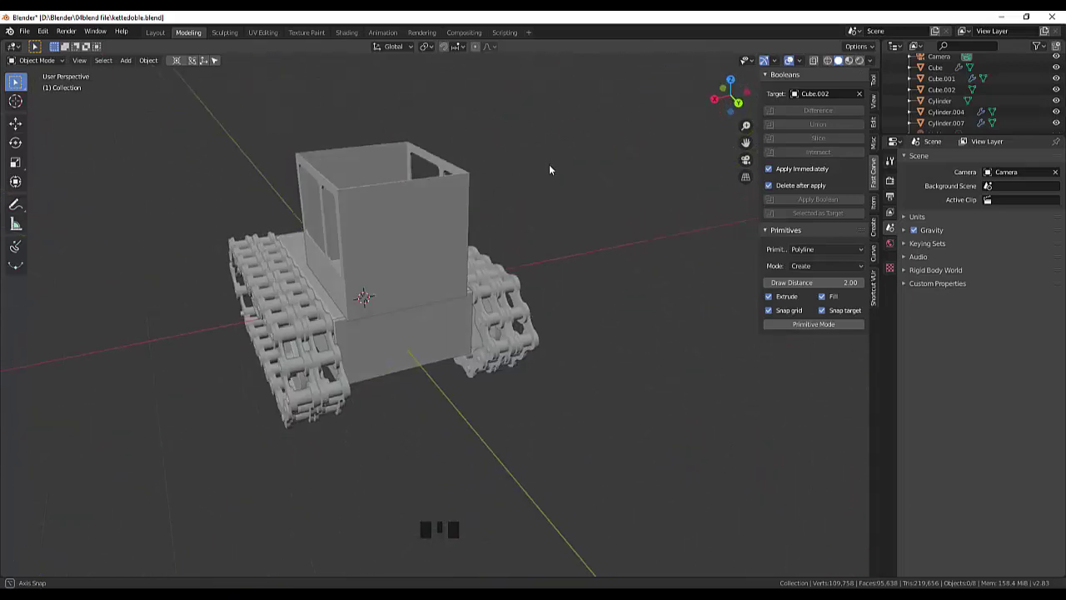
{"action": "left_click_drag", "start_coordinate": [551, 200], "coordinate": [677, 199]}
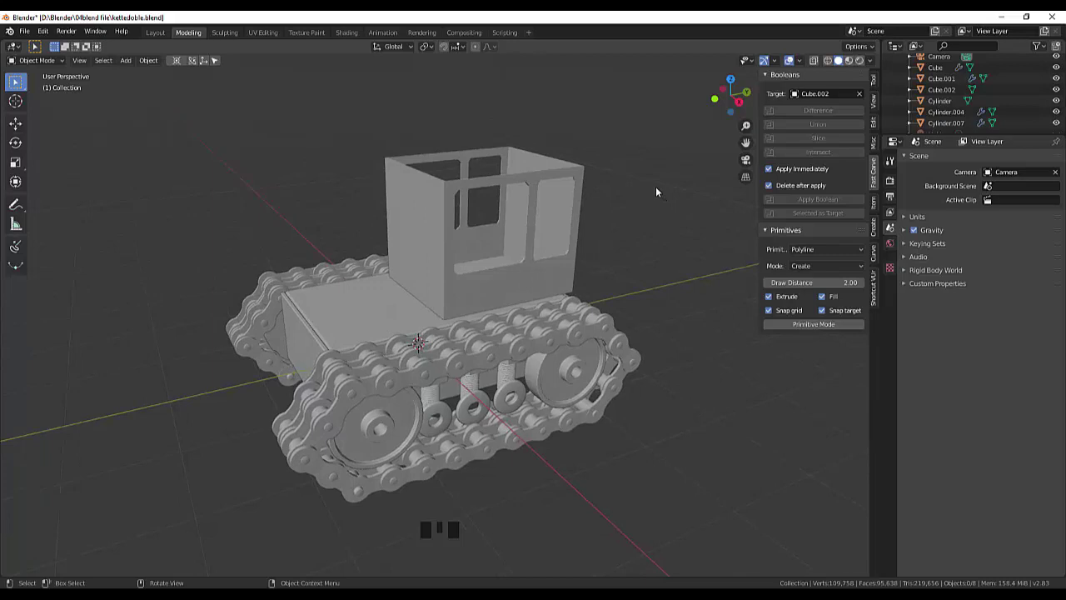
{"action": "left_click_drag", "start_coordinate": [667, 189], "coordinate": [713, 181]}
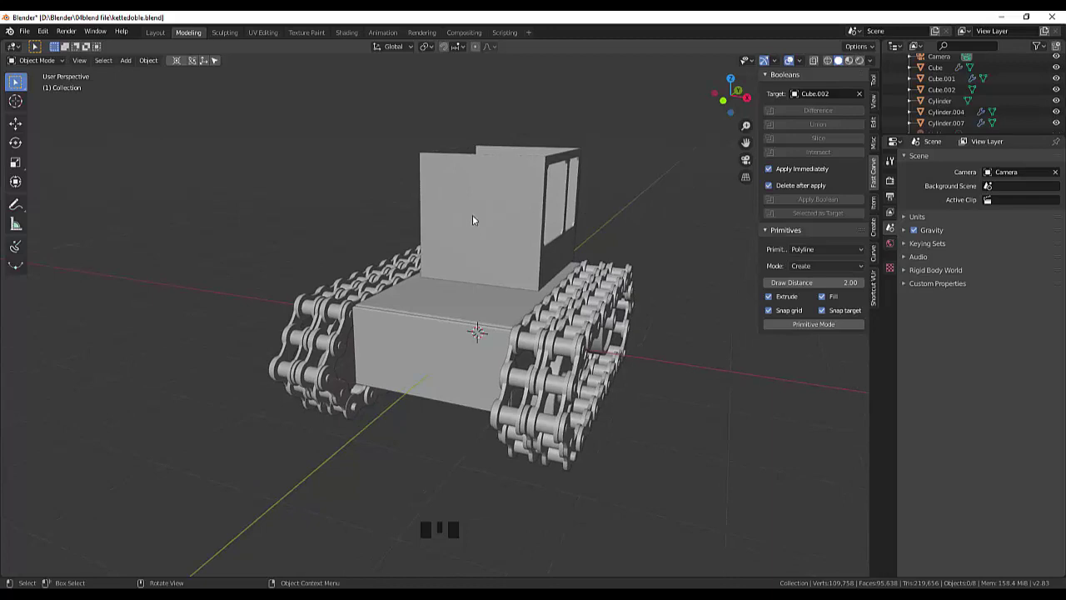
{"action": "left_click_drag", "start_coordinate": [485, 220], "coordinate": [595, 219]}
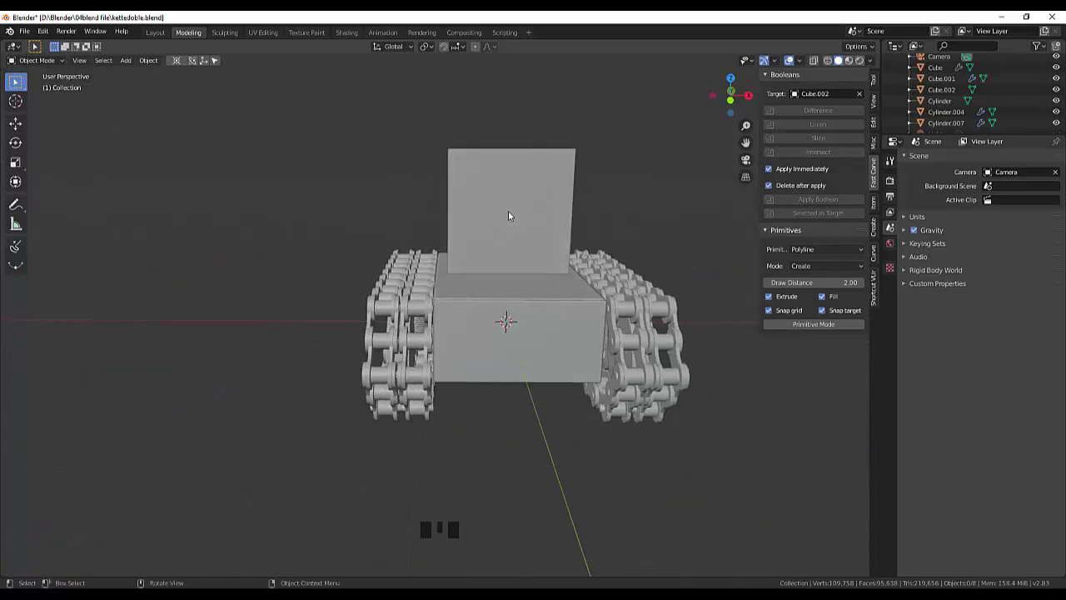
{"action": "left_click", "coordinate": [516, 212]}
{"action": "left_click_drag", "start_coordinate": [577, 203], "coordinate": [636, 190]}
Add a new cube above the cab and shrink it to about 0.658 in front view.
{"action": "left_click", "coordinate": [636, 190]}
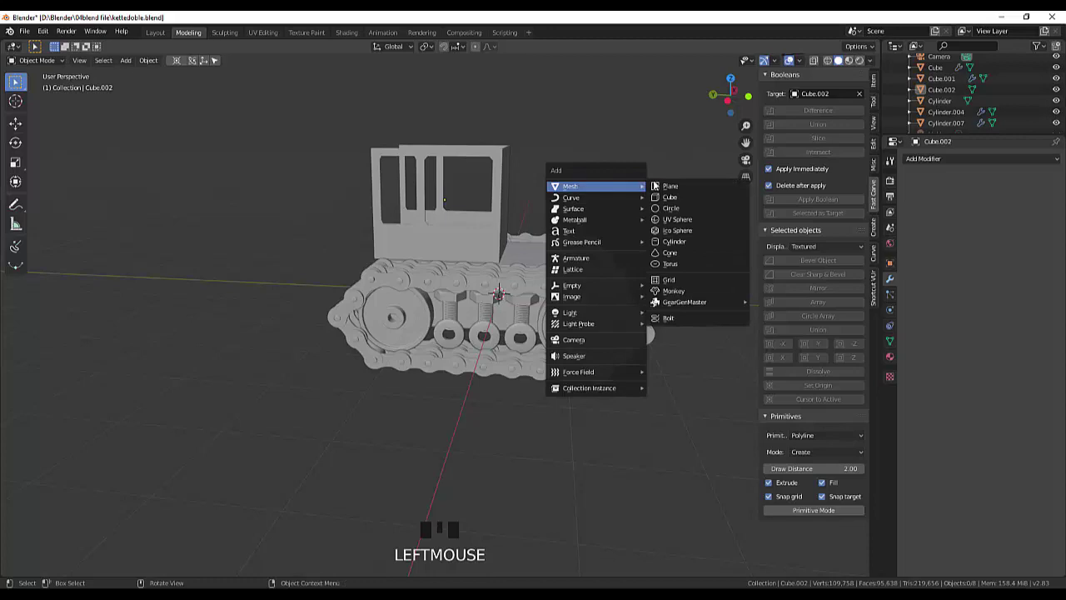
{"action": "key", "text": "shift+a"}
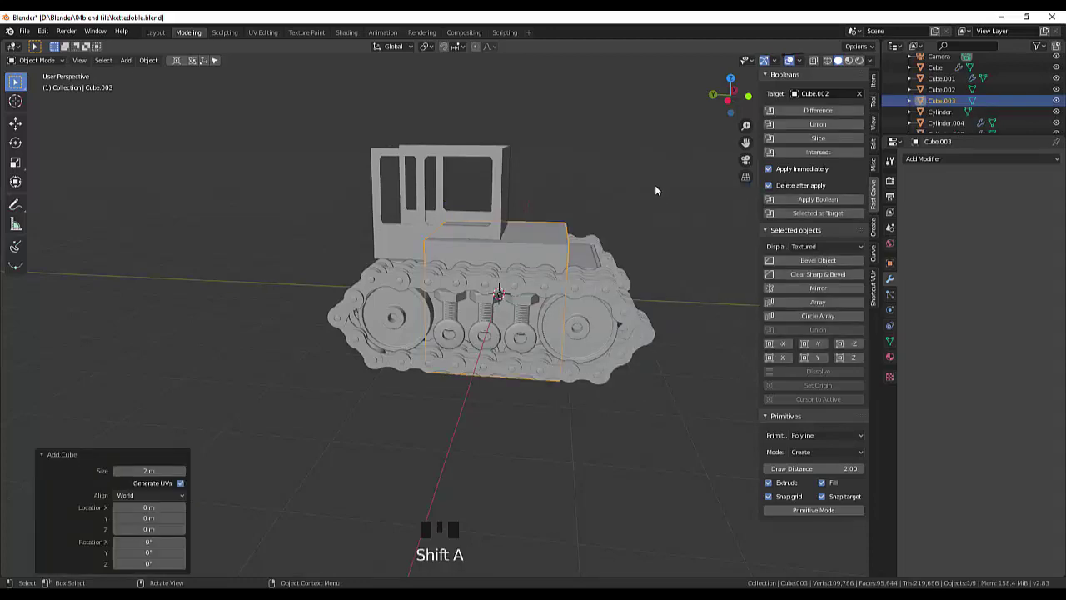
{"action": "left_click_drag", "start_coordinate": [646, 199], "coordinate": [543, 188]}
{"action": "key", "text": "KP_1"}
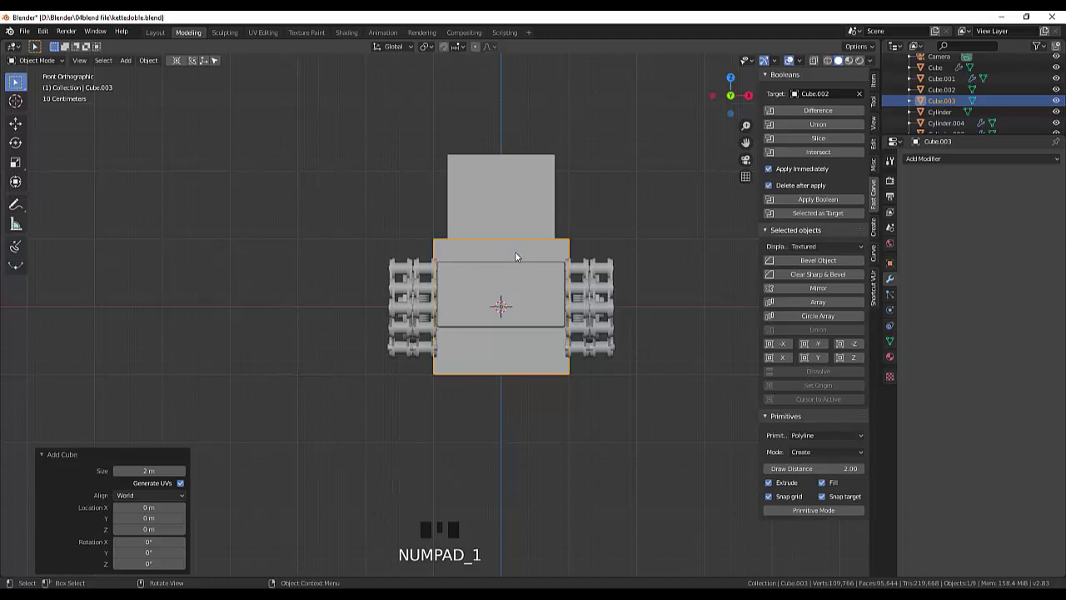
{"action": "left_click", "coordinate": [520, 257]}
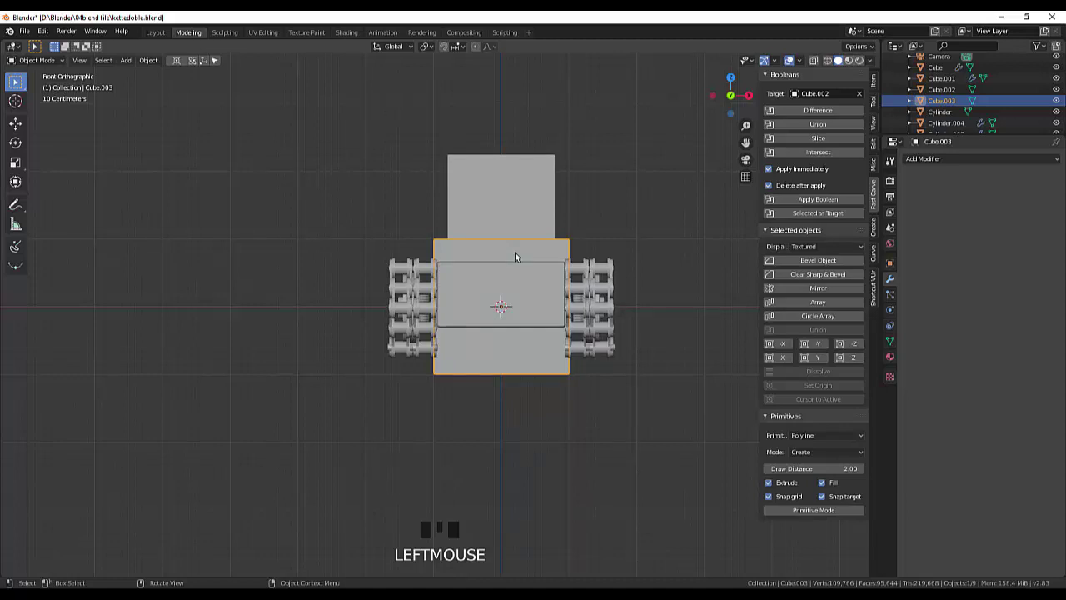
{"action": "key", "text": "g"}
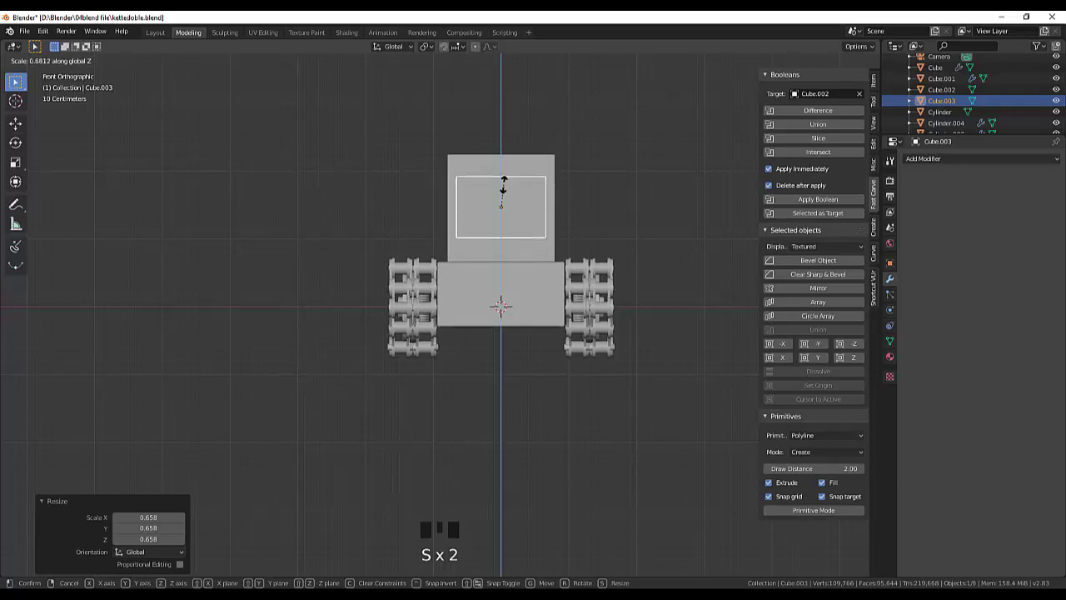
Raise the flattened block 0.188 m onto the cab's front and start rescaling its height.
{"action": "left_click_drag", "start_coordinate": [588, 181], "coordinate": [682, 195]}
{"action": "key", "text": "KP_3"}
{"action": "left_click", "coordinate": [419, 214]}
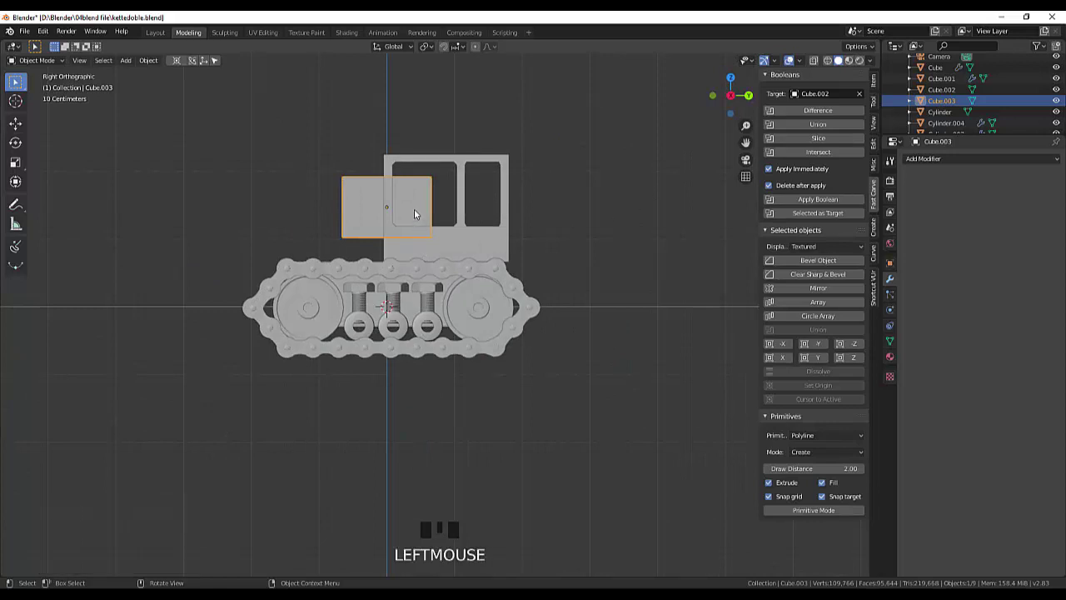
{"action": "key", "text": "g"}
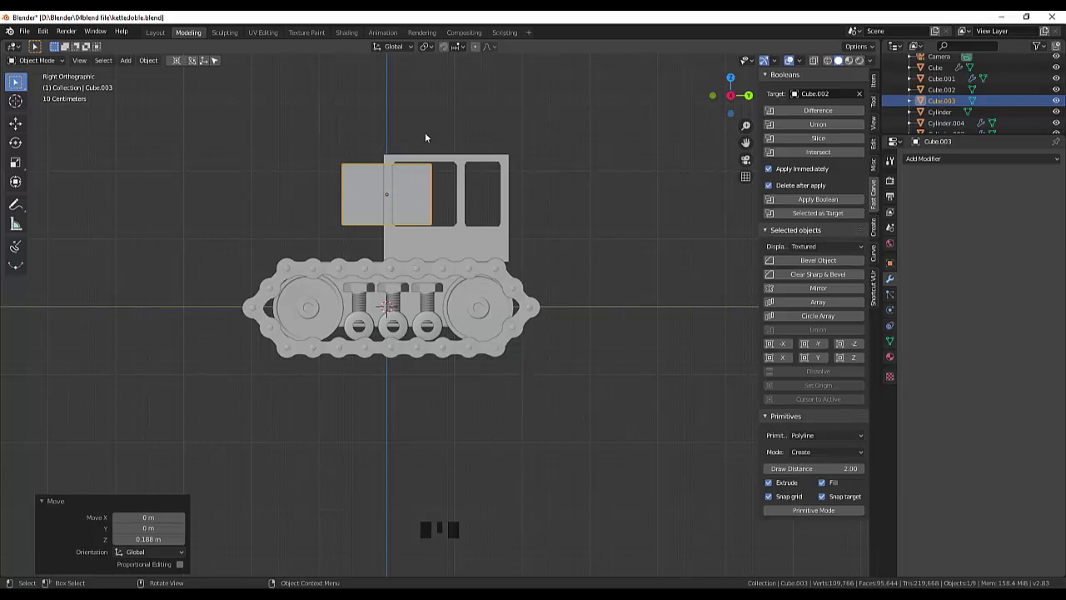
{"action": "left_click", "coordinate": [411, 199]}
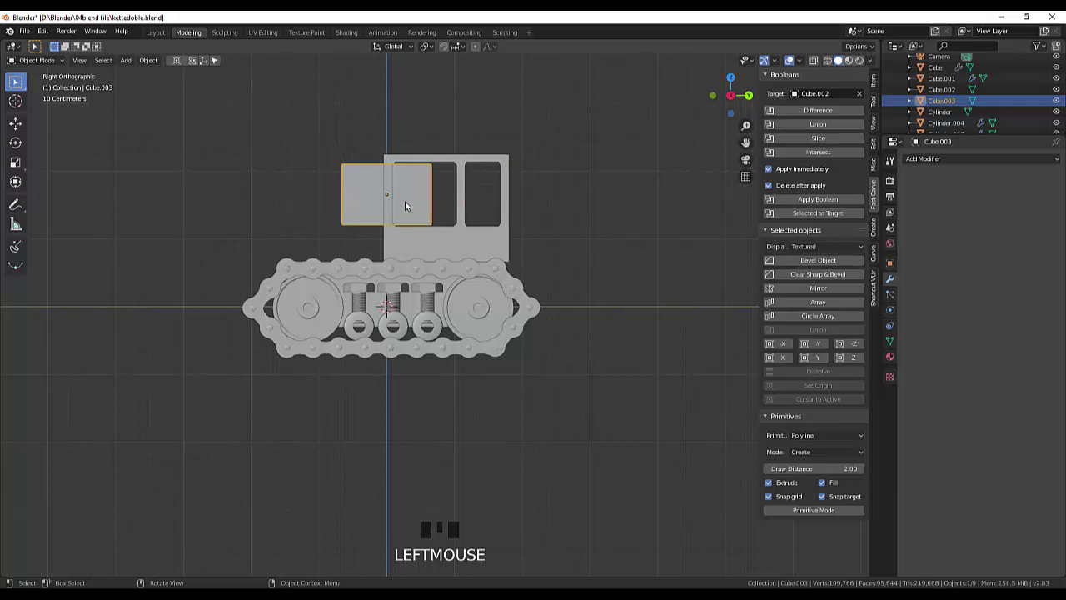
{"action": "key", "text": "s"}
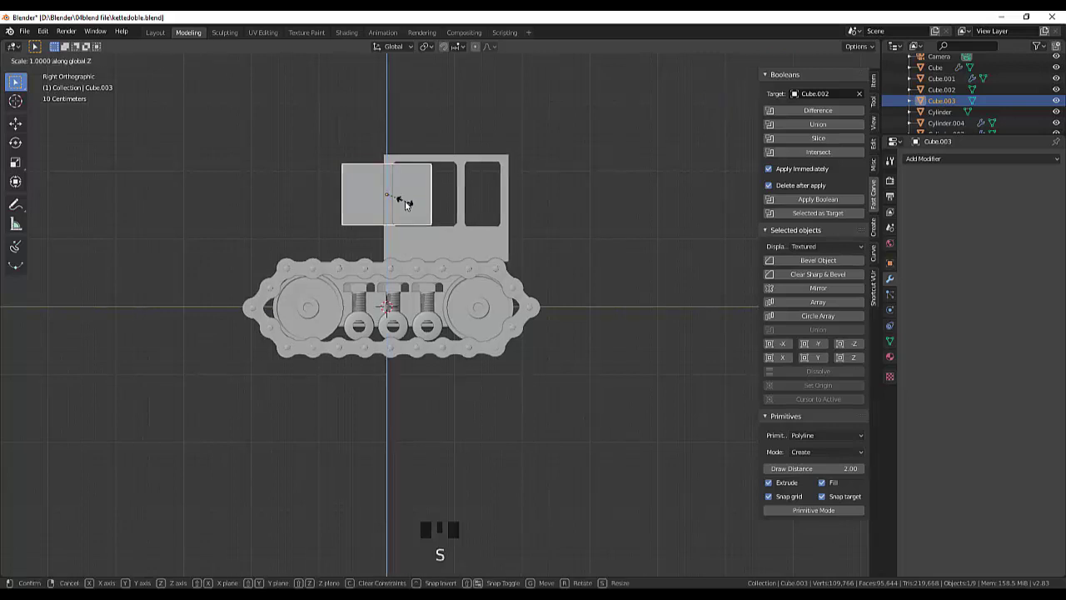
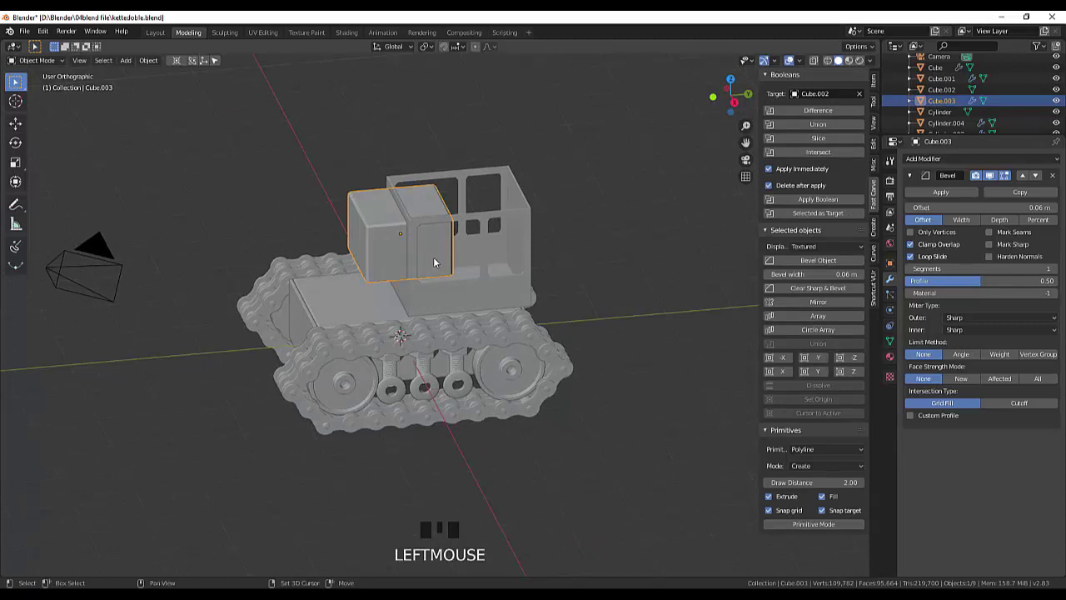
Duplicate the block, slide the copy to the cab's rear and flatten it to 0.434.
{"action": "key", "text": "shift+d"}
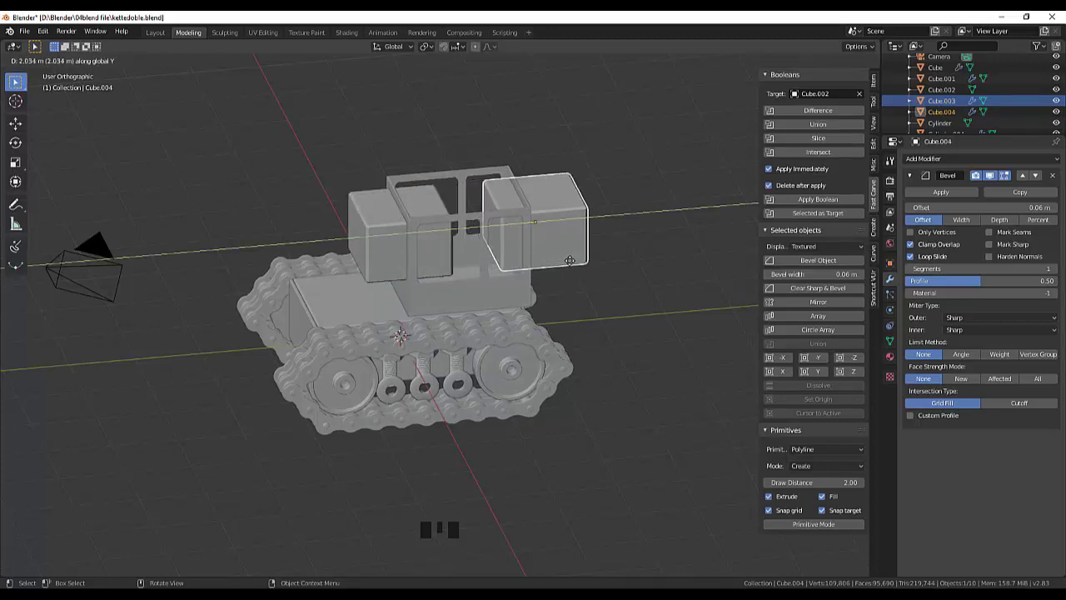
{"action": "left_click_drag", "start_coordinate": [696, 238], "coordinate": [416, 231]}
{"action": "left_click", "coordinate": [416, 231]}
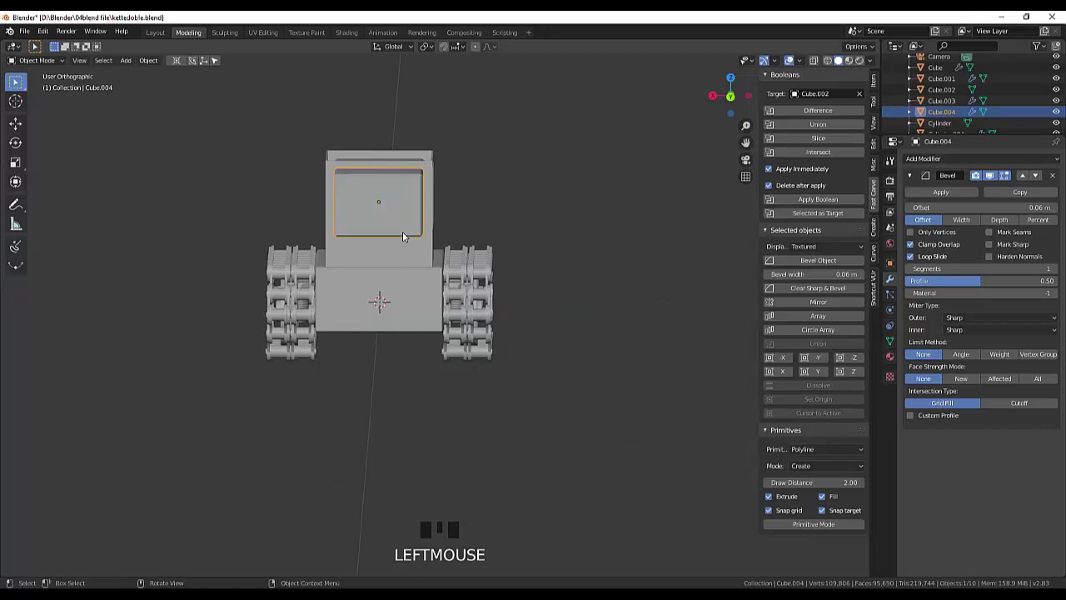
{"action": "key", "text": "s"}
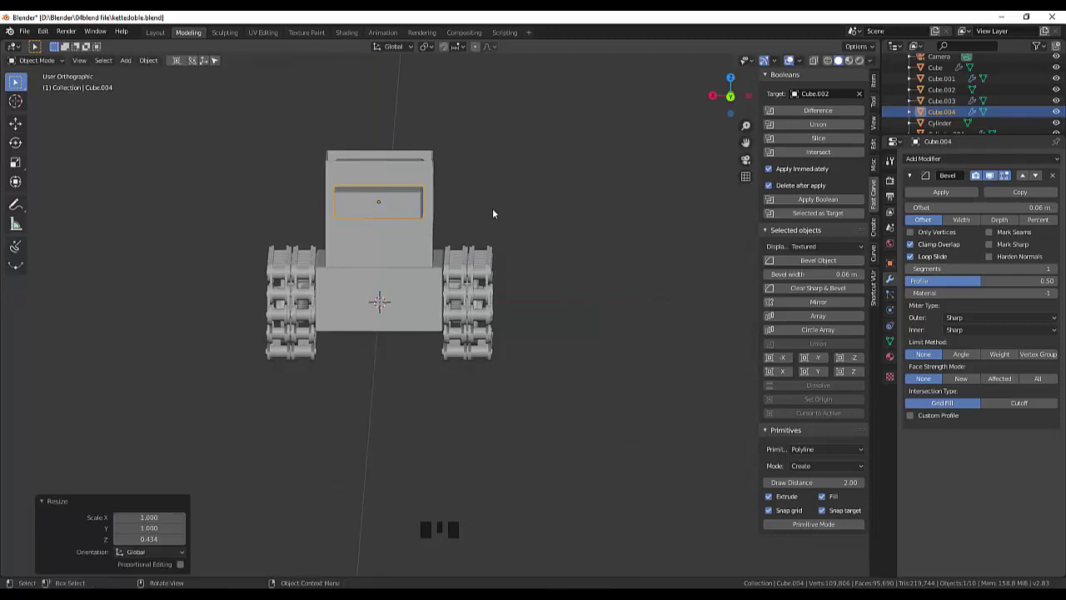
{"action": "left_click_drag", "start_coordinate": [503, 214], "coordinate": [440, 255]}
Narrow the copy to 0.818 width and raise it 0.279 m level with the cab top.
{"action": "key", "text": "s"}
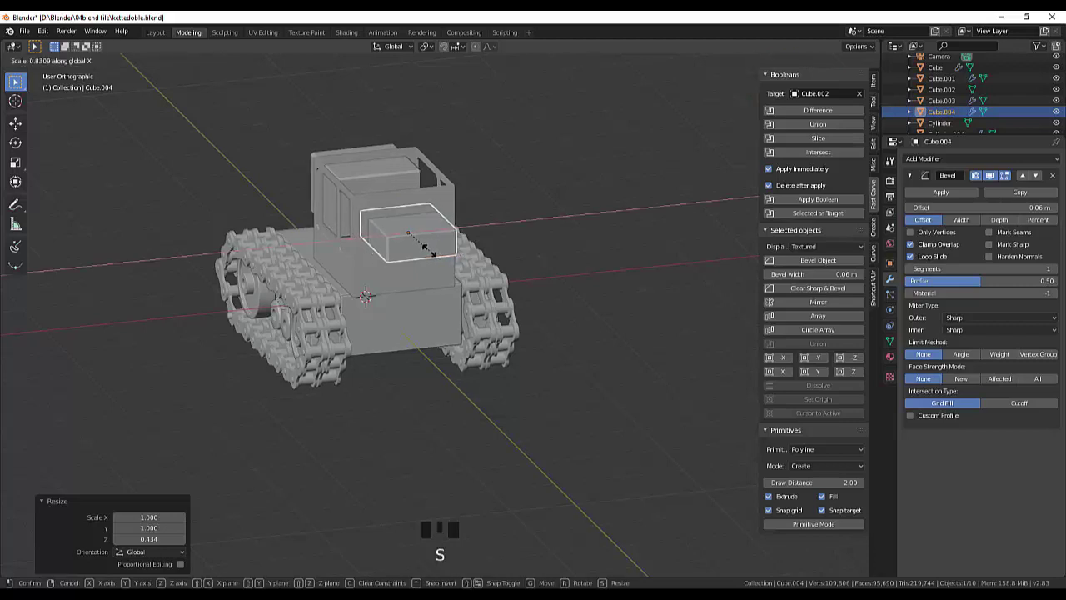
{"action": "left_click_drag", "start_coordinate": [519, 247], "coordinate": [563, 262]}
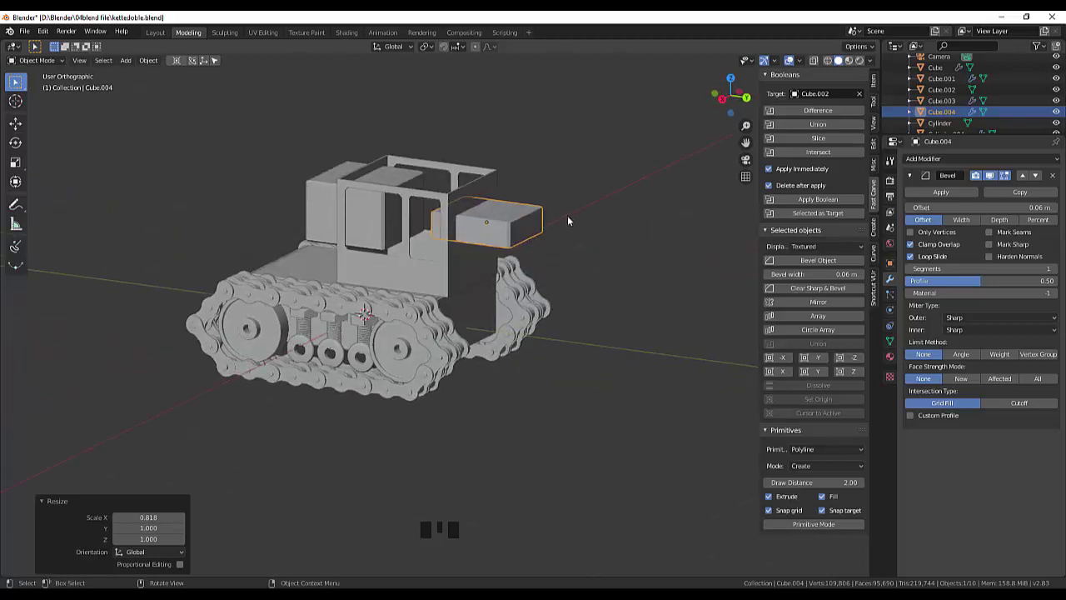
{"action": "key", "text": "KP_3"}
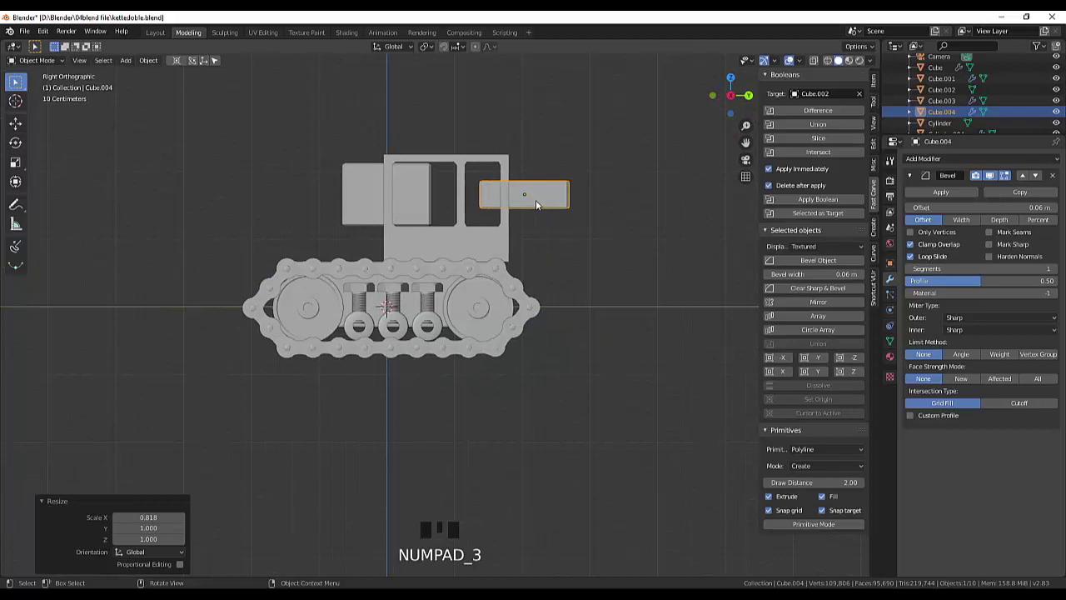
{"action": "key", "text": "g"}
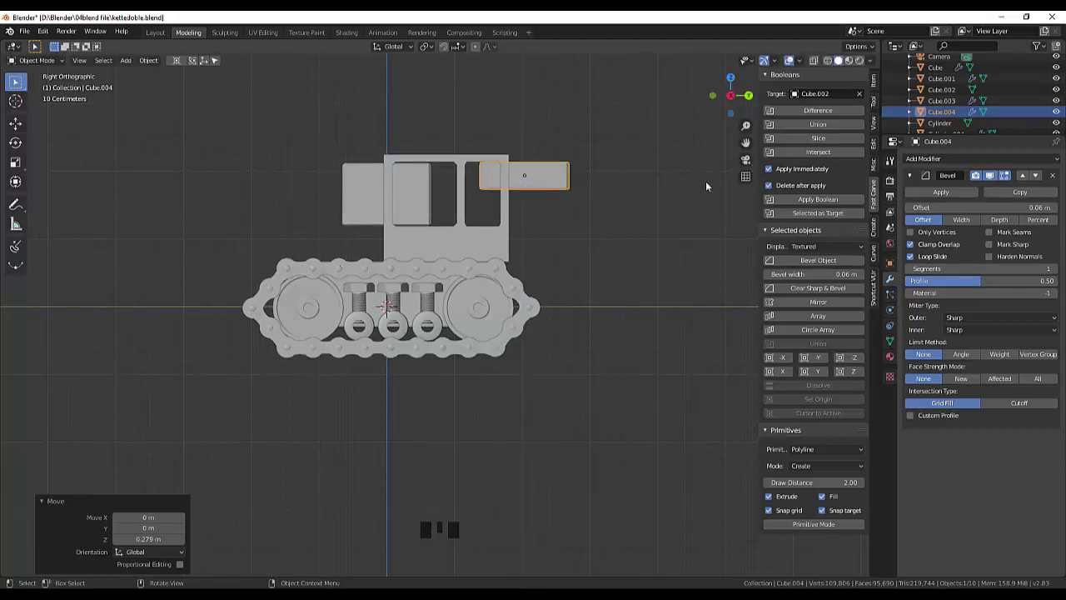
Join both blocks into one cutter and subtract it from the cab with Bool Tool Difference.
{"action": "left_click", "coordinate": [978, 105]}
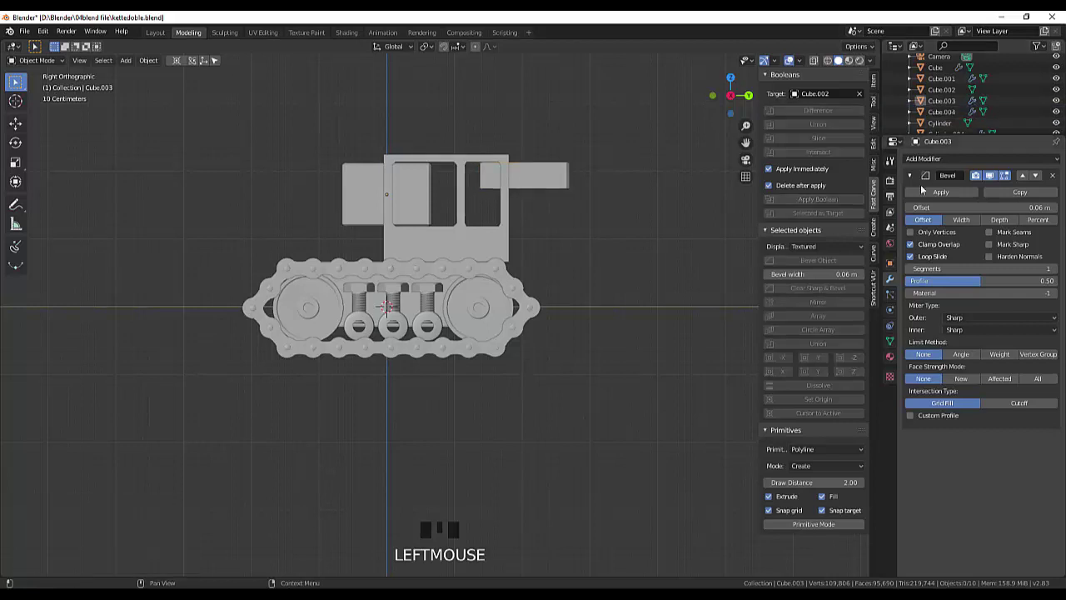
{"action": "left_click_drag", "start_coordinate": [940, 197], "coordinate": [369, 216]}
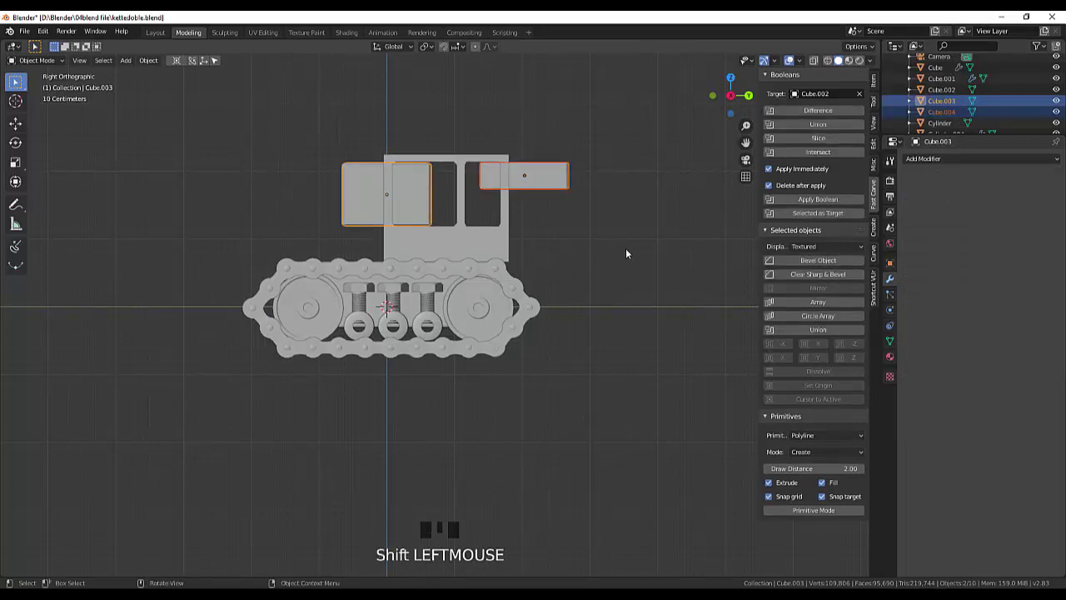
{"action": "key", "text": "ctrl+j"}
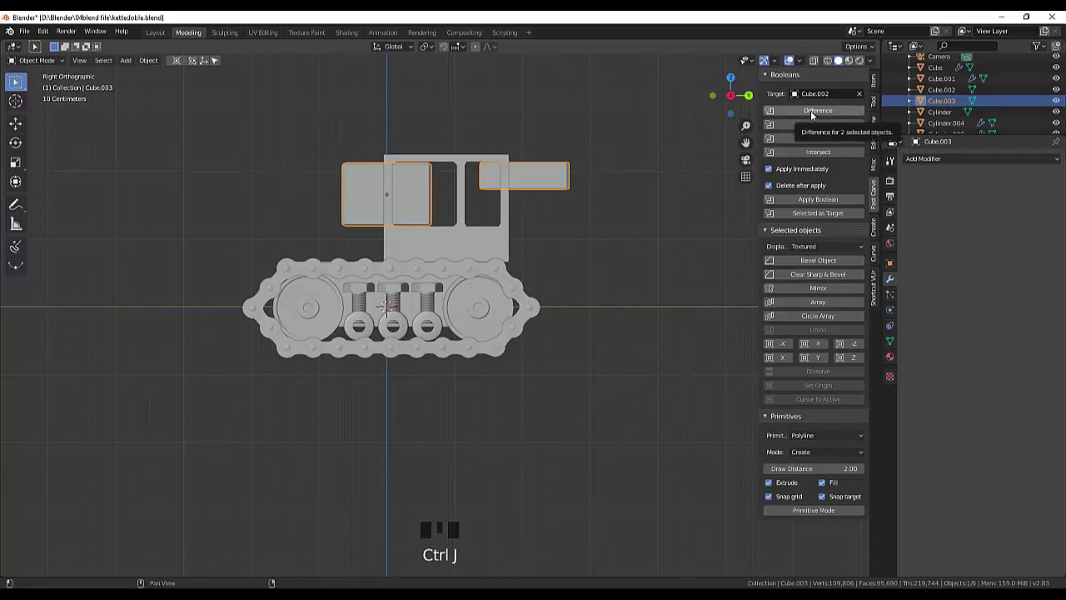
{"action": "left_click", "coordinate": [816, 116]}
{"action": "left_click_drag", "start_coordinate": [661, 176], "coordinate": [744, 224]}
{"action": "left_click_drag", "start_coordinate": [755, 218], "coordinate": [14, 215]}
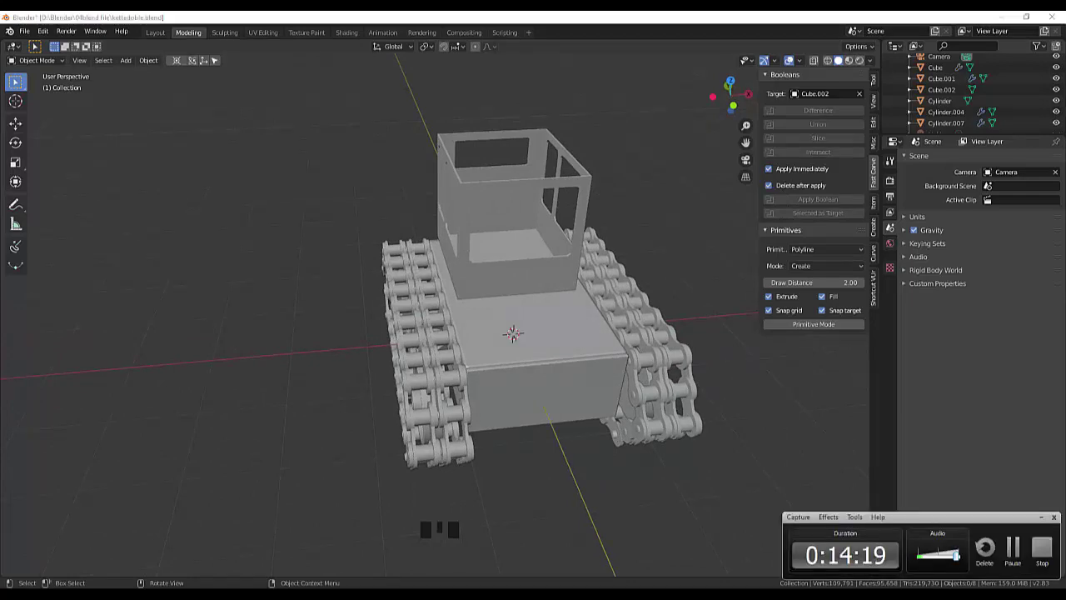
Inspect the cut cab, then undo the boolean so both blocks sit on the cab again.
{"action": "left_click_drag", "start_coordinate": [607, 438], "coordinate": [555, 421]}
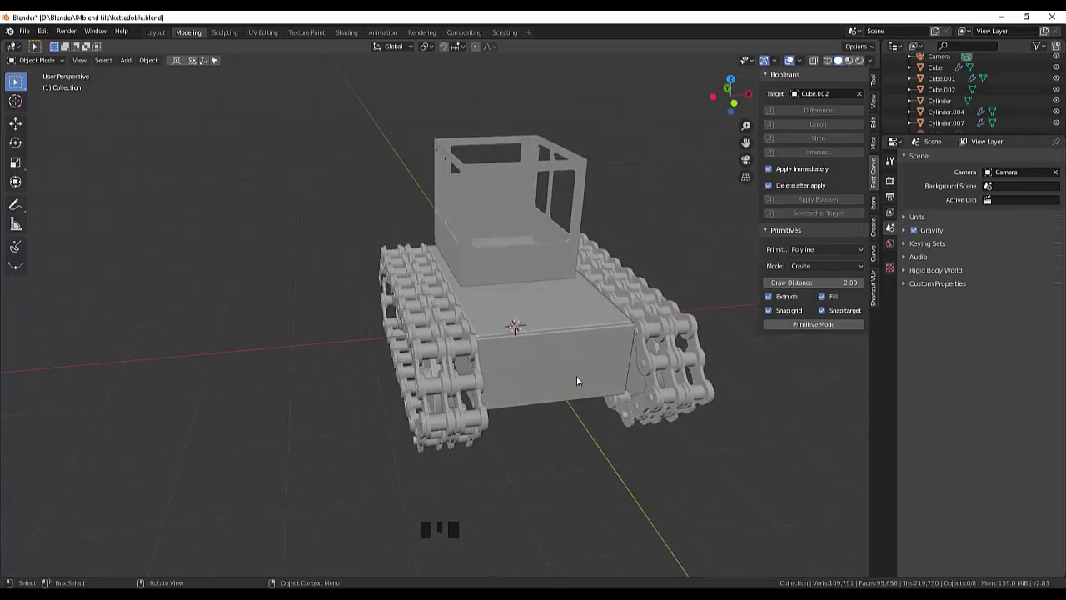
{"action": "scroll", "scroll_direction": "up", "scroll_amount": 3}
{"action": "left_click_drag", "start_coordinate": [572, 256], "coordinate": [598, 376]}
{"action": "key", "text": "ctrl+z"}
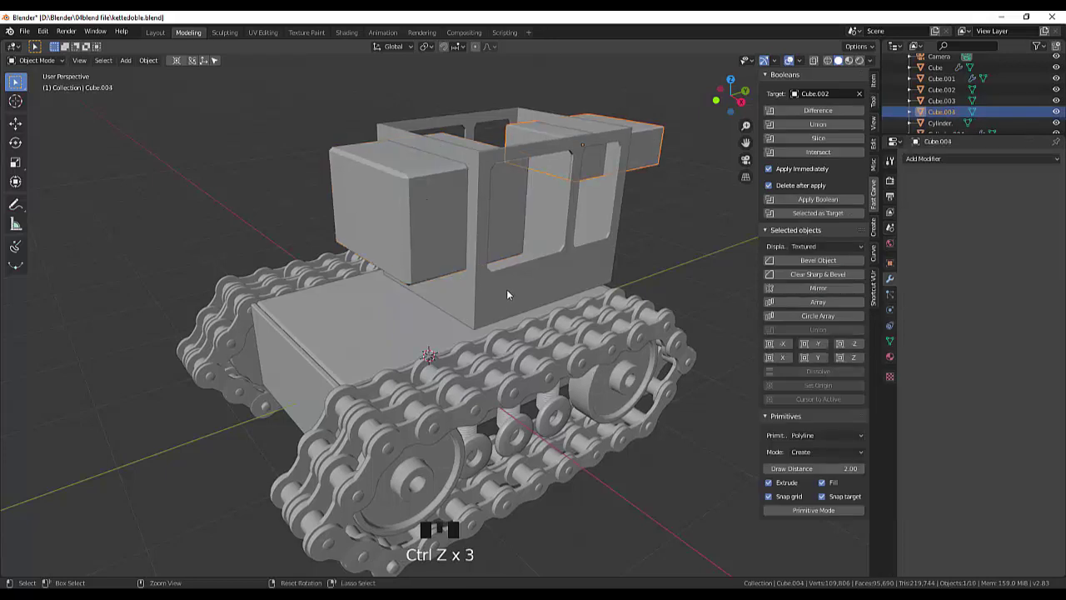
Shorten the front block to 0.645 height and raise it slightly in side view.
{"action": "left_click", "coordinate": [442, 239]}
{"action": "left_click_drag", "start_coordinate": [547, 257], "coordinate": [531, 174]}
{"action": "key", "text": "s"}
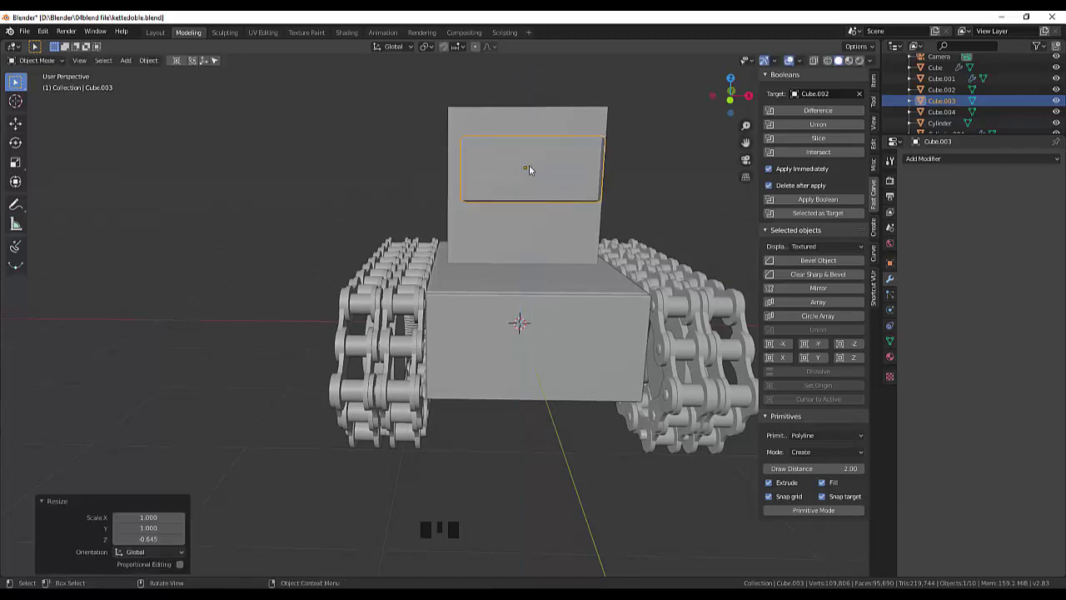
{"action": "left_click_drag", "start_coordinate": [645, 166], "coordinate": [475, 189]}
{"action": "key", "text": "KP_3"}
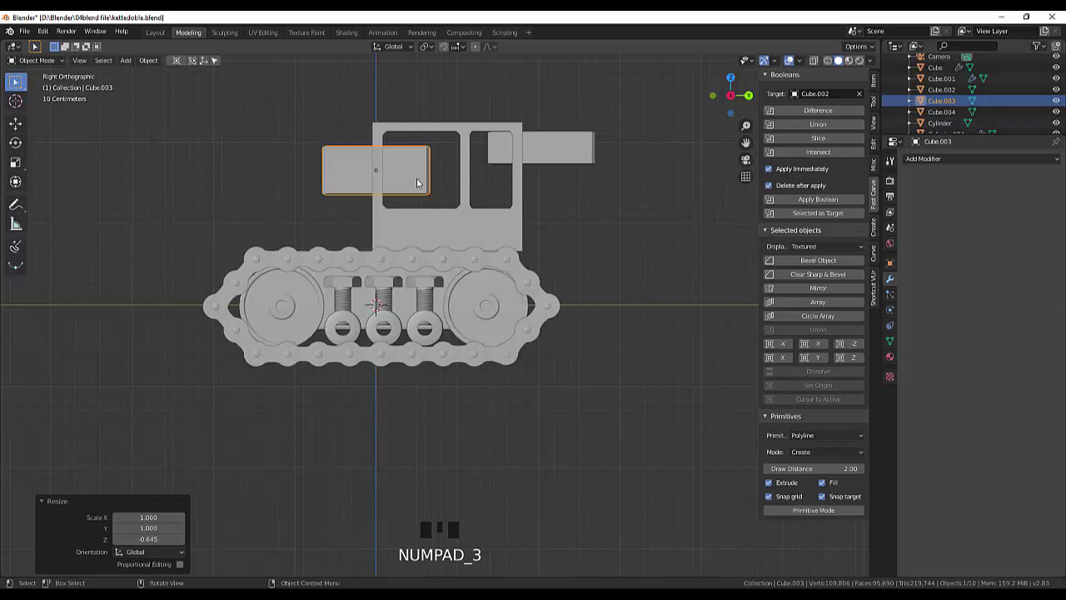
{"action": "key", "text": "g"}
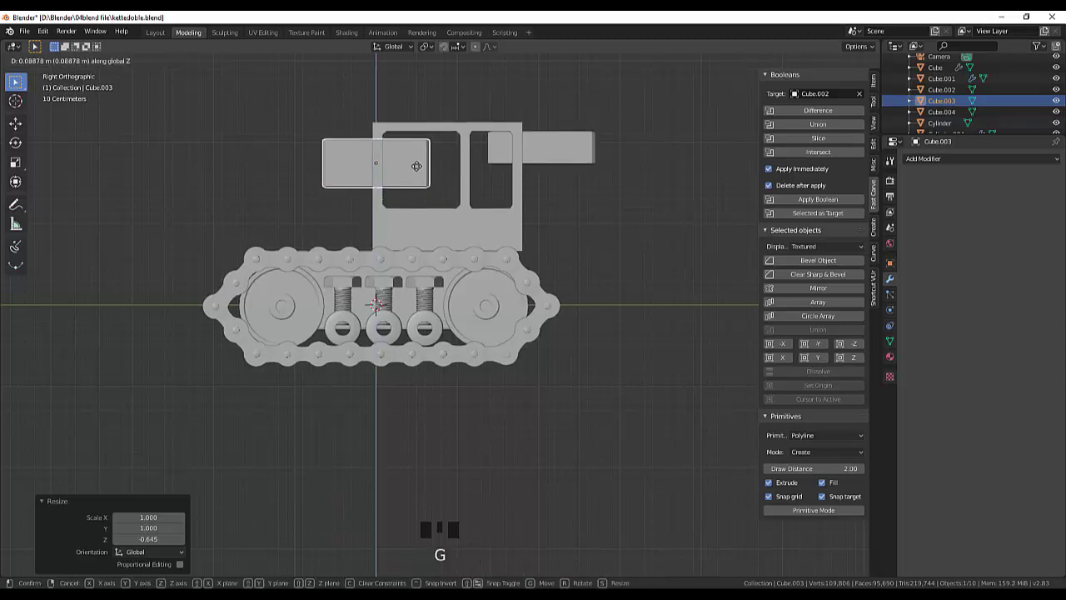
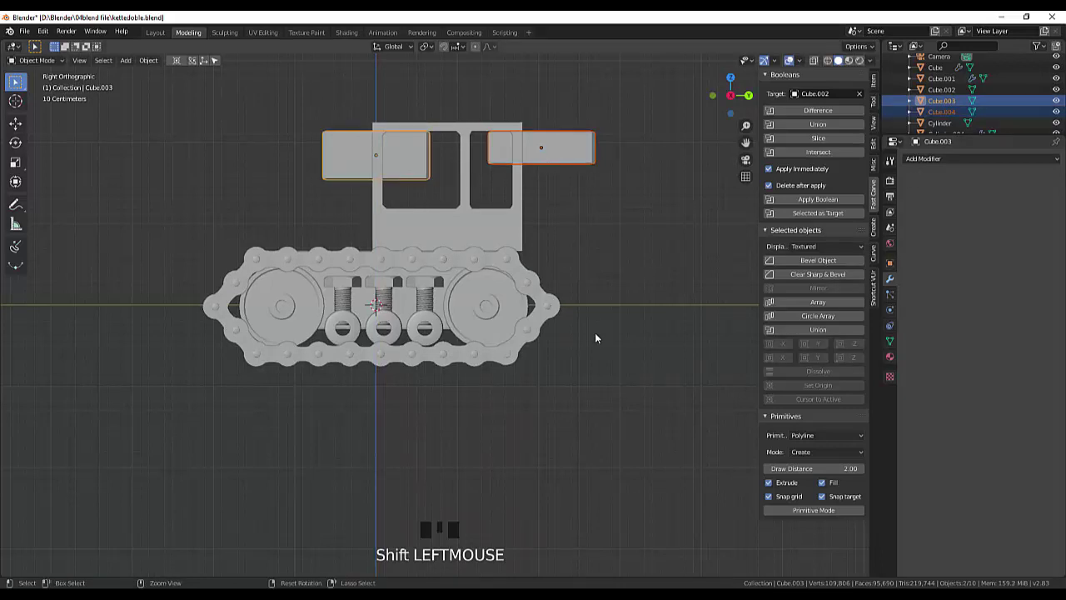
Join both blocks and subtract them from the cab, leaving an open-topped window frame.
{"action": "key", "text": "ctrl+j"}
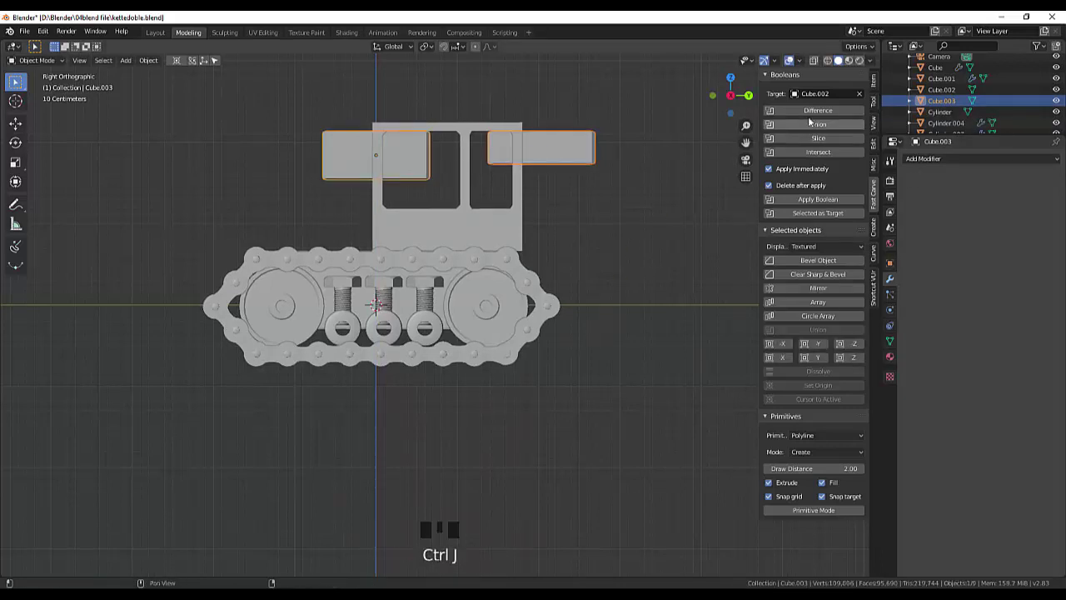
{"action": "left_click_drag", "start_coordinate": [816, 115], "coordinate": [634, 177]}
Add a flat plane at the scene centre via Shift+A to become the roof.
{"action": "left_click_drag", "start_coordinate": [634, 177], "coordinate": [682, 218]}
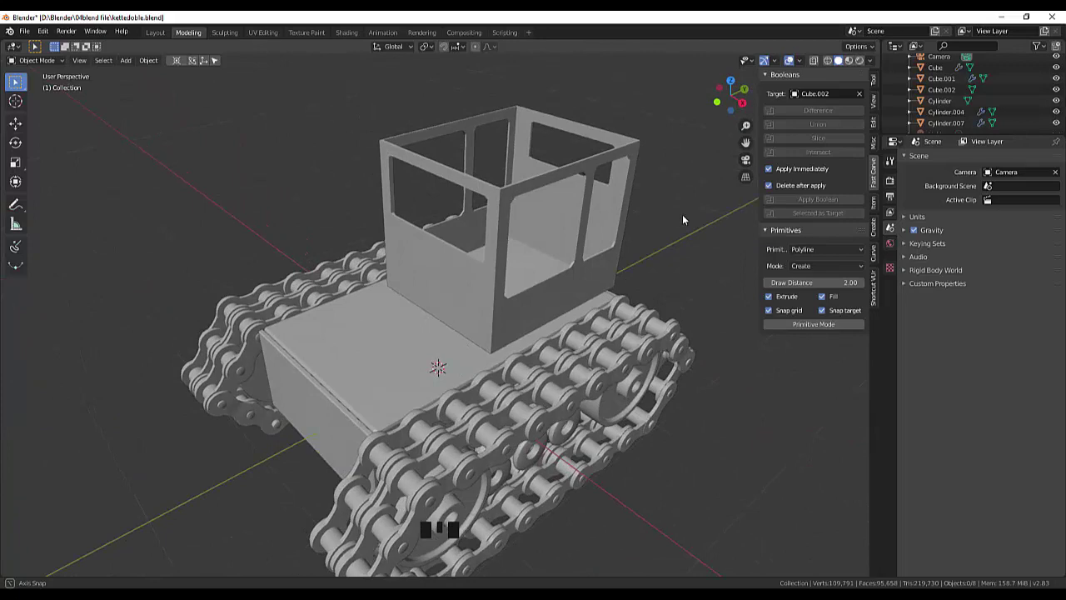
{"action": "left_click_drag", "start_coordinate": [665, 231], "coordinate": [671, 240]}
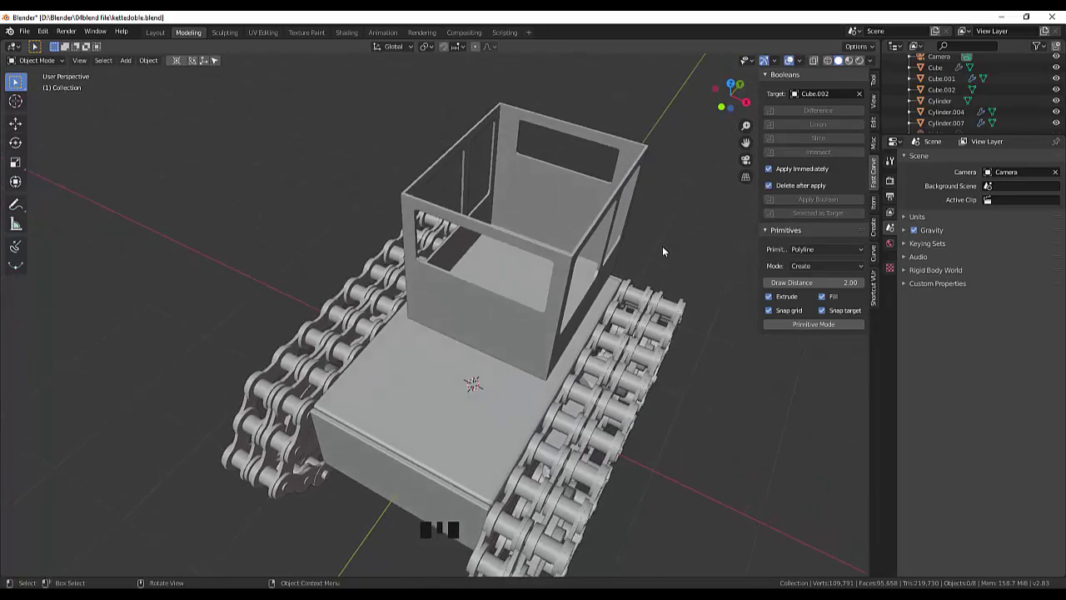
{"action": "left_click_drag", "start_coordinate": [552, 289], "coordinate": [600, 267]}
{"action": "key", "text": "shift+a"}
{"action": "left_click_drag", "start_coordinate": [576, 254], "coordinate": [447, 258]}
Raise the new plane above the tank body and view it from directly above.
{"action": "key", "text": "g"}
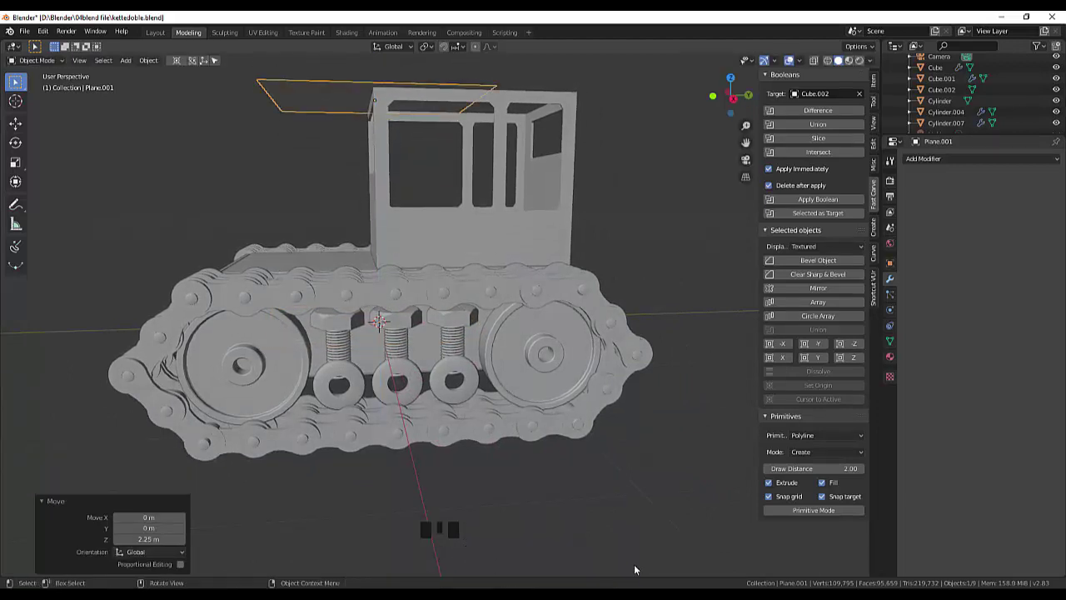
{"action": "left_click_drag", "start_coordinate": [615, 315], "coordinate": [681, 519]}
{"action": "left_click", "coordinate": [681, 519]}
{"action": "key", "text": "KP_7"}
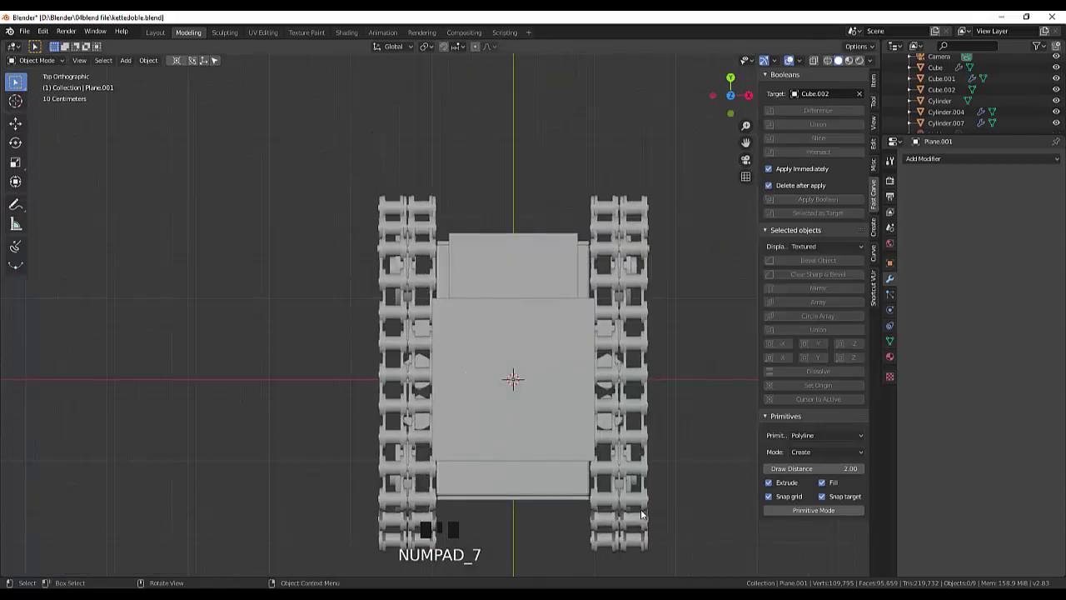
Select the roof plane and return to top orthographic view over the cab.
{"action": "left_click", "coordinate": [576, 360]}
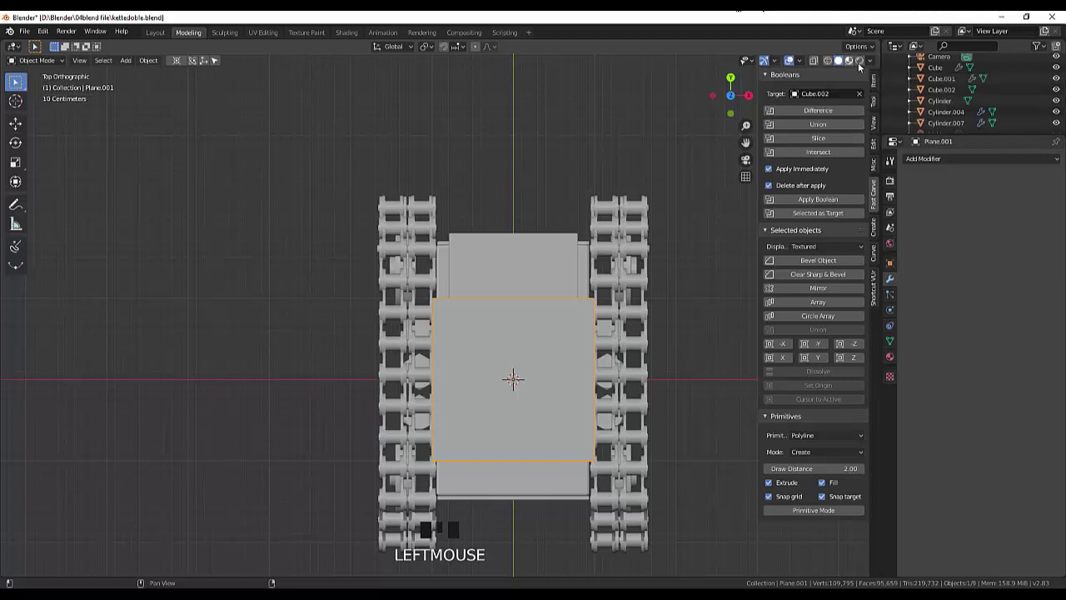
{"action": "left_click_drag", "start_coordinate": [870, 63], "coordinate": [698, 209]}
{"action": "left_click_drag", "start_coordinate": [700, 211], "coordinate": [581, 339]}
{"action": "left_click", "coordinate": [581, 339]}
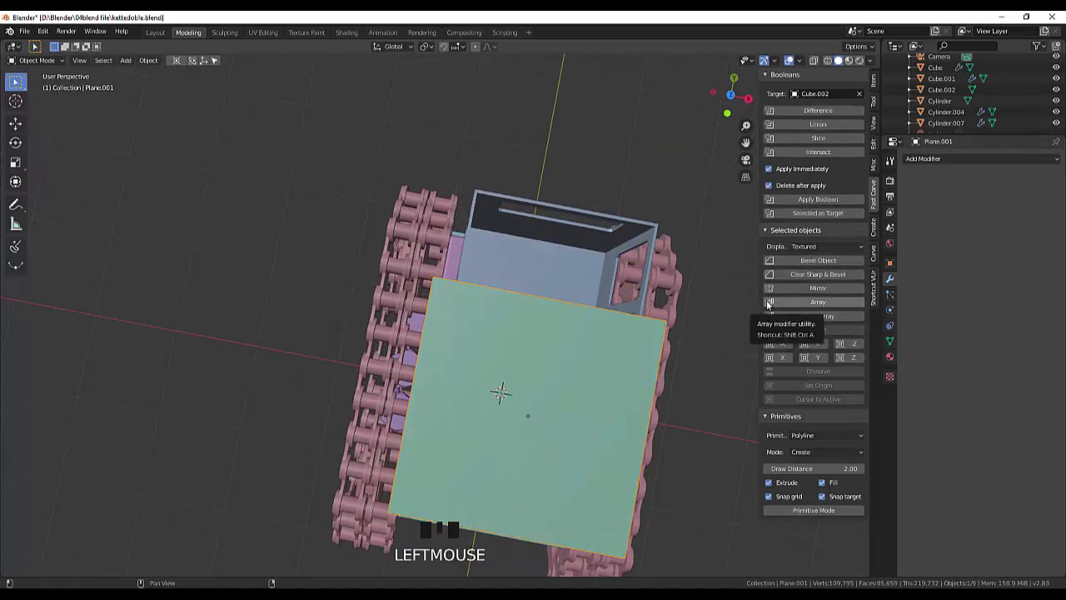
{"action": "key", "text": "KP_7"}
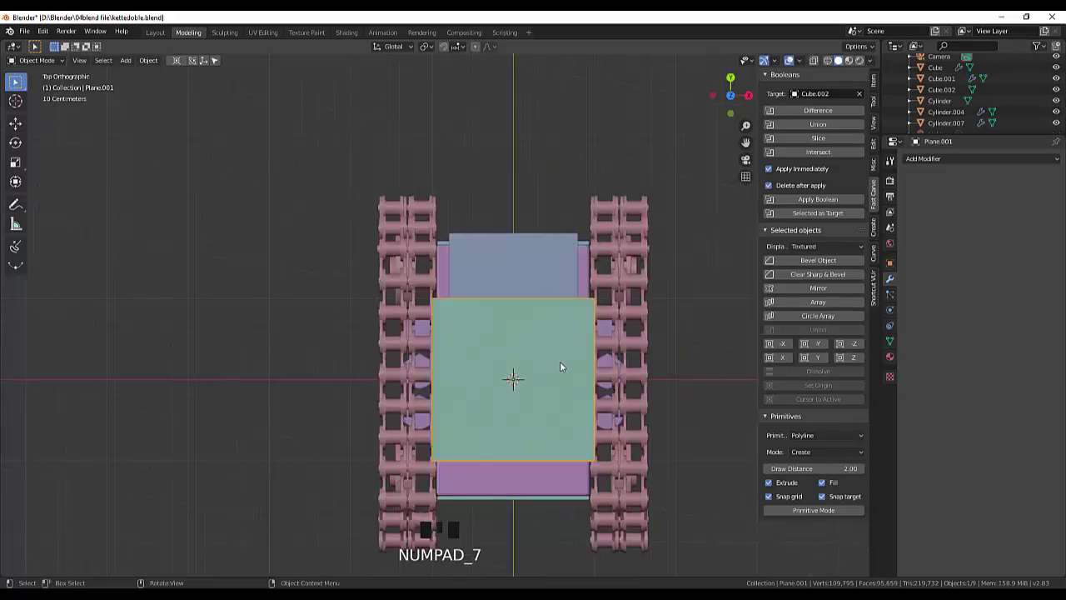
Move the plane along Y over the cab and widen it slightly sideways.
{"action": "key", "text": "g"}
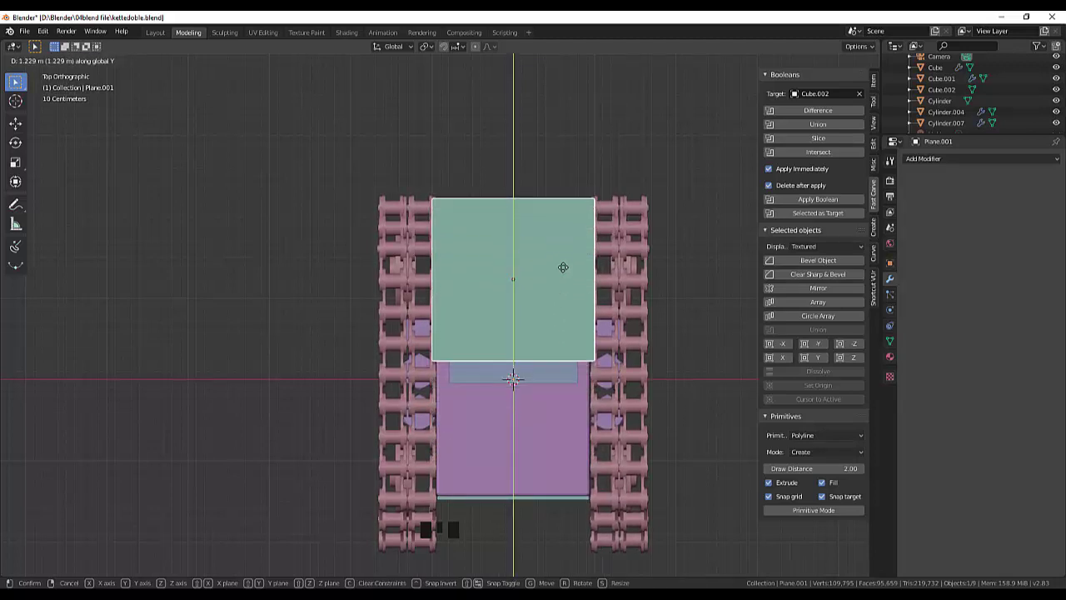
{"action": "left_click_drag", "start_coordinate": [646, 286], "coordinate": [564, 269]}
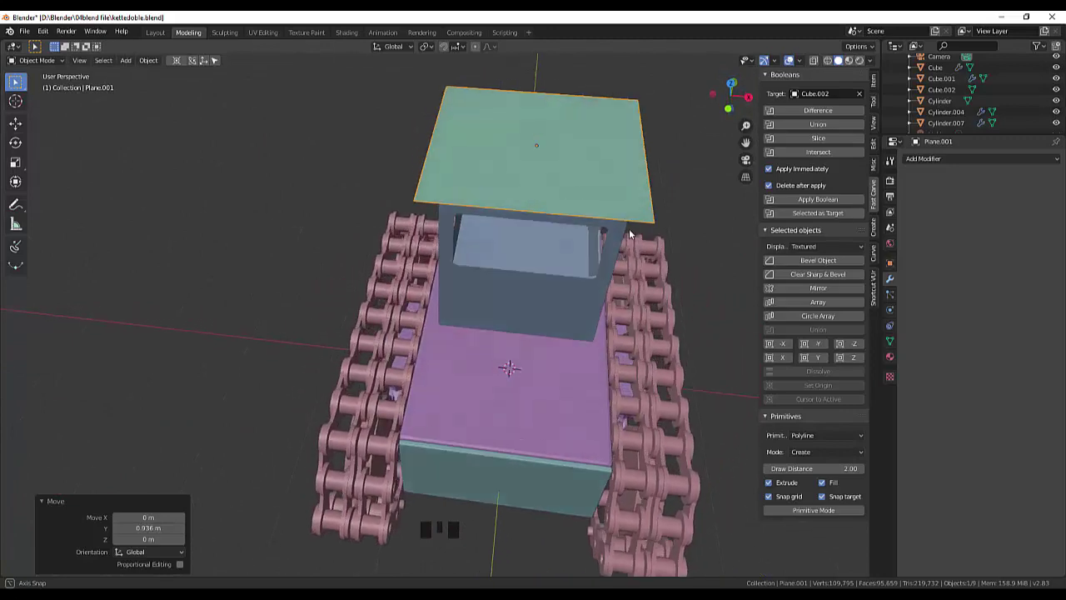
{"action": "left_click", "coordinate": [578, 294]}
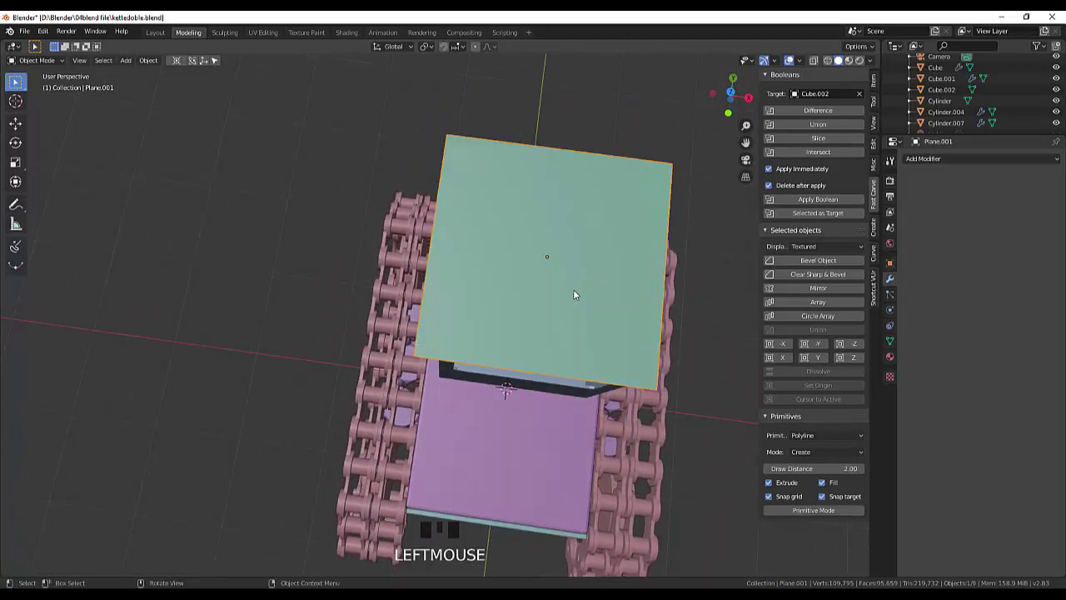
{"action": "key", "text": "s"}
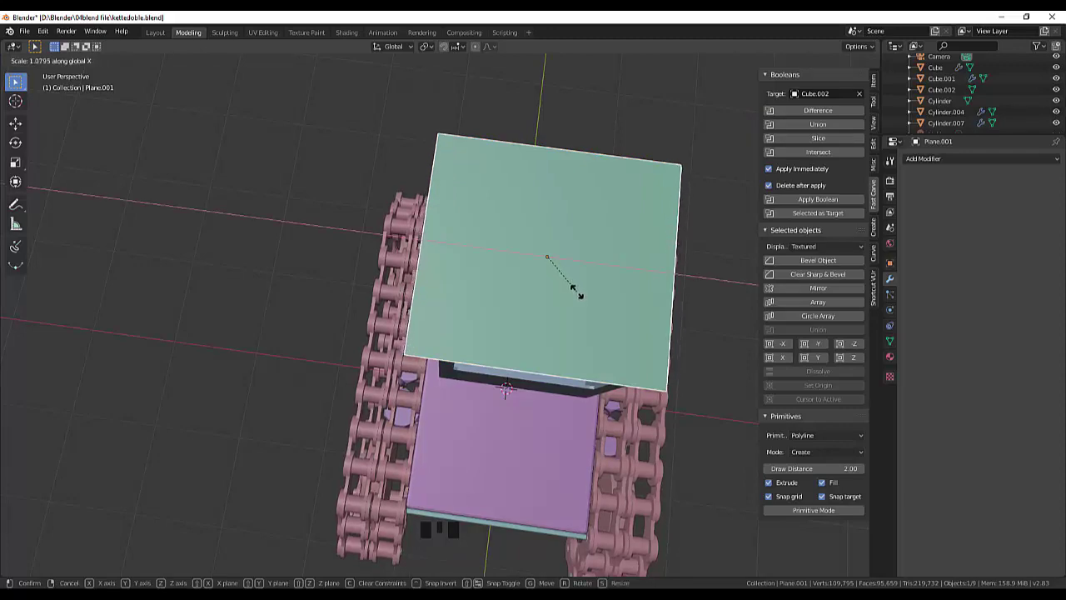
{"action": "left_click_drag", "start_coordinate": [576, 258], "coordinate": [731, 195]}
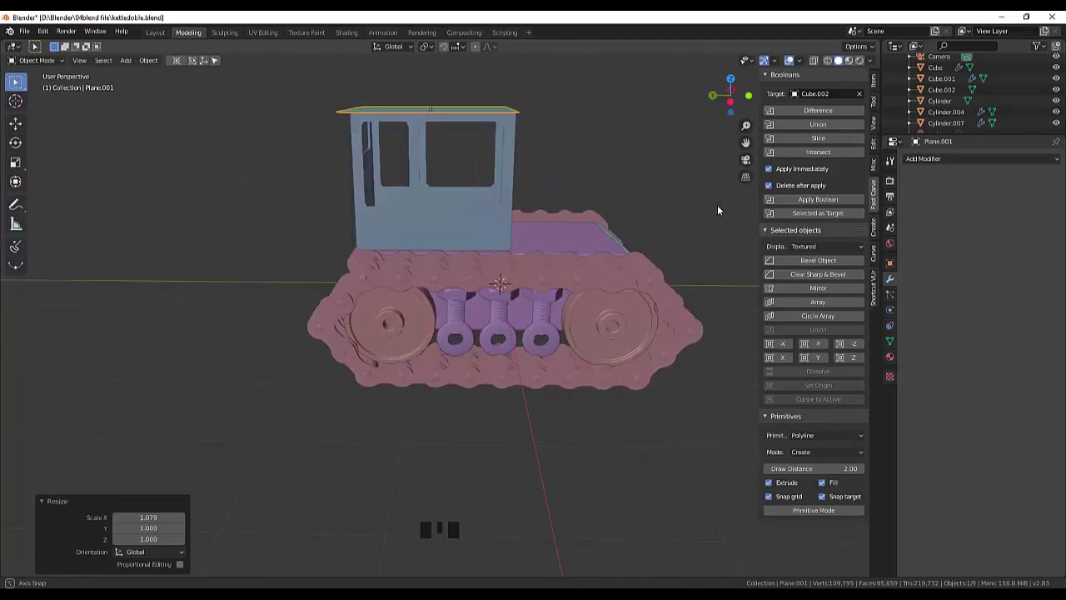
{"action": "left_click", "coordinate": [504, 105]}
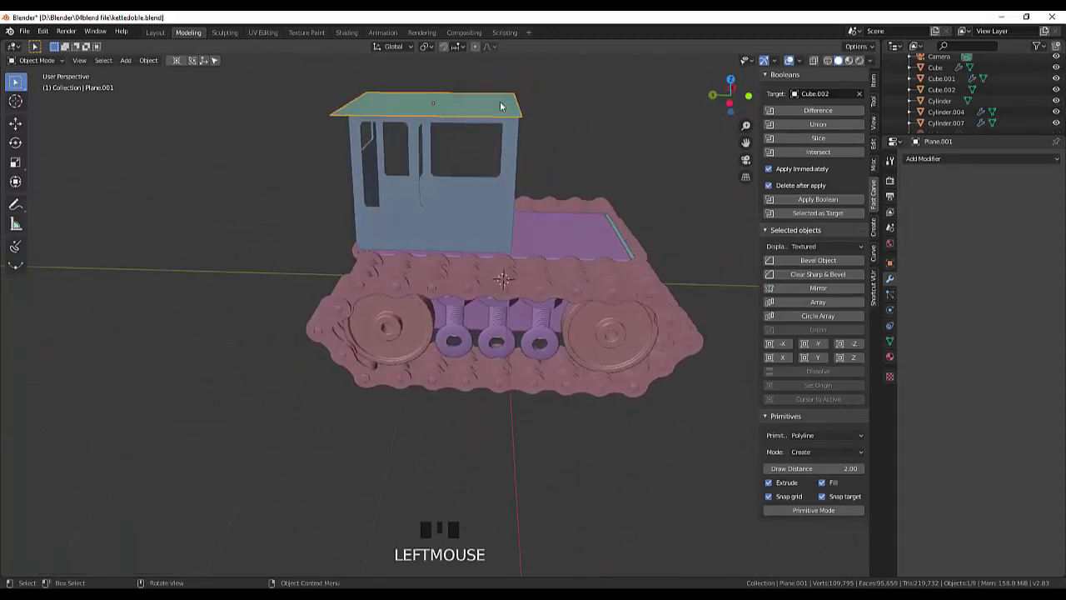
Stretch the roof front to back and shift it so it overhangs the cab evenly.
{"action": "key", "text": "s"}
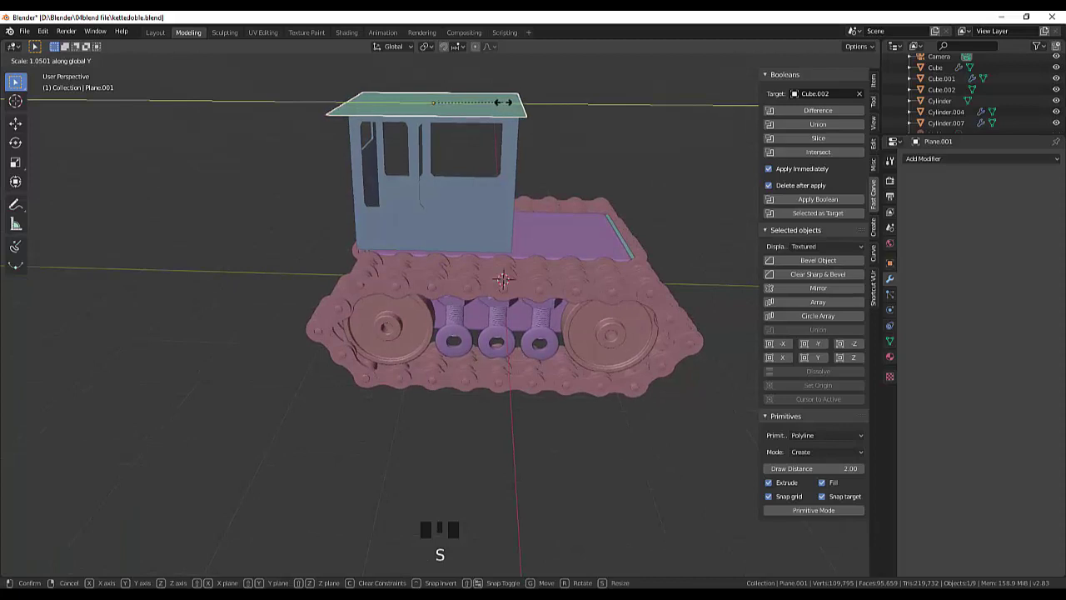
{"action": "left_click", "coordinate": [505, 120]}
{"action": "left_click", "coordinate": [506, 112]}
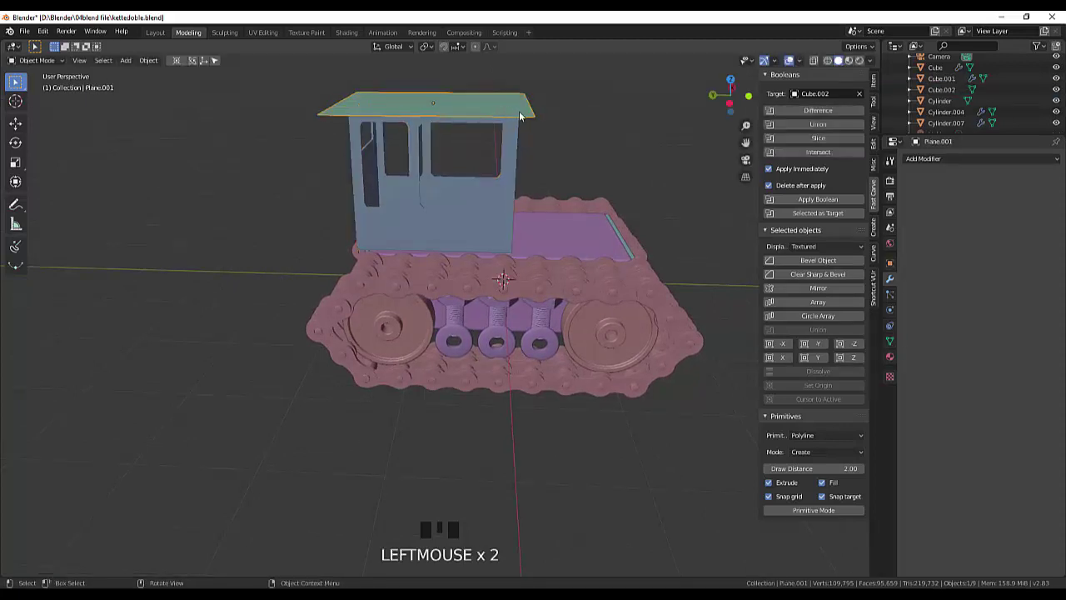
{"action": "key", "text": "g"}
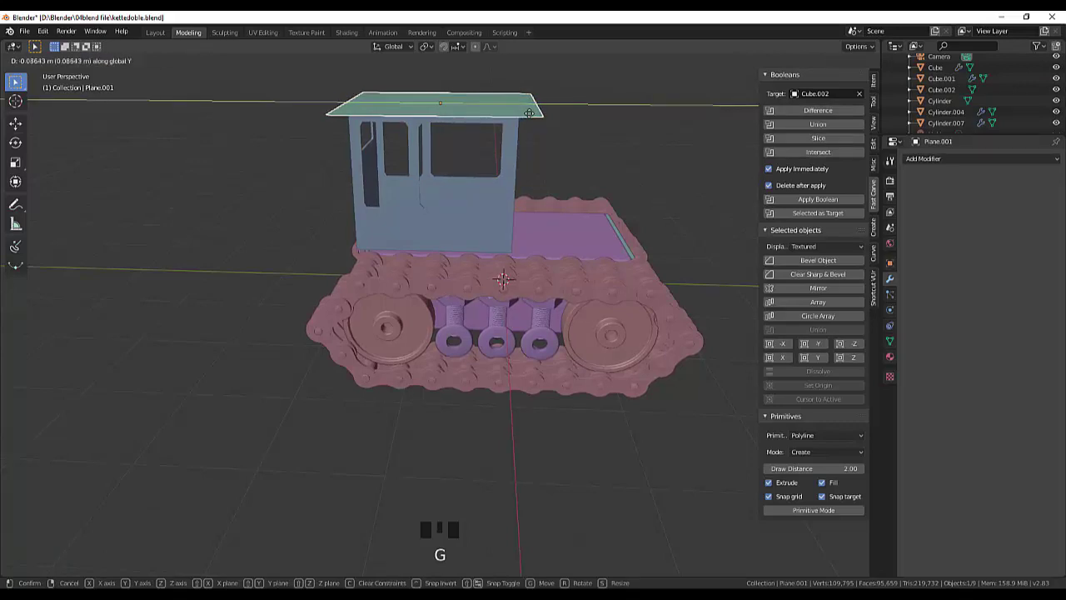
{"action": "left_click", "coordinate": [651, 143]}
Look straight down on the roof to check it sits centred between the tracks.
{"action": "left_click_drag", "start_coordinate": [658, 140], "coordinate": [581, 266]}
{"action": "left_click", "coordinate": [581, 265]}
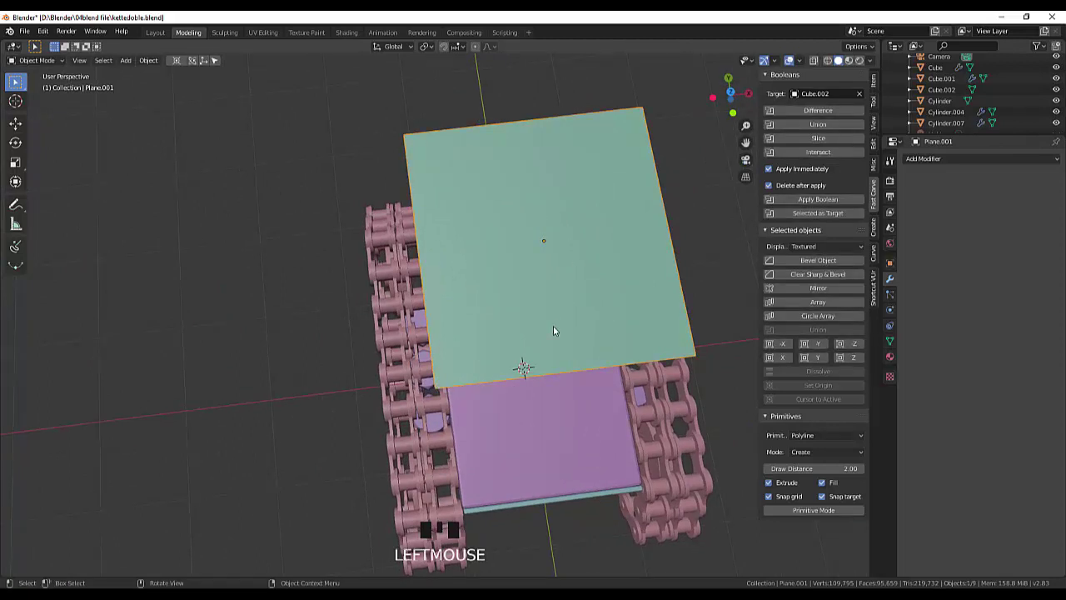
{"action": "left_click_drag", "start_coordinate": [557, 331], "coordinate": [553, 325]}
{"action": "key", "text": "KP_7"}
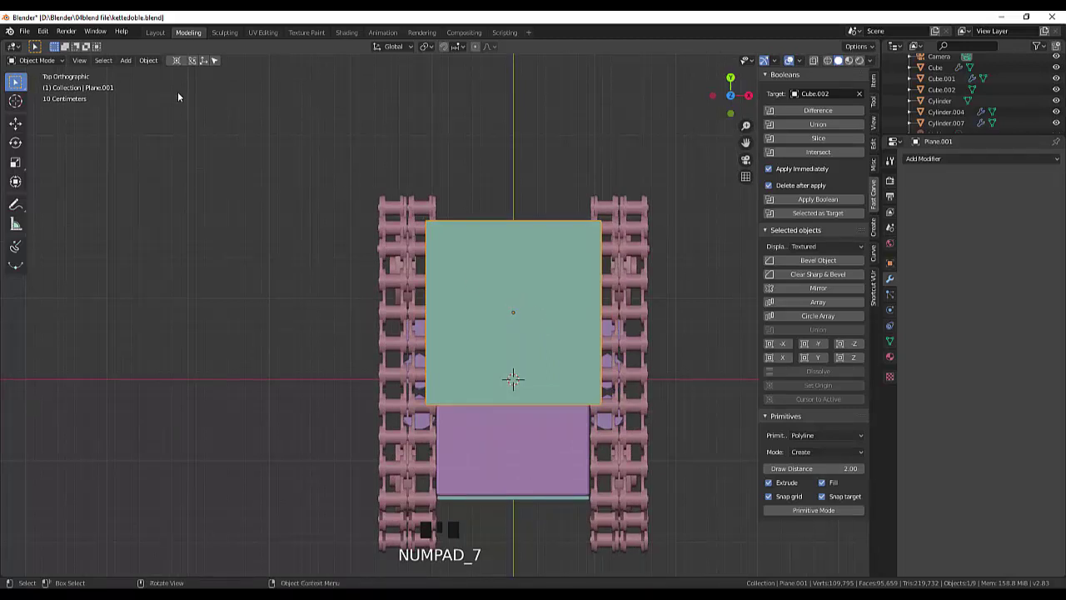
In Edit Mode, cut two parallel lengthwise edge loops across the roof plane.
{"action": "key", "text": "Tab"}
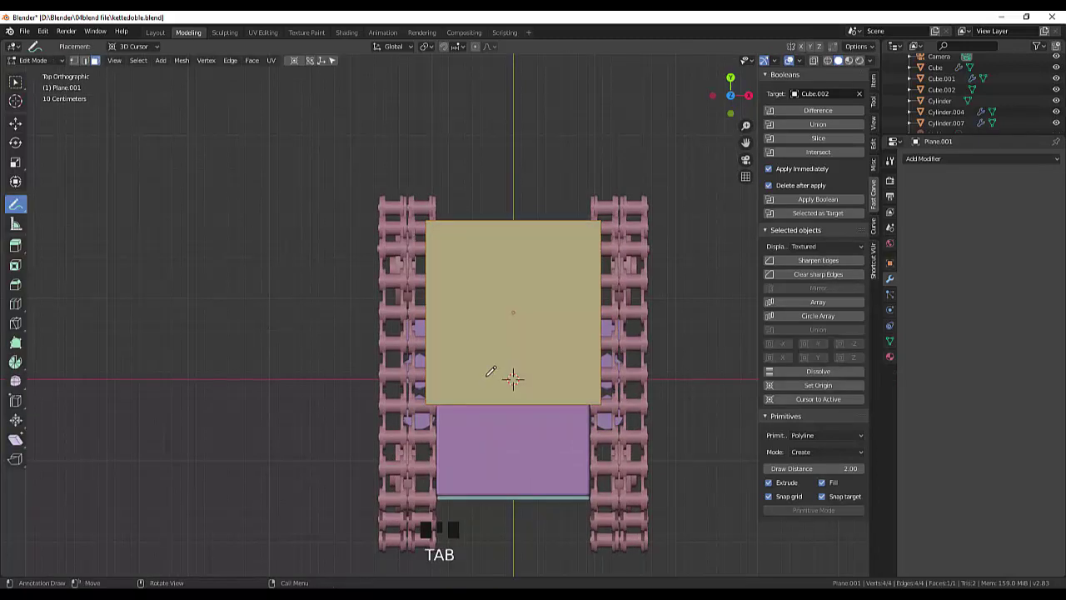
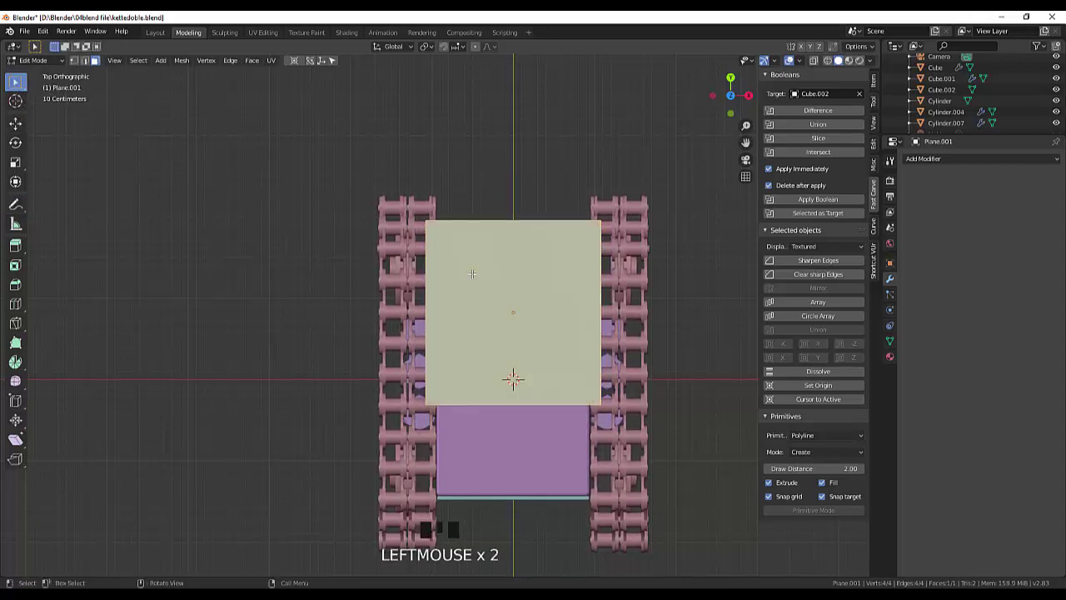
{"action": "key", "text": "ctrl+r"}
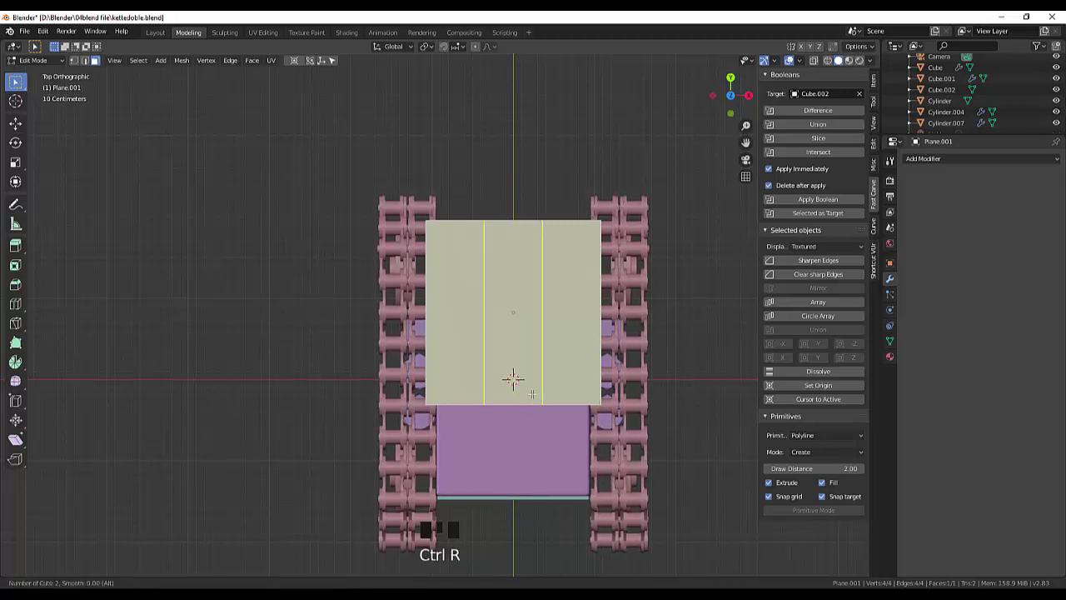
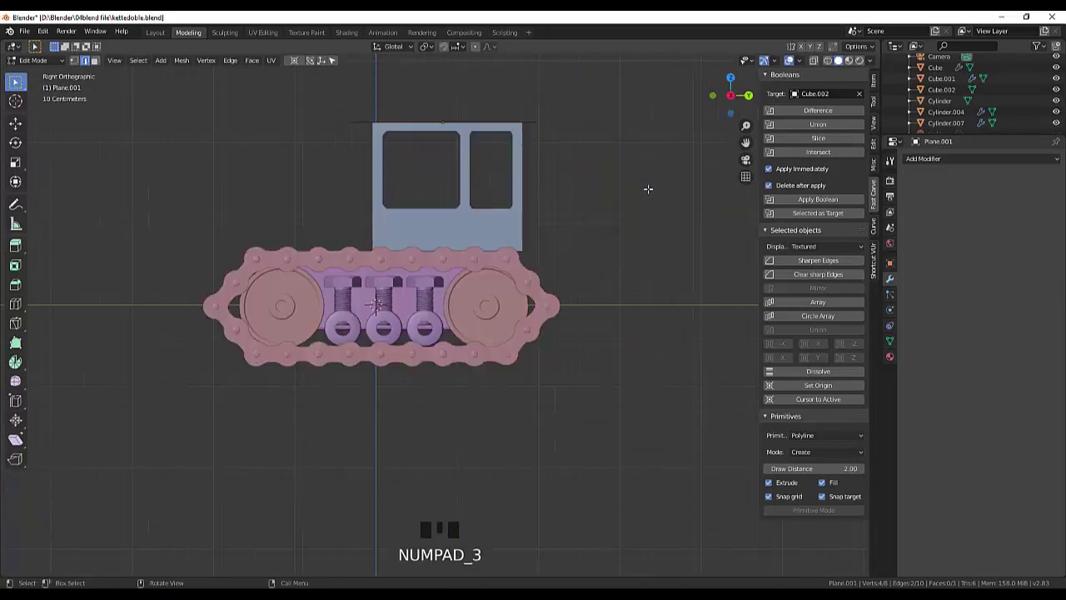
Lower the outer roof edges about 0.2 m and pull them in to 0.941 as sloped eaves.
{"action": "scroll", "scroll_direction": "up", "scroll_amount": 3}
{"action": "scroll", "scroll_direction": "down", "scroll_amount": 3}
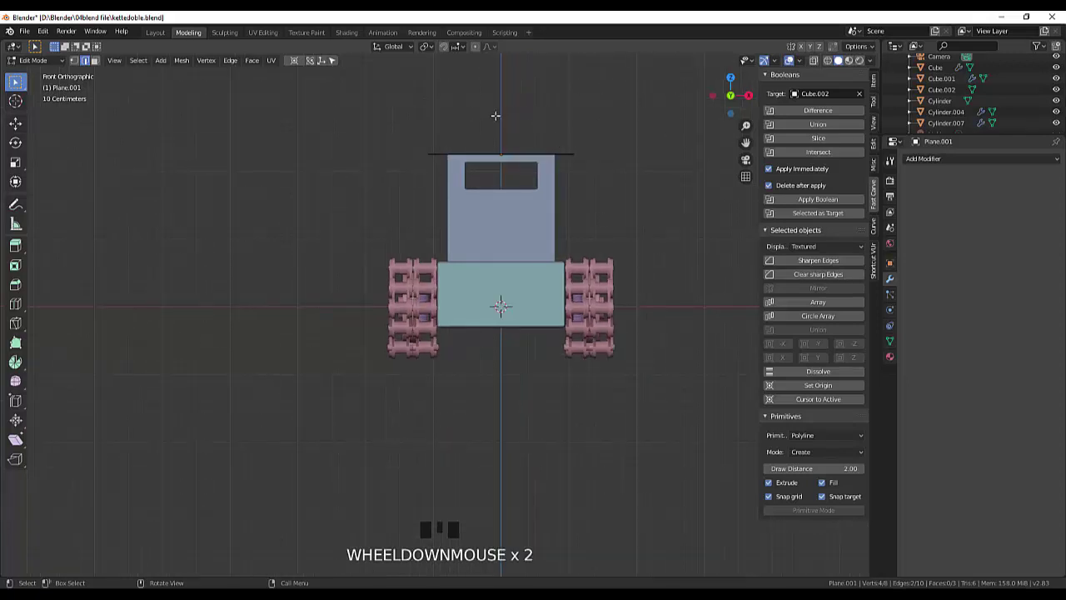
{"action": "key", "text": "g"}
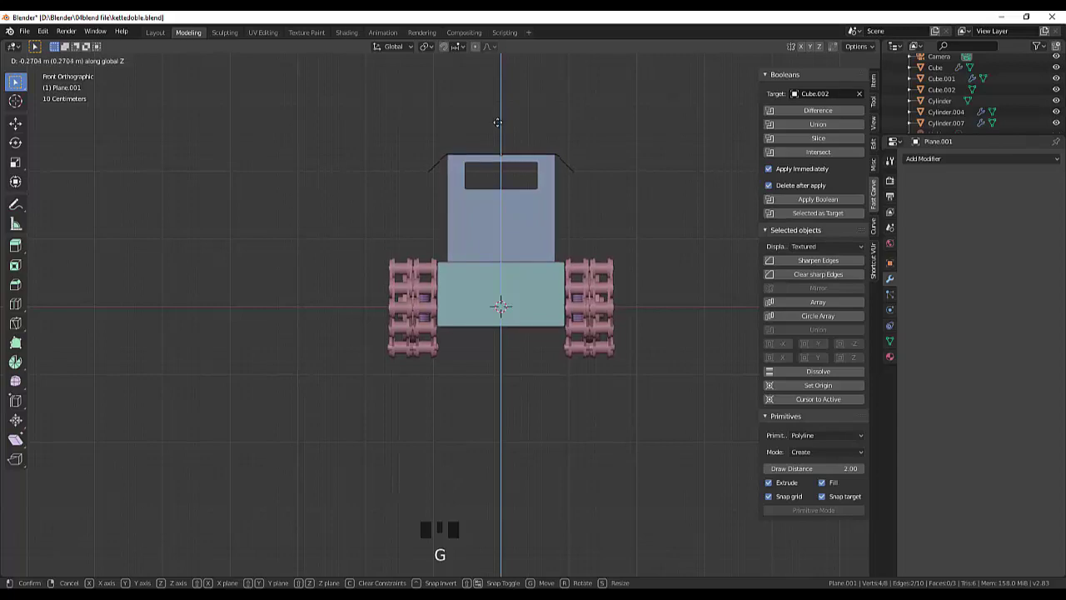
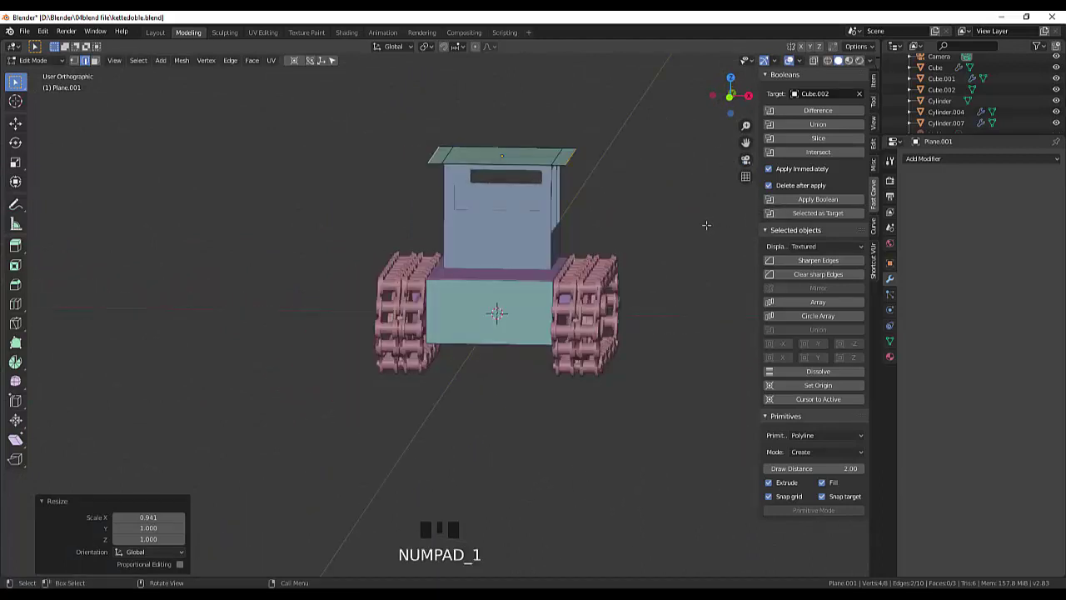
{"action": "key", "text": "g"}
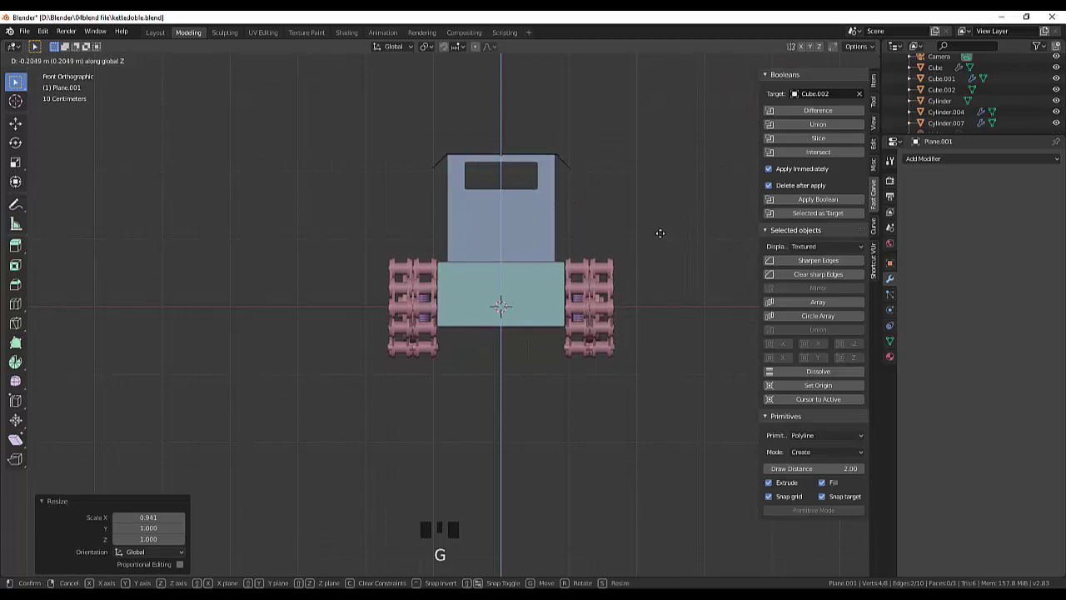
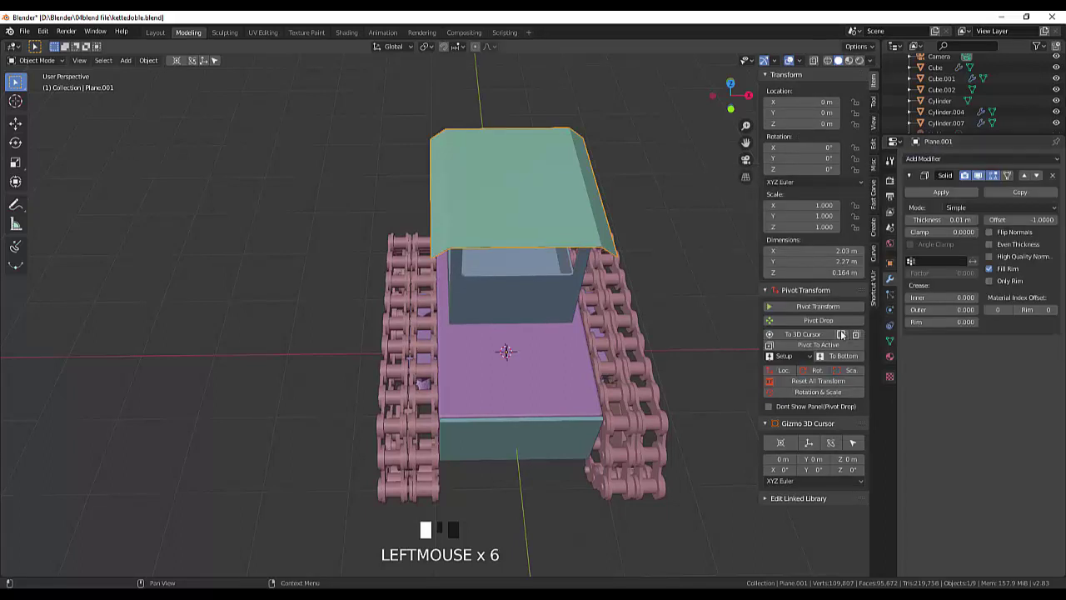
Solidify the roof to -0.02 m even thickness and orbit to inspect the roofed cab.
{"action": "scroll", "scroll_direction": "up", "scroll_amount": 3}
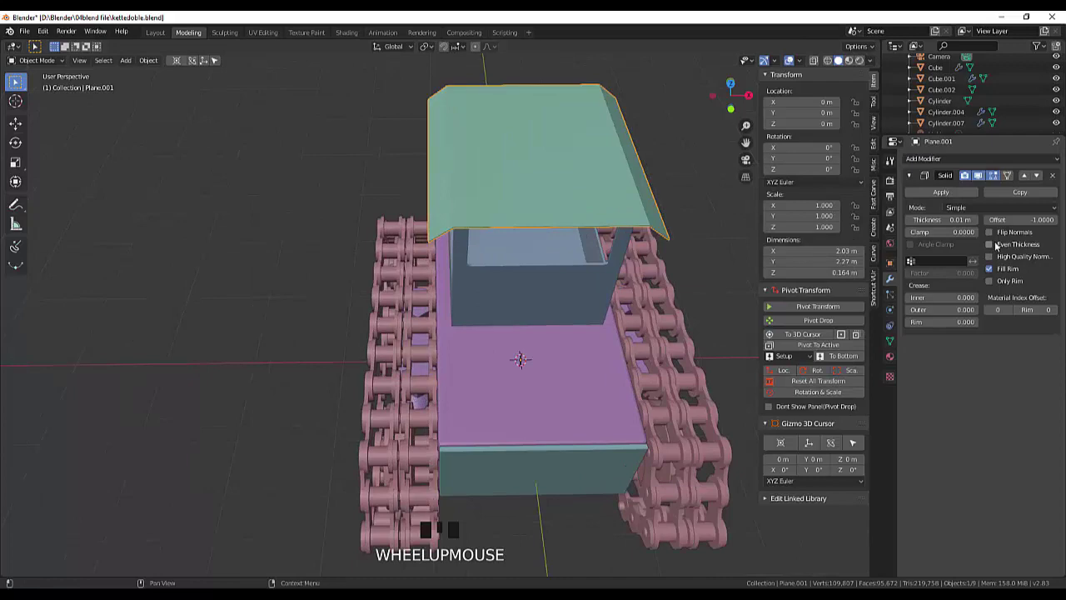
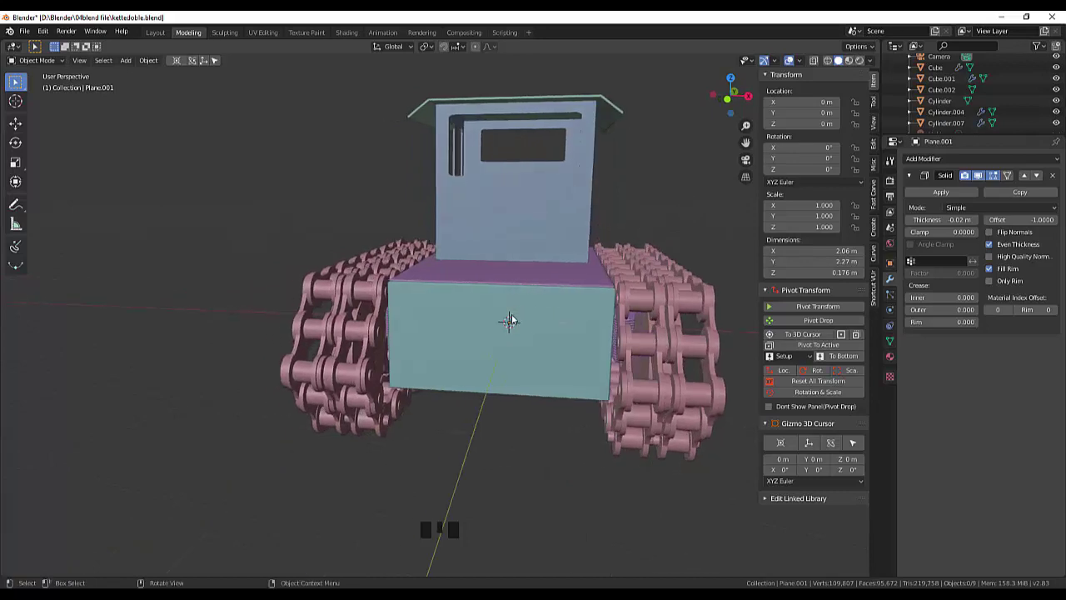
{"action": "left_click_drag", "start_coordinate": [541, 321], "coordinate": [564, 329]}
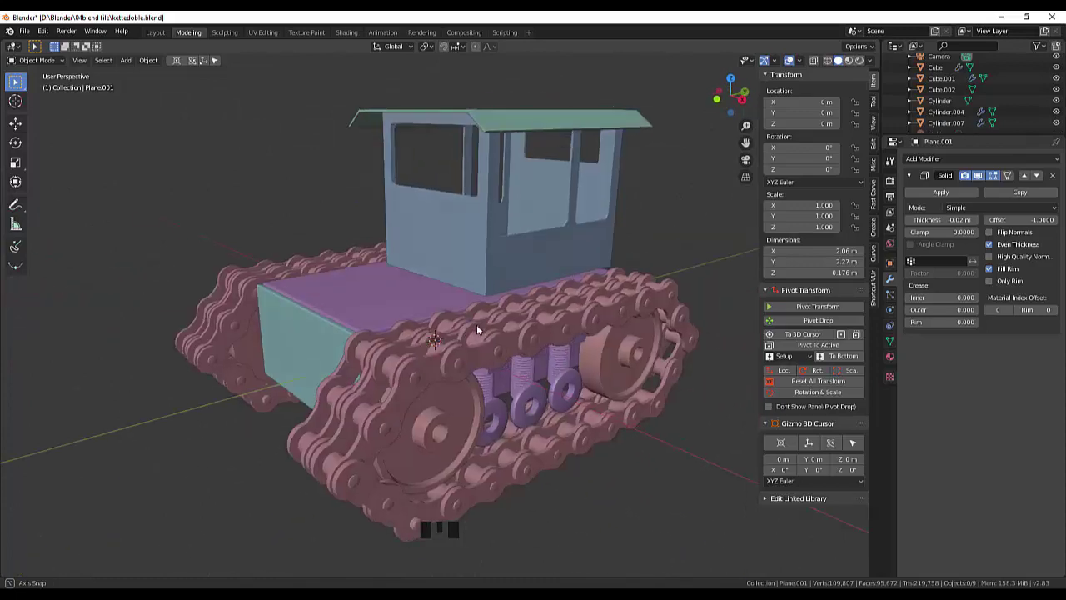